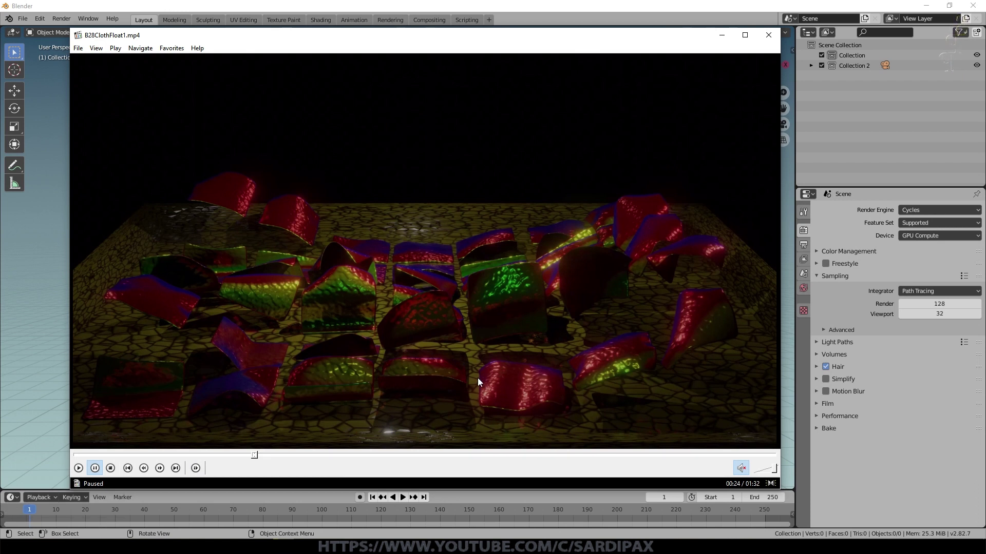
- Play B28ClothFloat1.mp4, seek ahead through the render, then close Media Player Classic
left_click(482, 380)
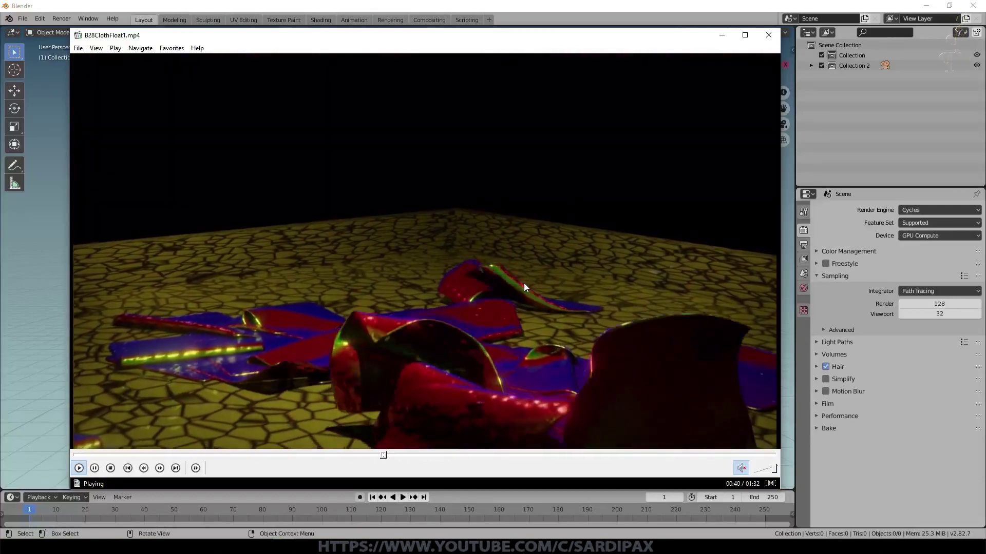
left_click(412, 325)
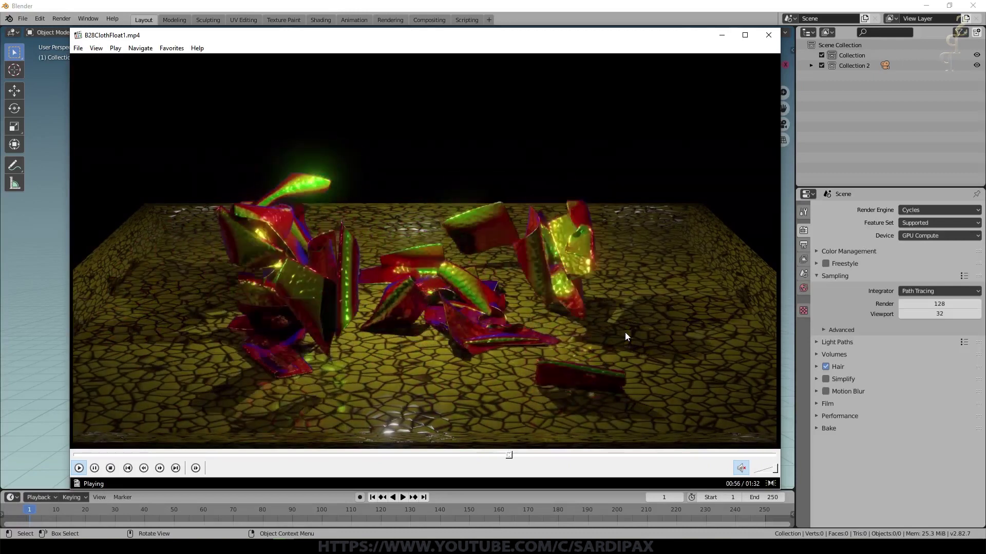
left_click(766, 38)
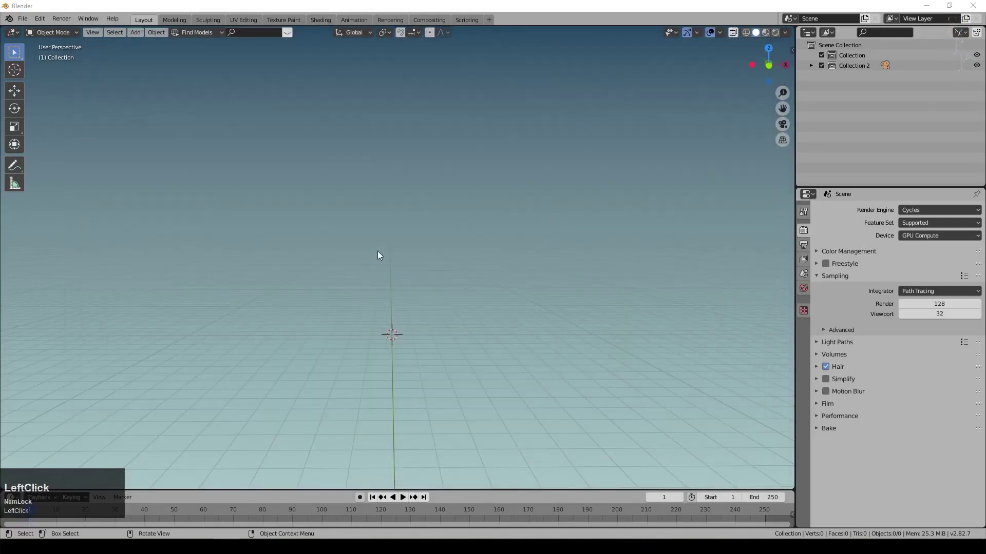
- Add a plane, scale it up into a ground and give it a new yellow material named Ground
key("shift+a")
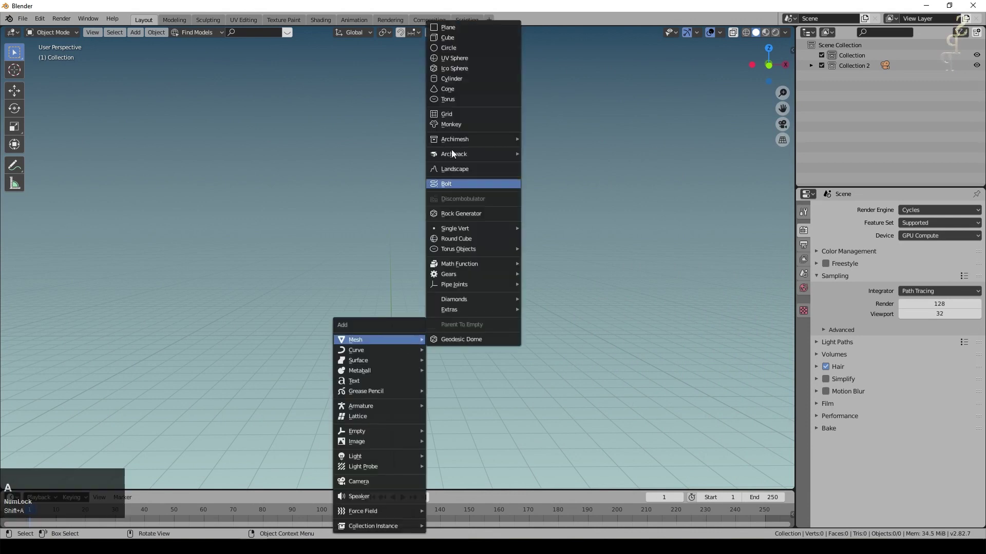
left_click(459, 33)
key("s")
left_click(735, 349)
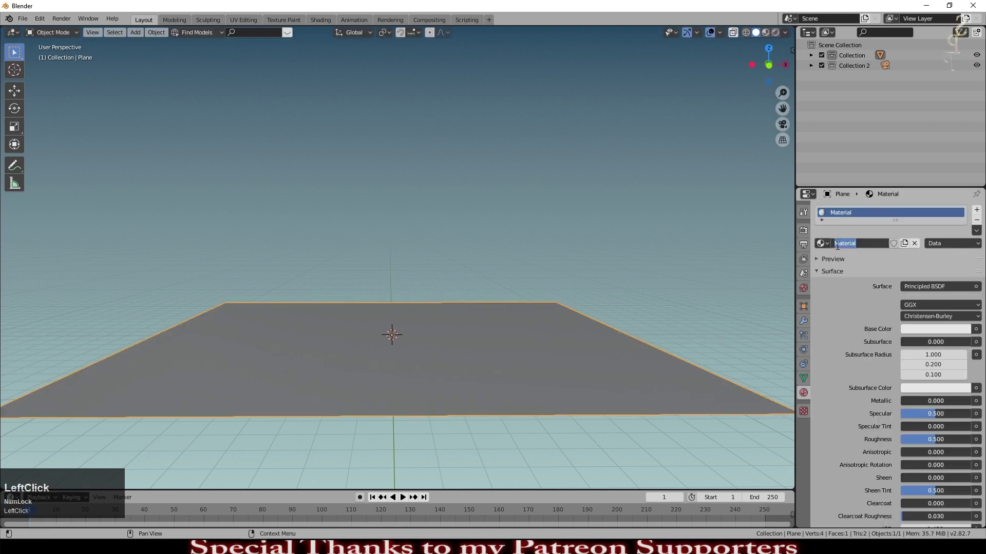
key("shift+g")
key("r")
type("round")
key("Return")
- Rename the plane object to Ground in the Outliner
left_click(862, 254)
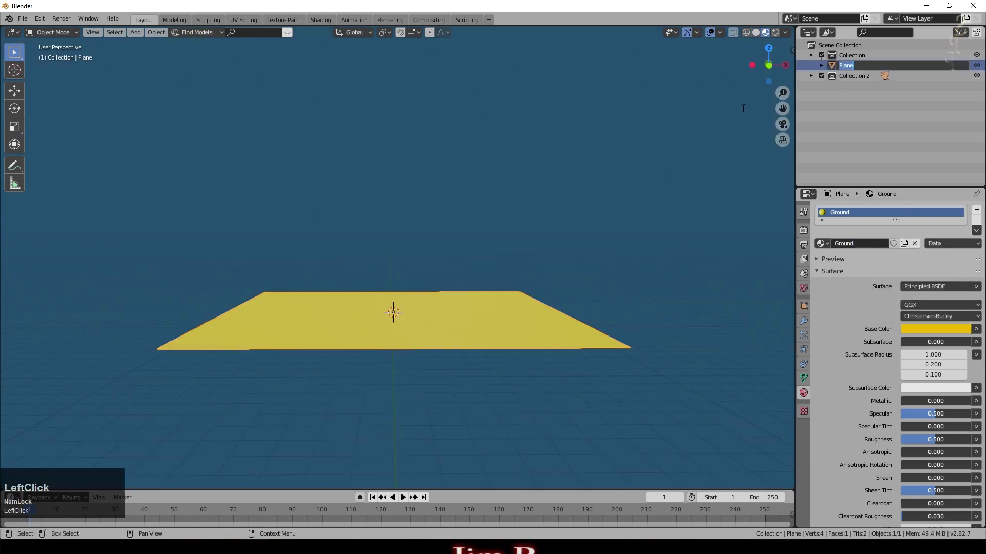
key("shift+g")
type("round")
key("Return")
key("shift+a")
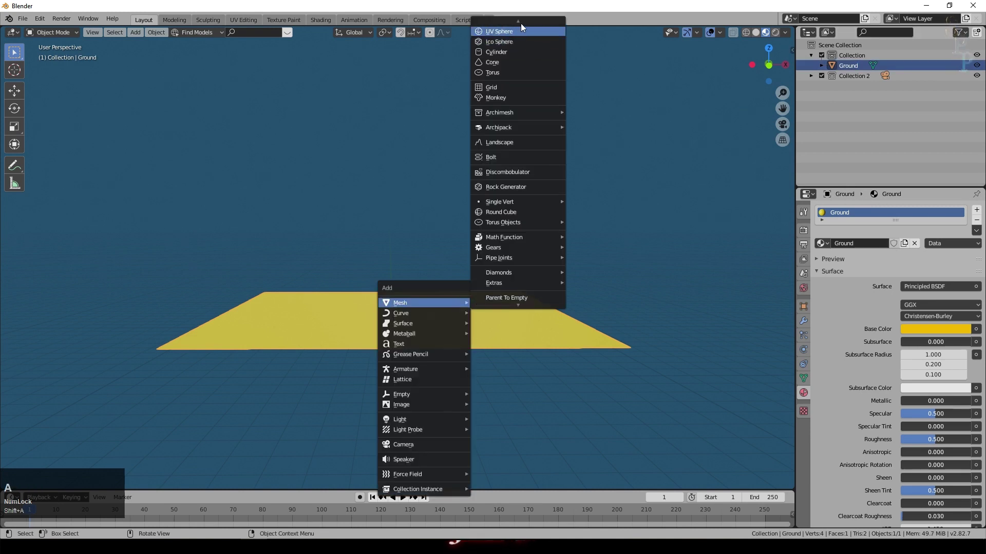
- Add a second plane, shrink it to a small square and apply its scale
left_click(512, 26)
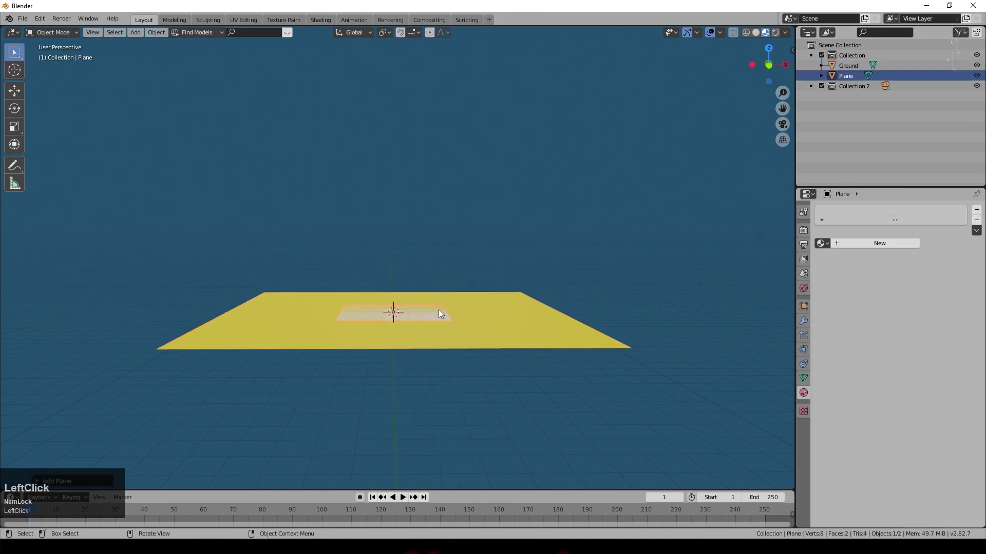
key("g")
key("z")
middle_click(533, 340)
key("s")
left_click(504, 318)
key("ctrl+a")
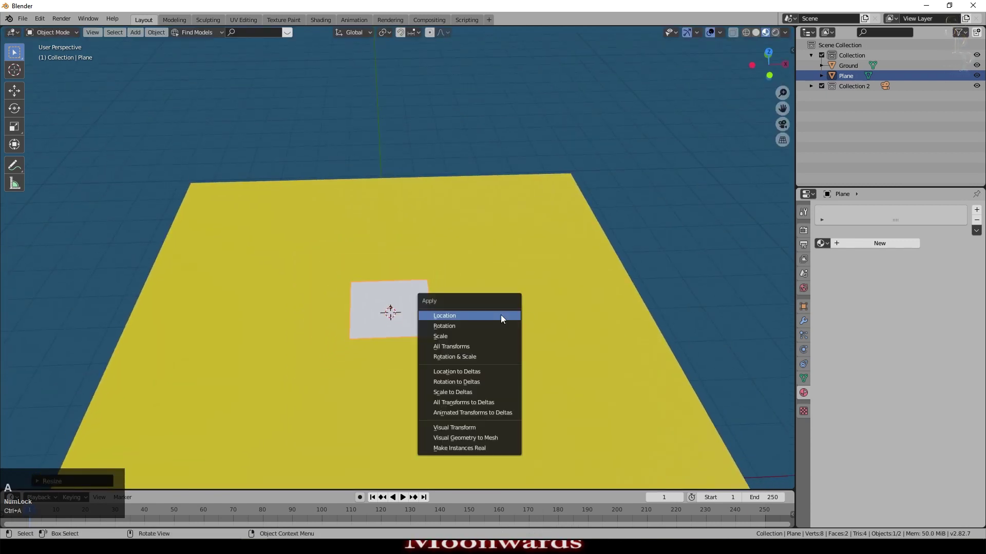
left_click(499, 341)
- Give the square a new material named Cloth with a green base colour
key("shift+c")
key("l")
type("loth")
key("Return")
left_click(915, 239)
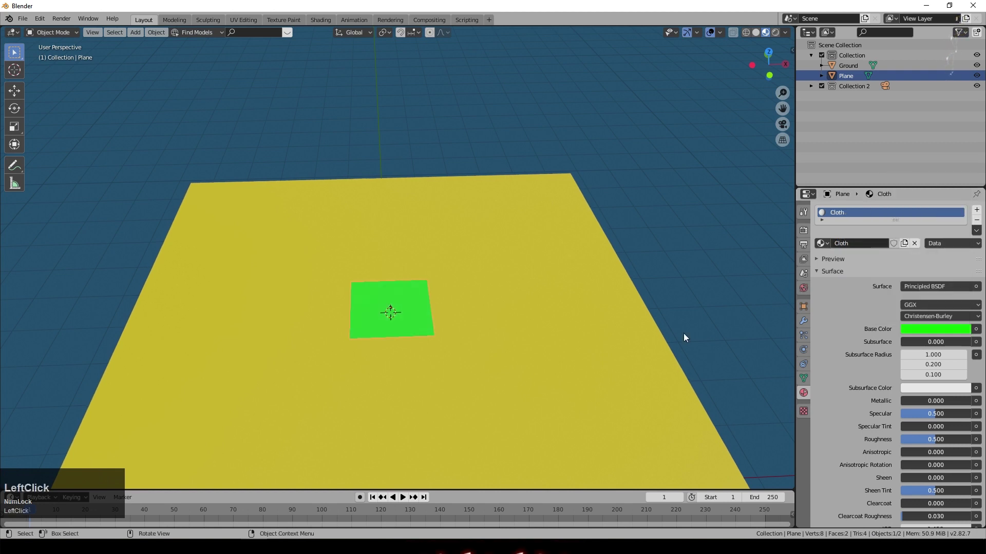
scroll("down", 3)
- Rename the square object to Cloth
left_click(423, 368)
key("shift+c")
key("l")
type("loth")
key("Return")
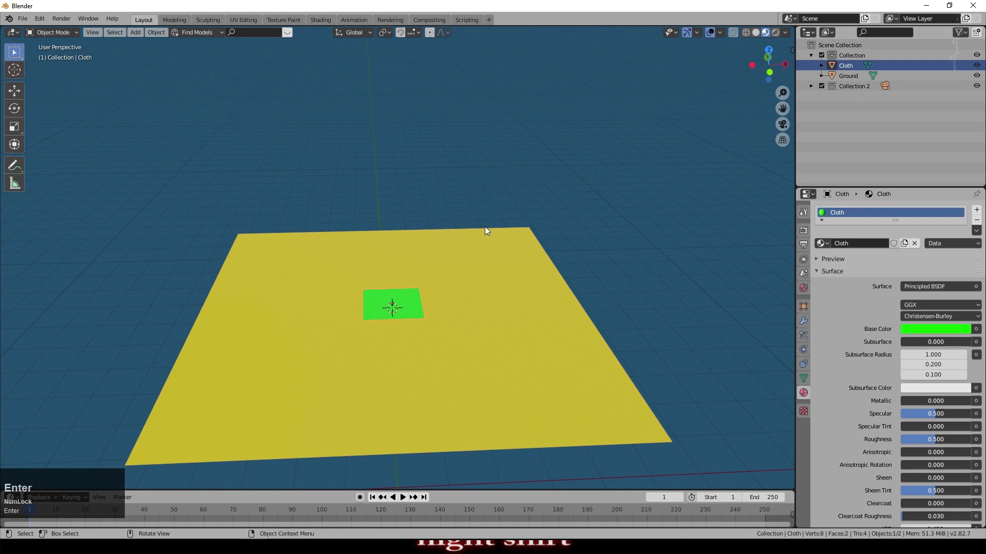
- Lift the Cloth square straight up along Z to sit just above the ground
middle_click(416, 307)
key("g")
key("z")
left_click(450, 293)
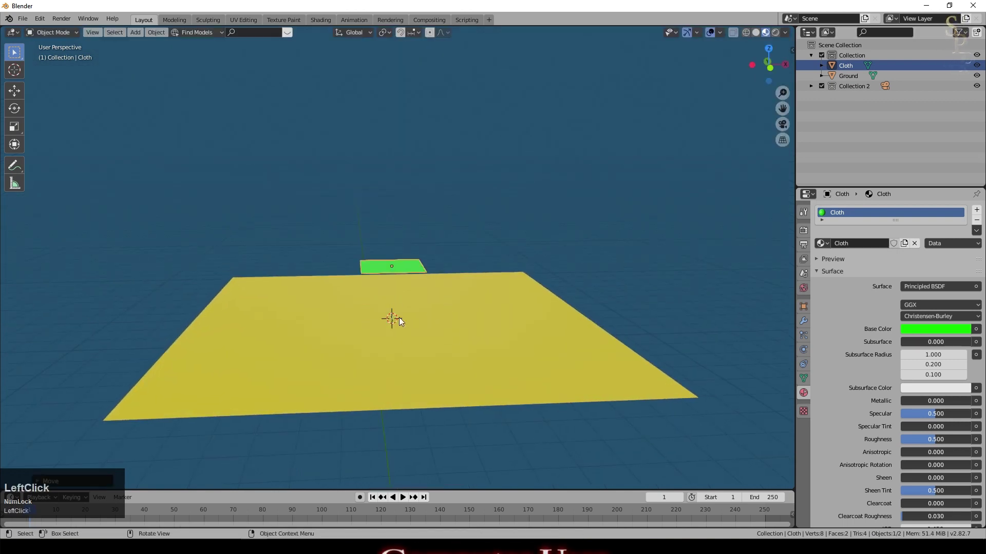
middle_click(395, 313)
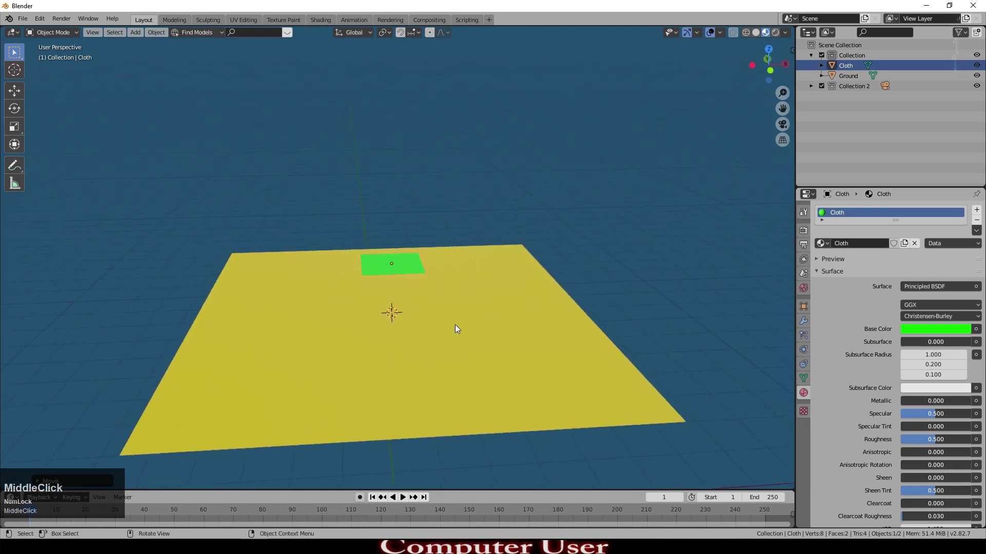
left_click(810, 365)
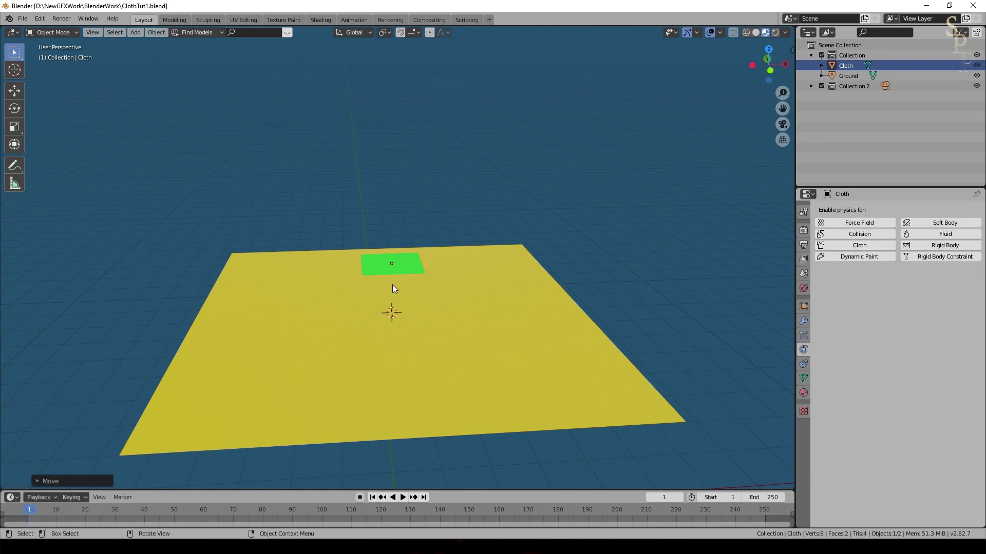
- Enable Cloth physics on the square and play the timeline to test it
left_click(388, 487)
left_click(405, 501)
scroll("down", 3)
left_click(401, 500)
scroll("up", 3)
scroll("down", 3)
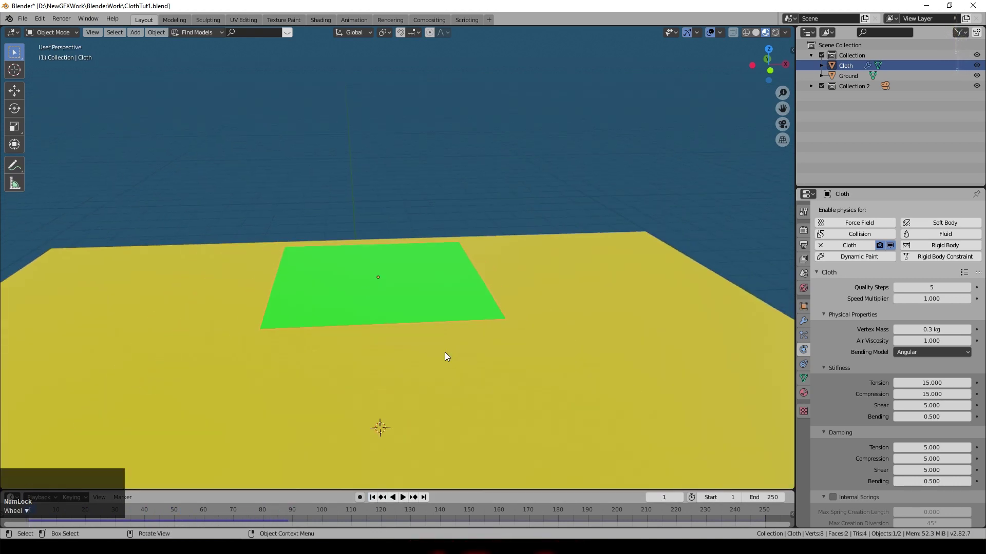
- Select Ground, enable Collision physics on it and watch the cloth drop onto it
left_click(633, 350)
scroll("down", 3)
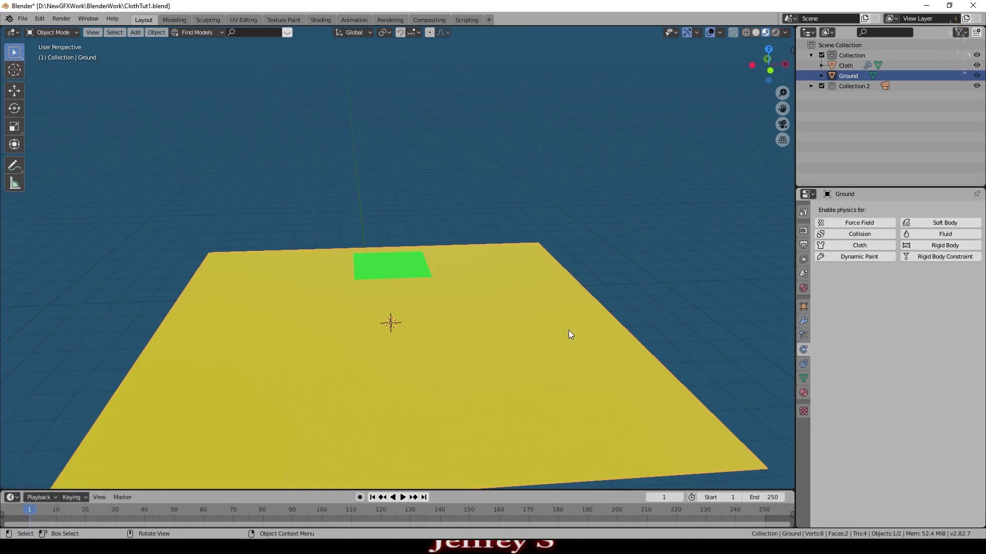
scroll("down", 3)
scroll("up", 3)
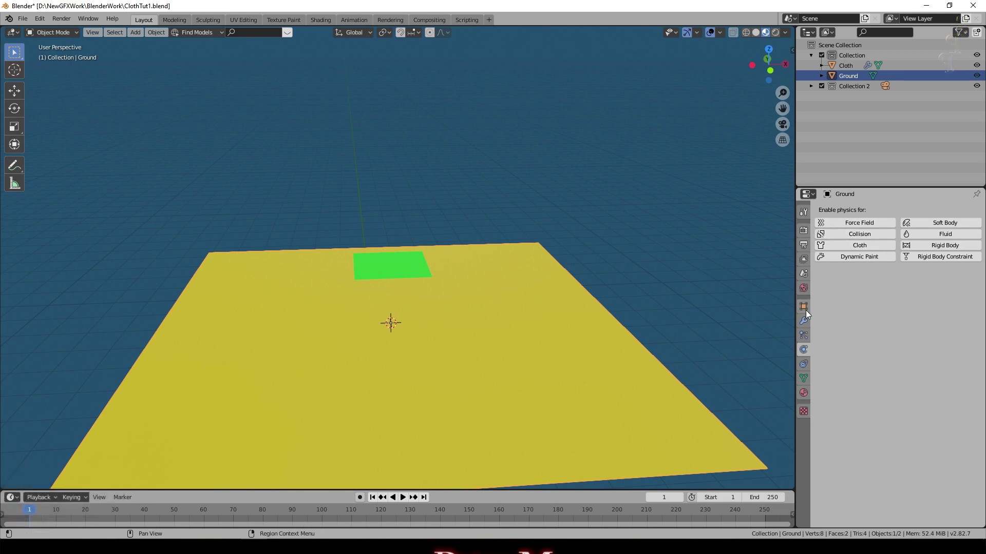
left_click(854, 235)
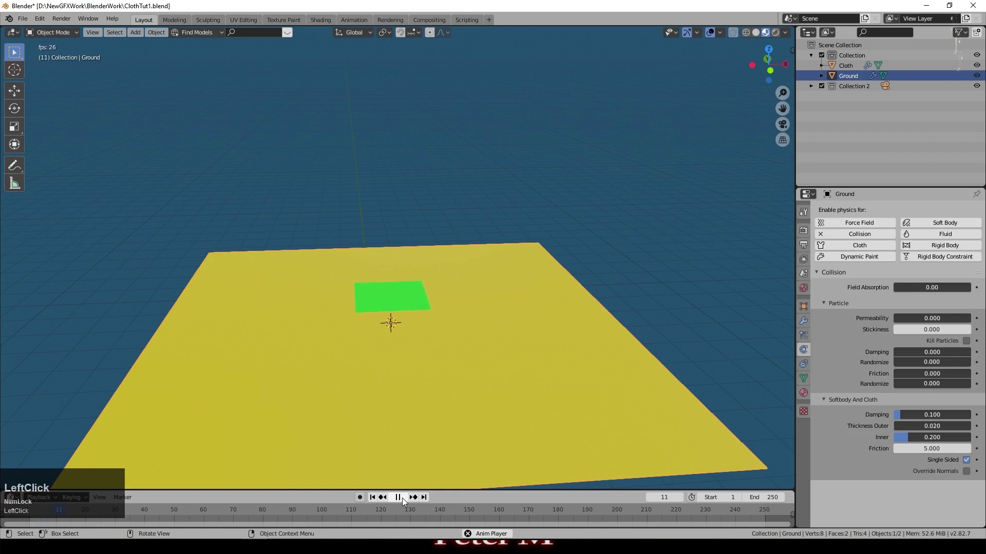
middle_click(420, 375)
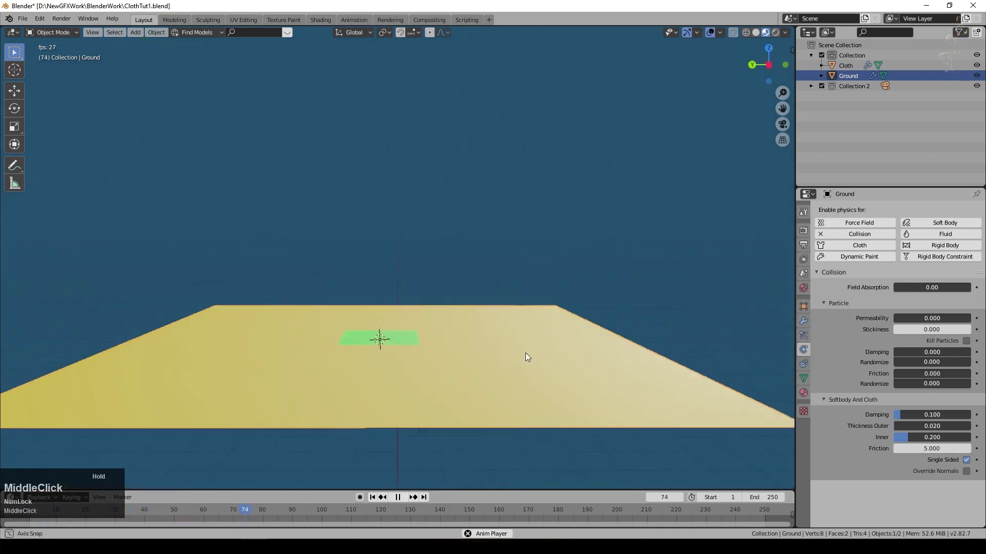
- Rotate the Cloth square 90° about X so it stands upright, then play the simulation
left_click(393, 285)
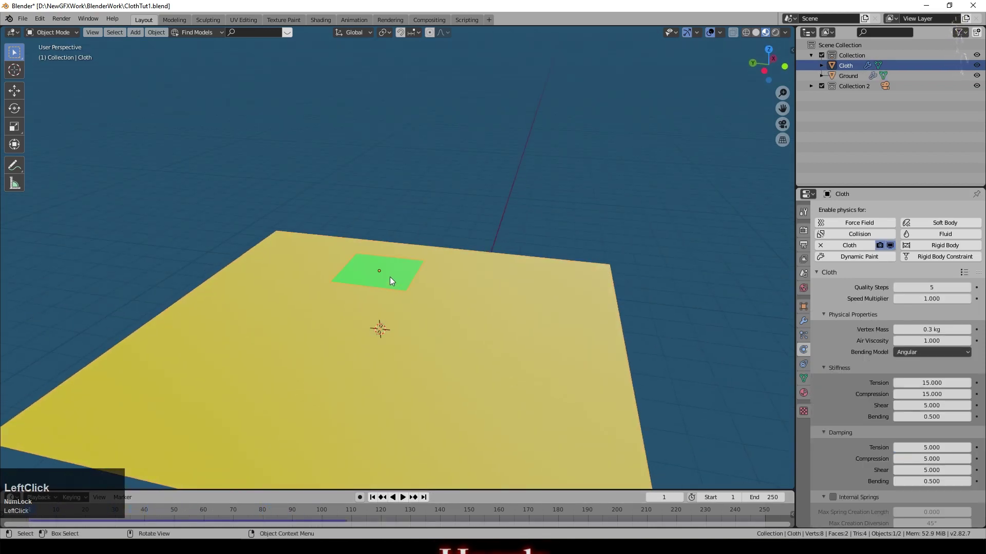
key("r")
key("x")
key("KP_9")
key("KP_0")
left_click(404, 501)
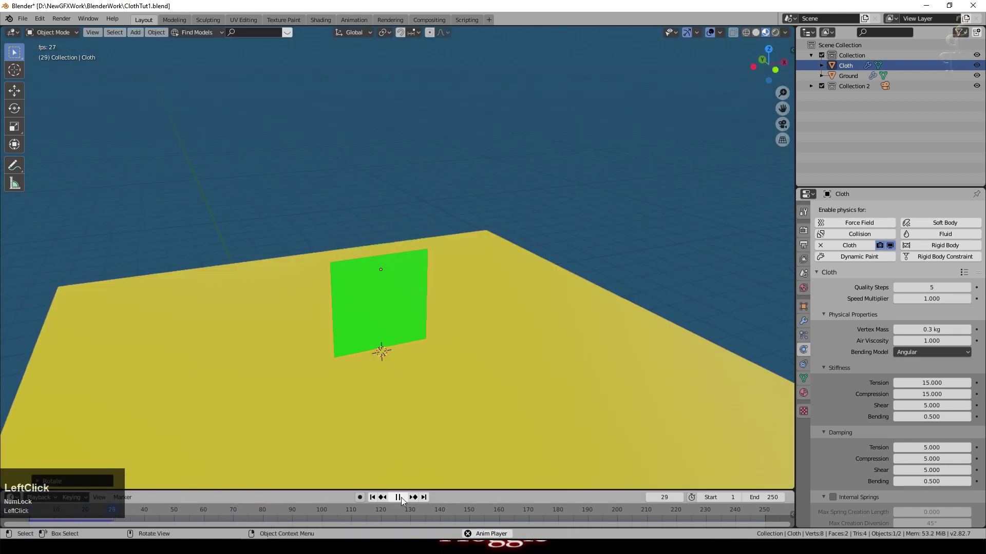
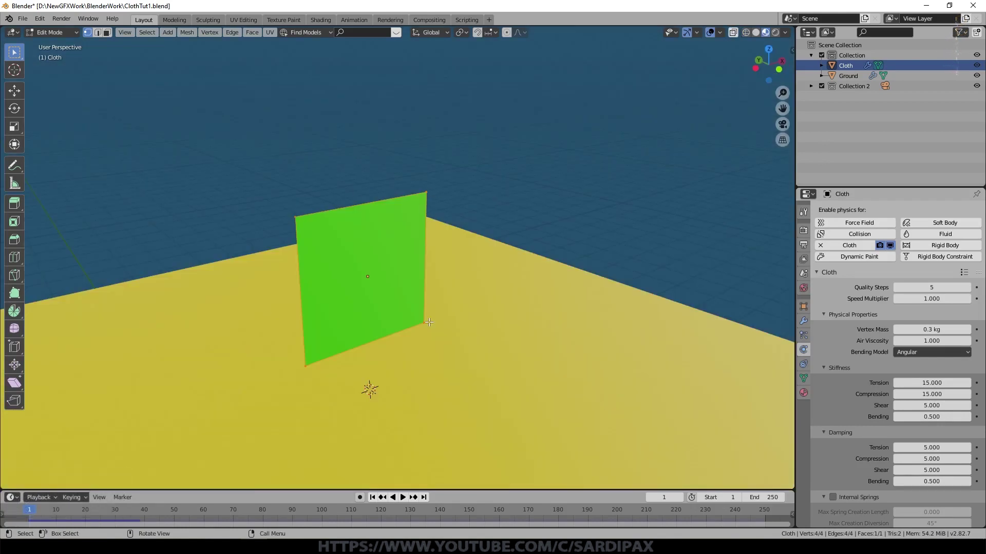
- Subdivide the Cloth mesh with Number of Cuts set to 25
right_click(403, 295)
left_click(380, 283)
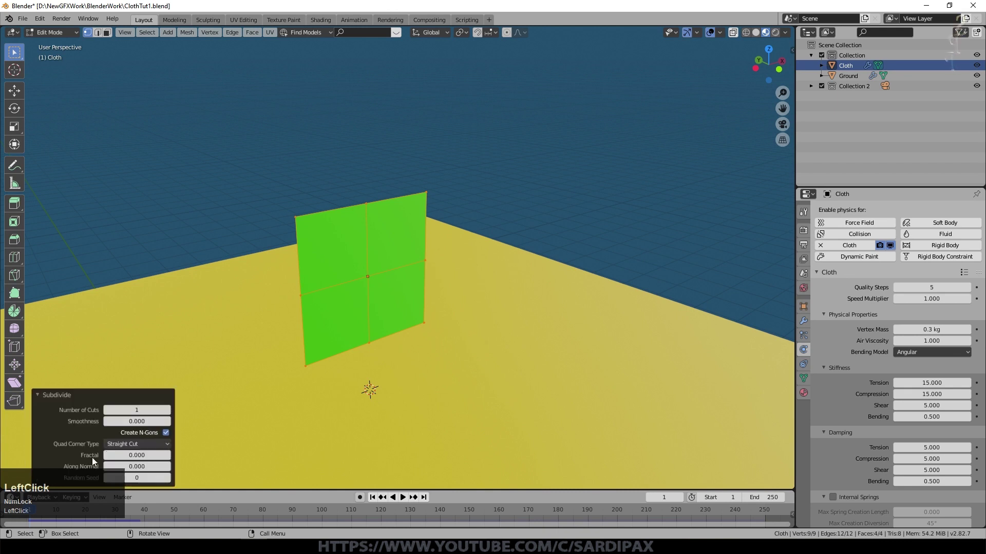
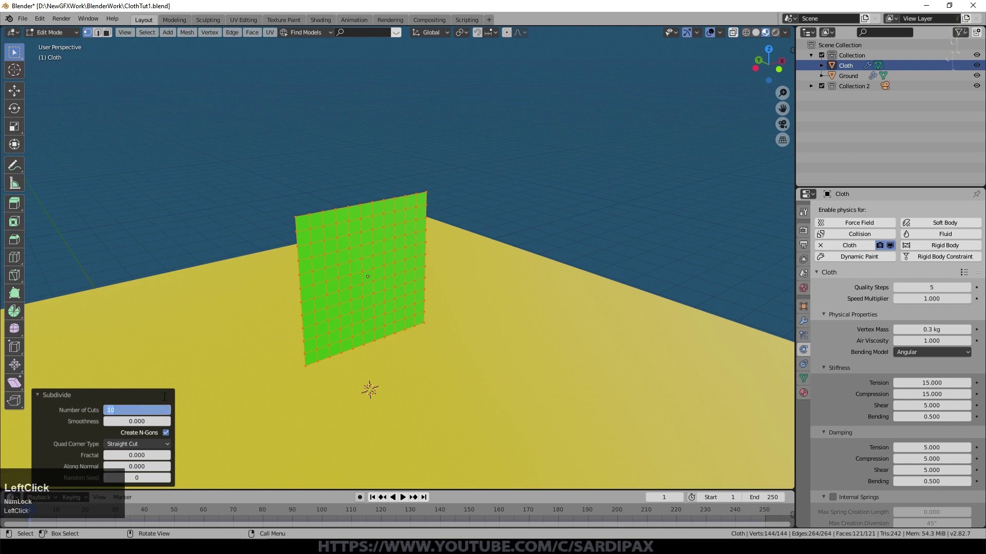
key("KP_2")
key("KP_5")
key("KP_Enter")
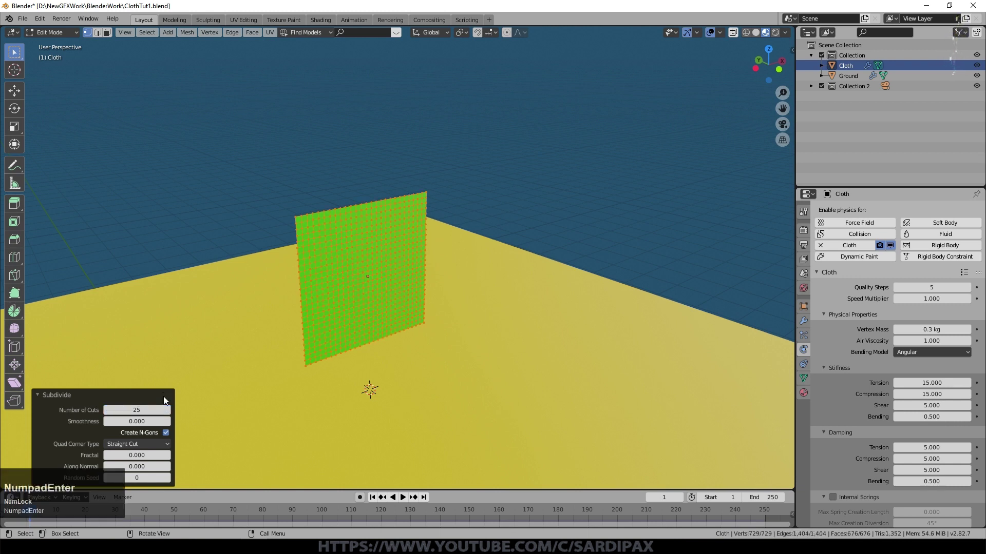
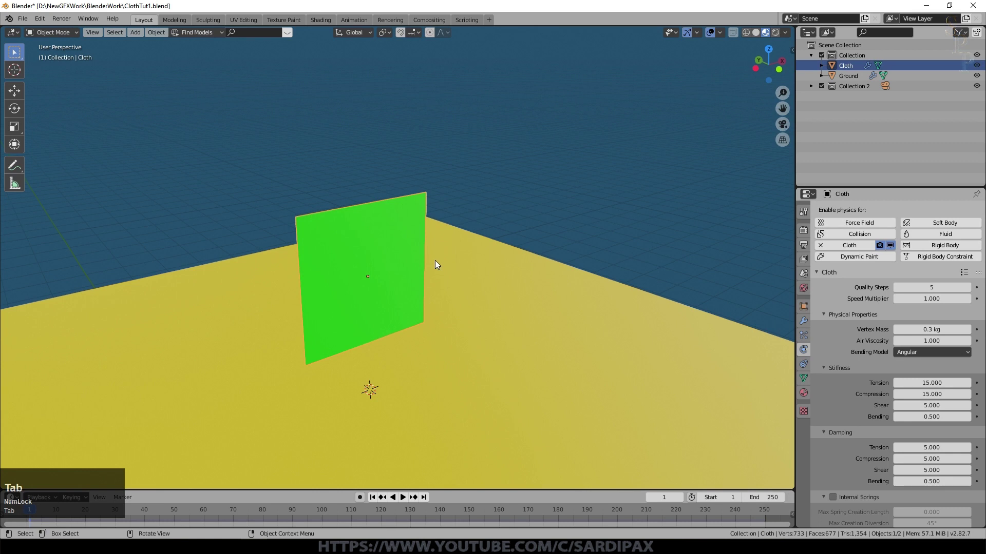
- Replay the drop, rewind to frame 1 and rotate the square about X again
left_click(407, 498)
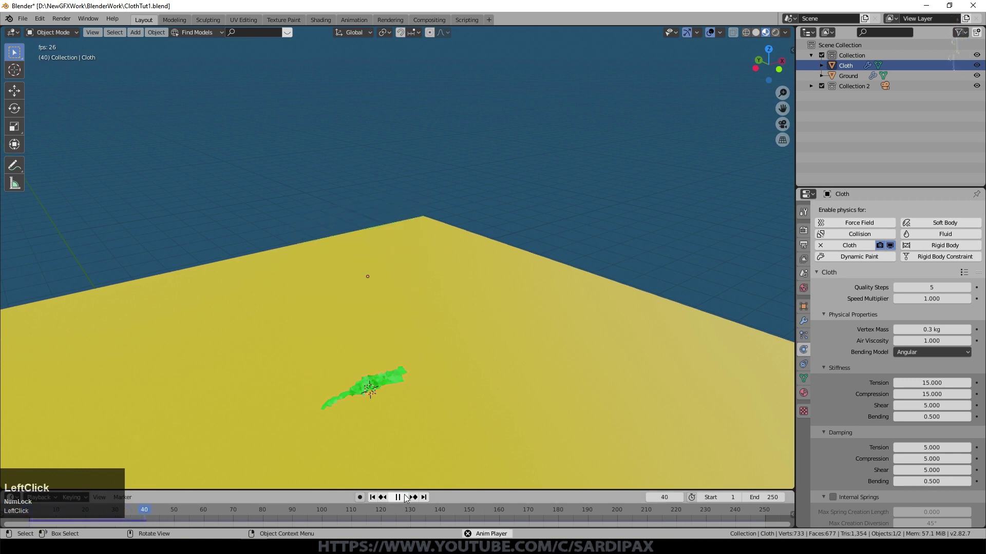
left_click(402, 499)
middle_click(417, 457)
left_click(377, 499)
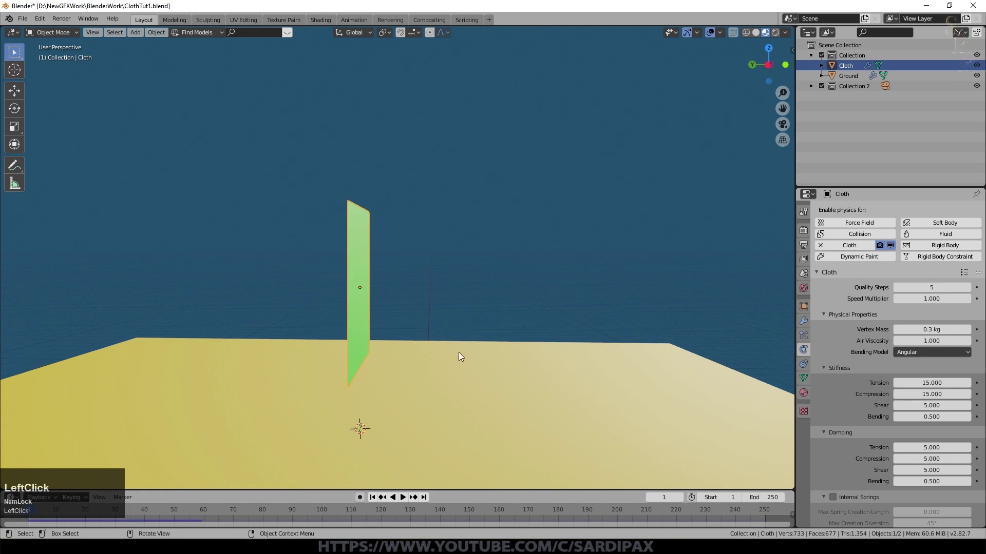
key("r")
key("x")
left_click(503, 324)
- Play once more, undo, and review the Cloth physics settings down to the collision options
middle_click(510, 281)
left_click(404, 500)
key("ctrl+z")
scroll("down", 3)
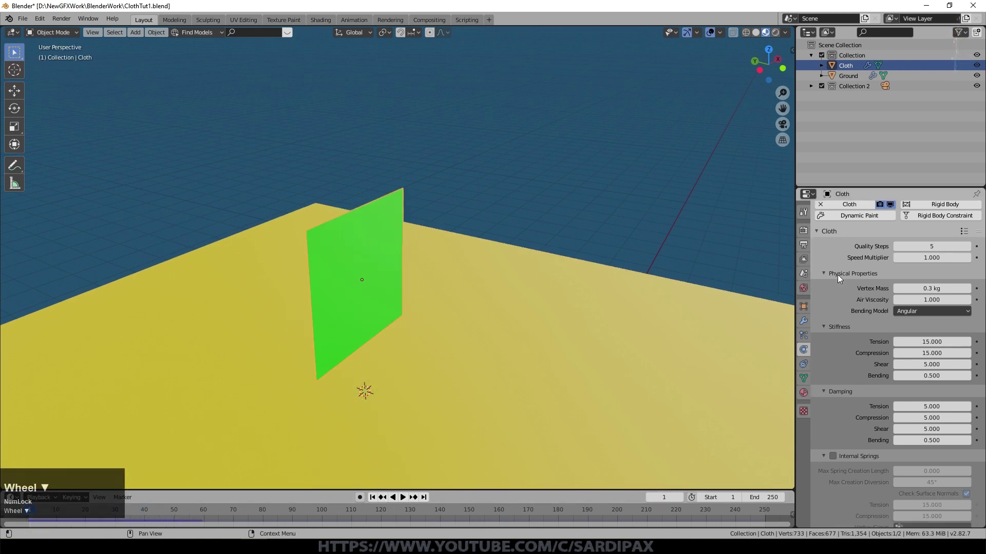
scroll("up", 3)
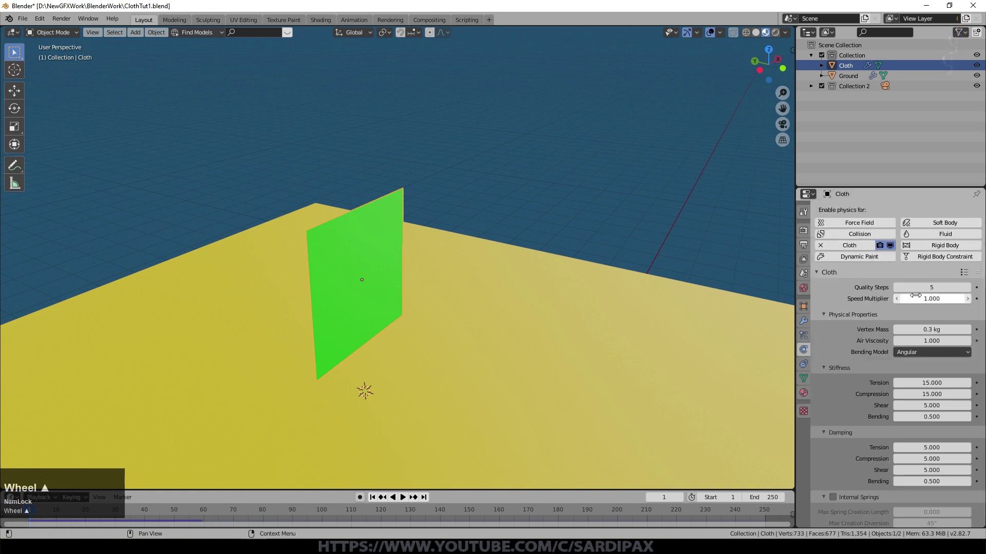
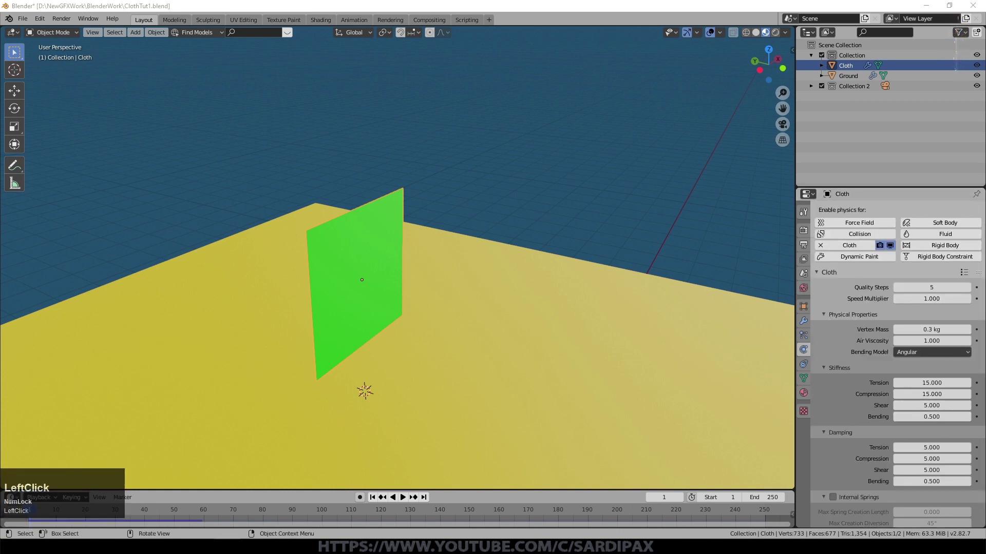
scroll("up", 3)
scroll("down", 3)
- Enable Self Collisions in the Cloth panel and replay the simulation from frame 1
left_click(825, 503)
scroll("down", 3)
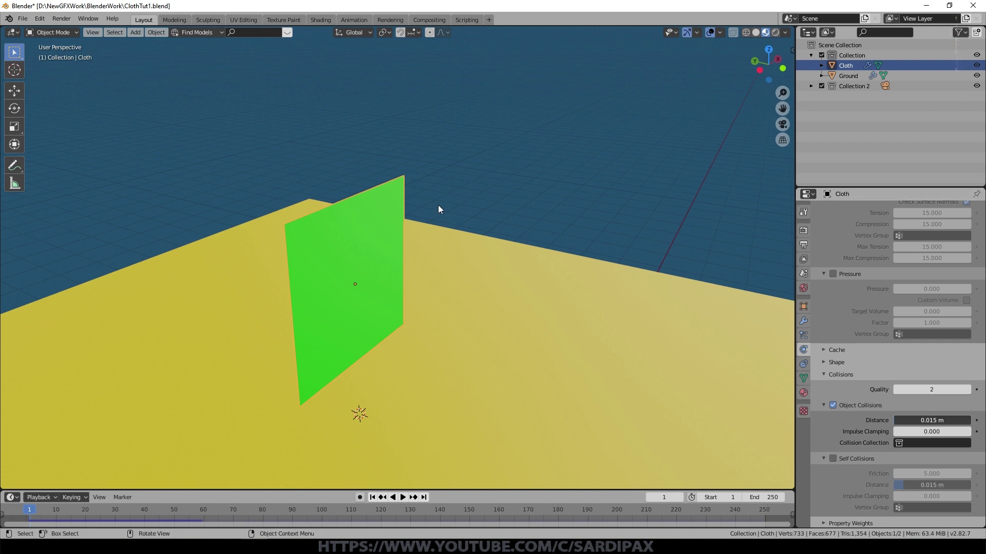
left_click(407, 500)
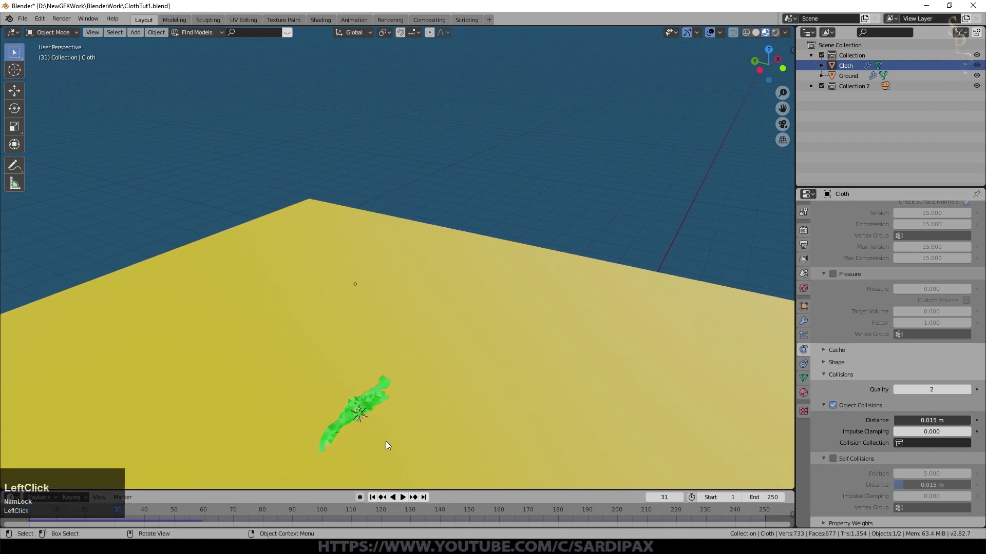
left_click(836, 452)
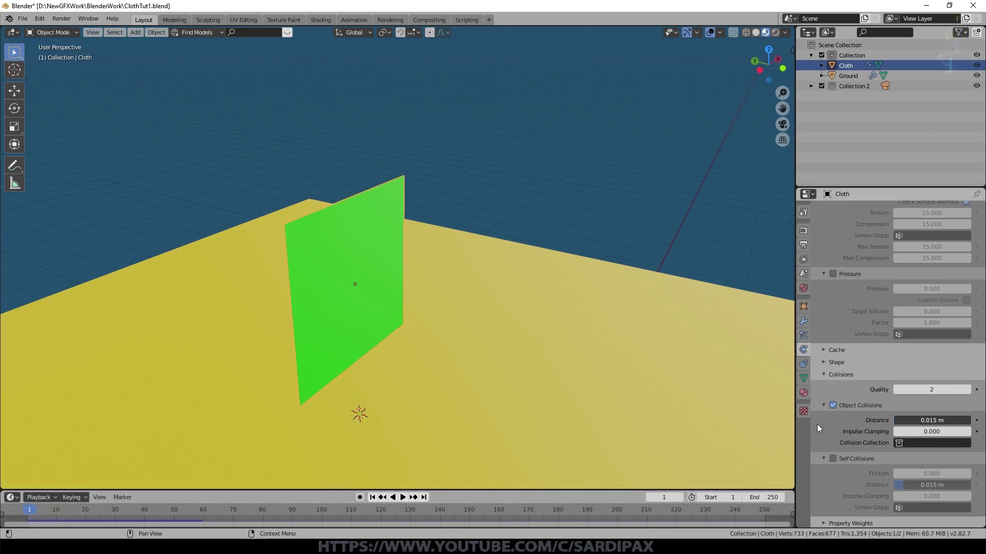
left_click(837, 462)
left_click(404, 500)
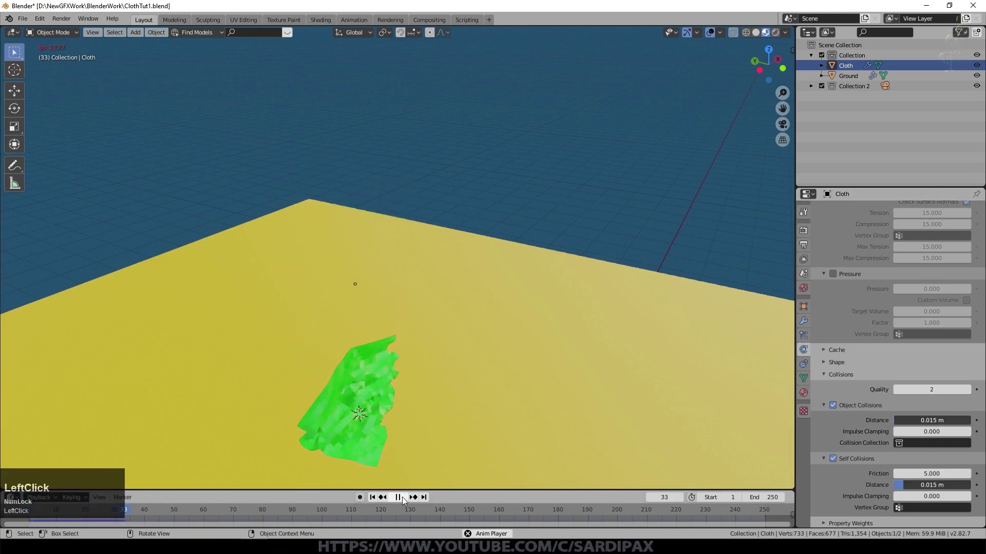
- Pause on the crumpled cloth at frame 121 and apply Shade Smooth to it
middle_click(434, 375)
key("KP_Decimal")
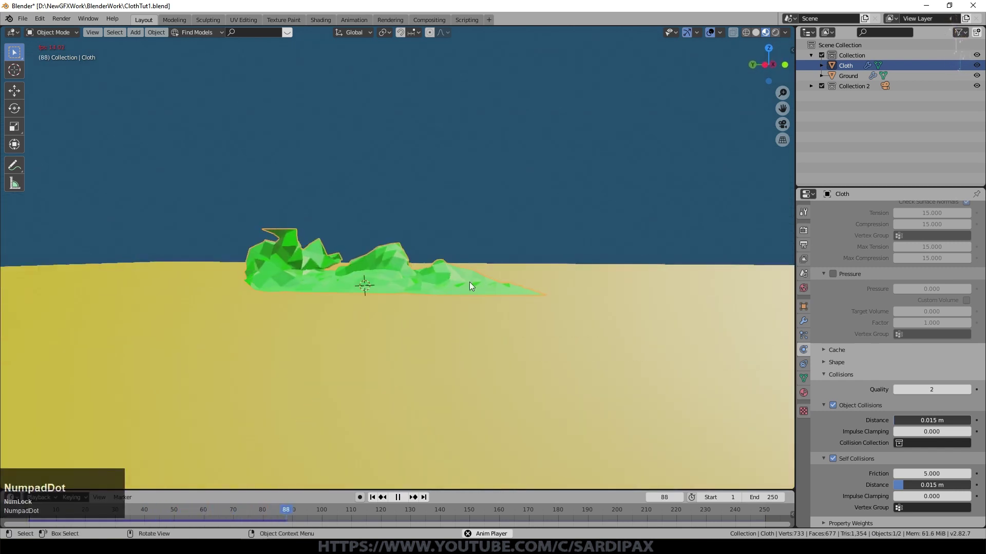
middle_click(468, 283)
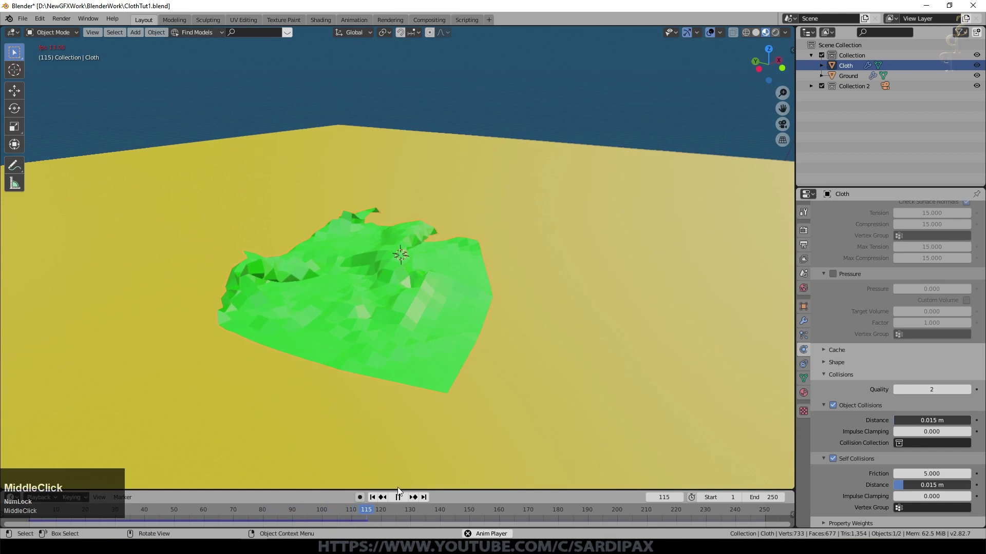
left_click(401, 499)
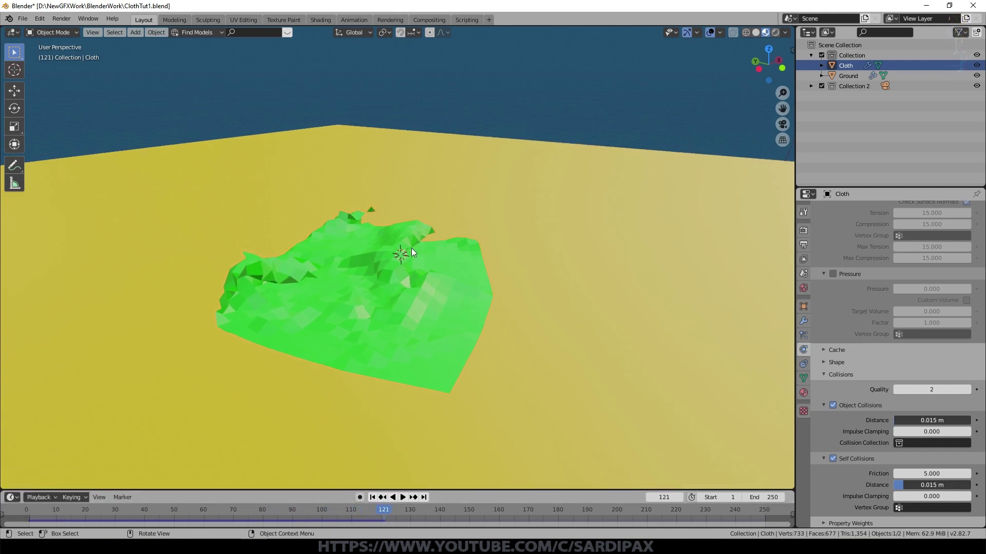
middle_click(432, 381)
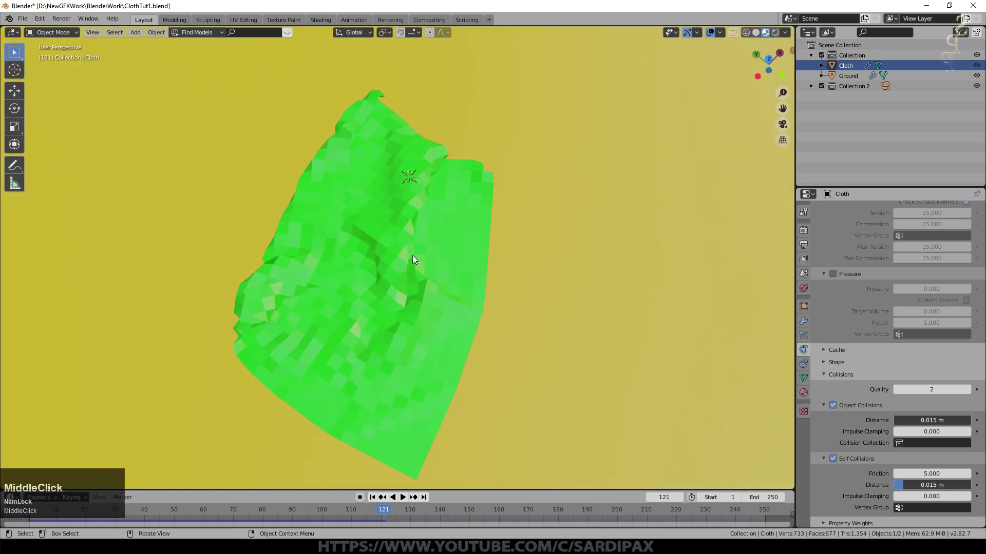
right_click(415, 258)
left_click(414, 258)
middle_click(390, 362)
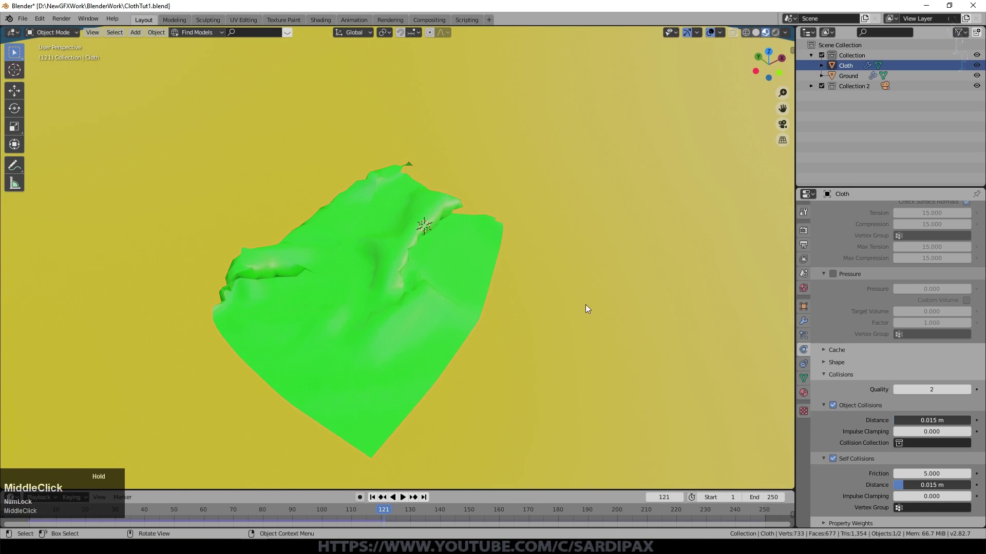
- Add a Subdivision Surface modifier to the Cloth object's modifier stack
left_click(808, 325)
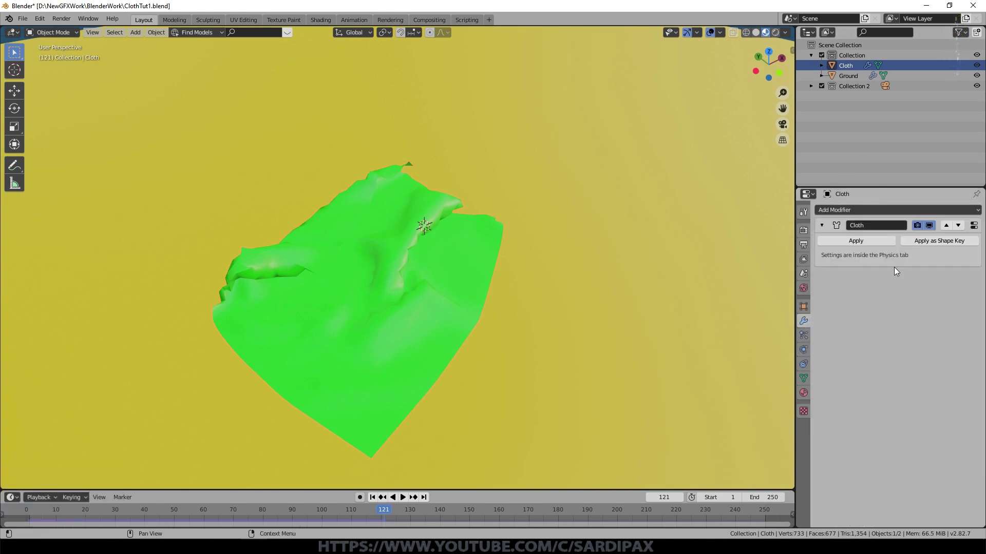
scroll("down", 3)
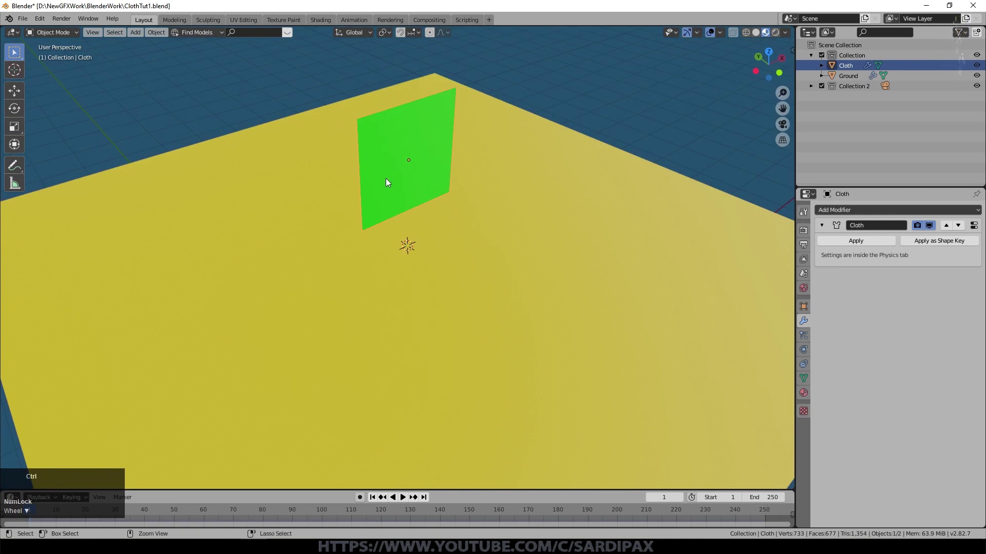
key("ctrl+1")
left_click(823, 333)
scroll("up", 3)
middle_click(625, 262)
scroll("down", 3)
- Play and rewind to frame 1, then move the Subdivision modifier above Cloth
left_click(408, 497)
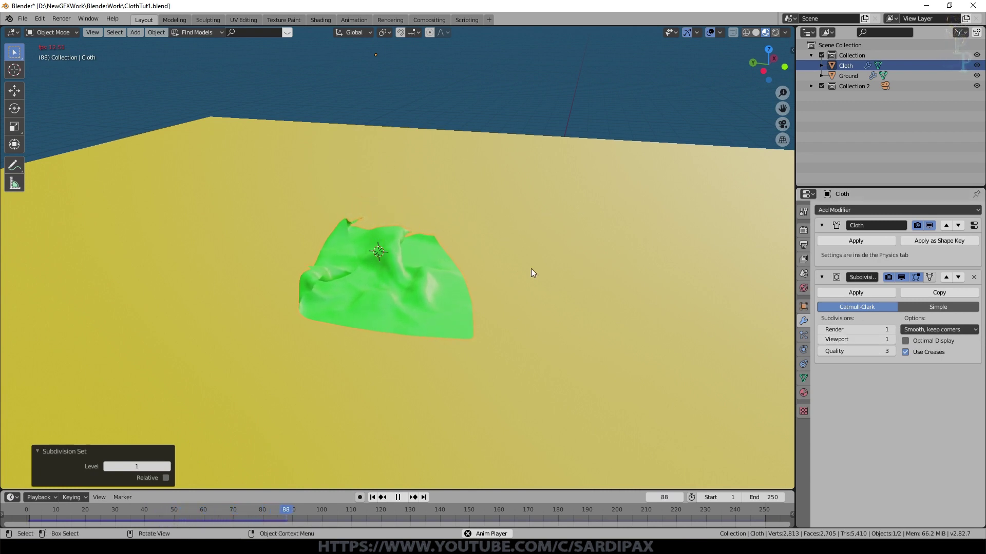
left_click(402, 499)
left_click(376, 496)
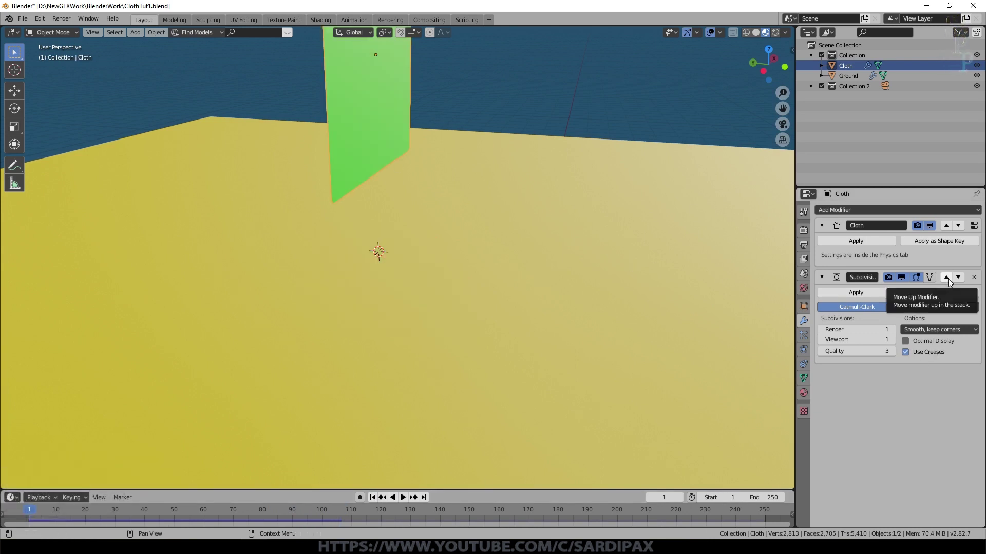
left_click(951, 281)
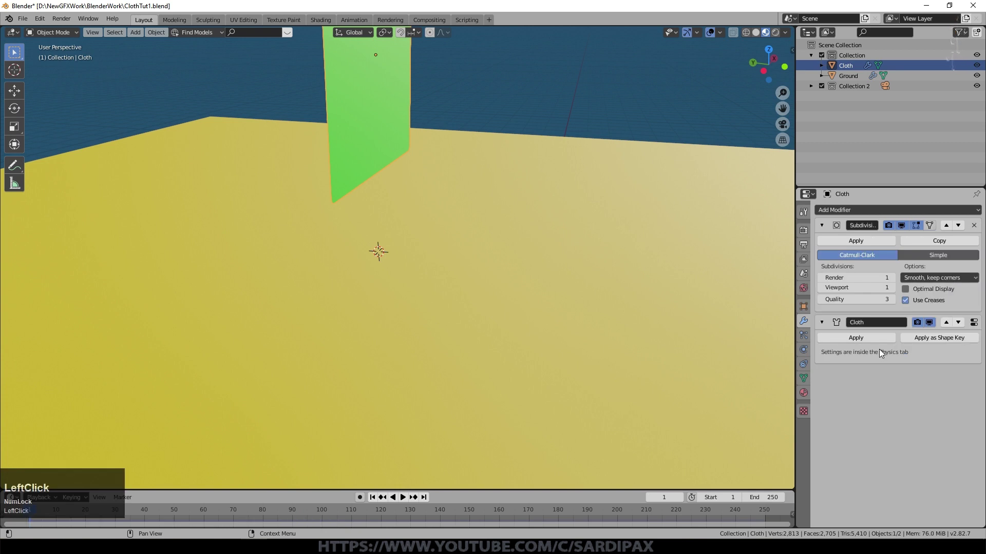
- Move Subdivision back below Cloth and play to see the square crumple smoothly onto the ground
left_click(405, 500)
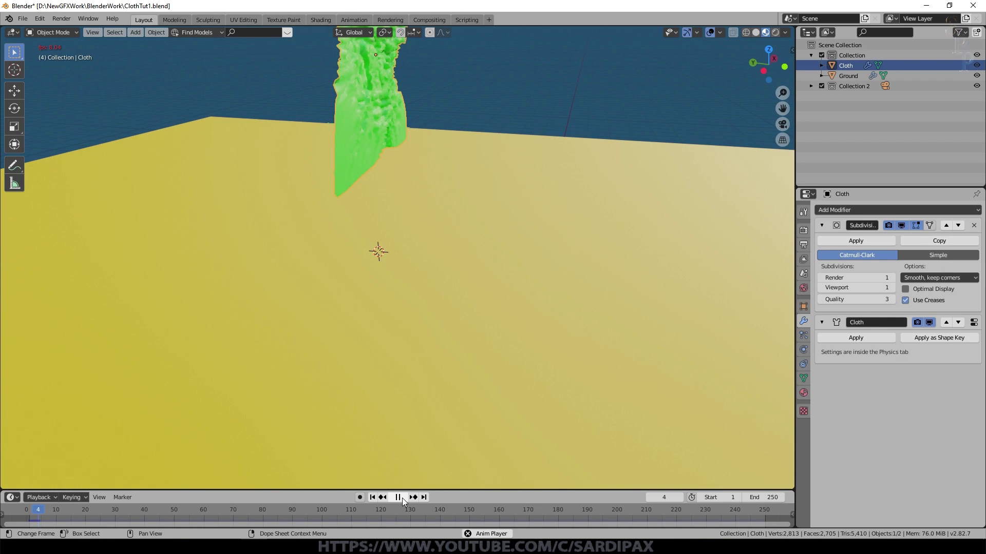
left_click(404, 501)
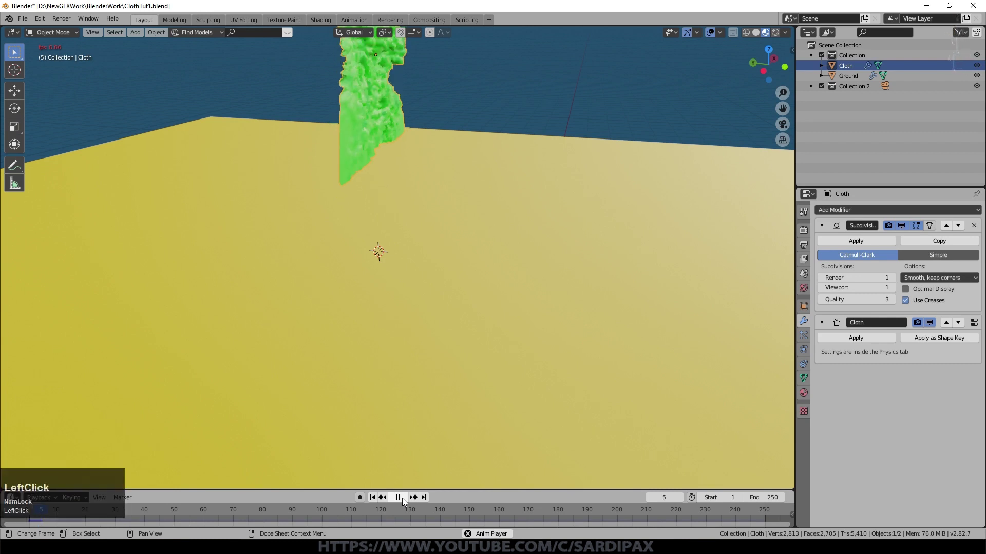
middle_click(838, 334)
middle_click(480, 339)
left_click(960, 227)
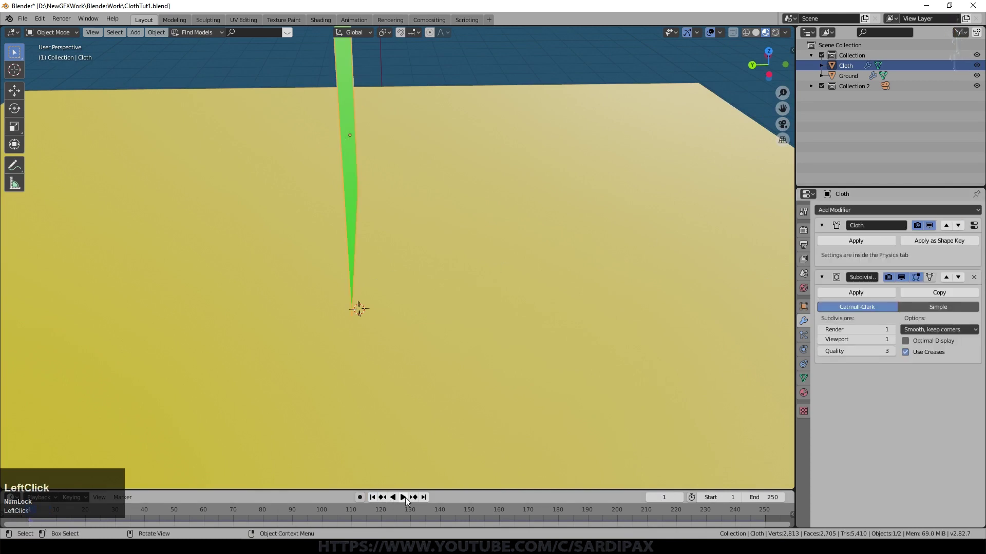
middle_click(499, 422)
scroll("up", 3)
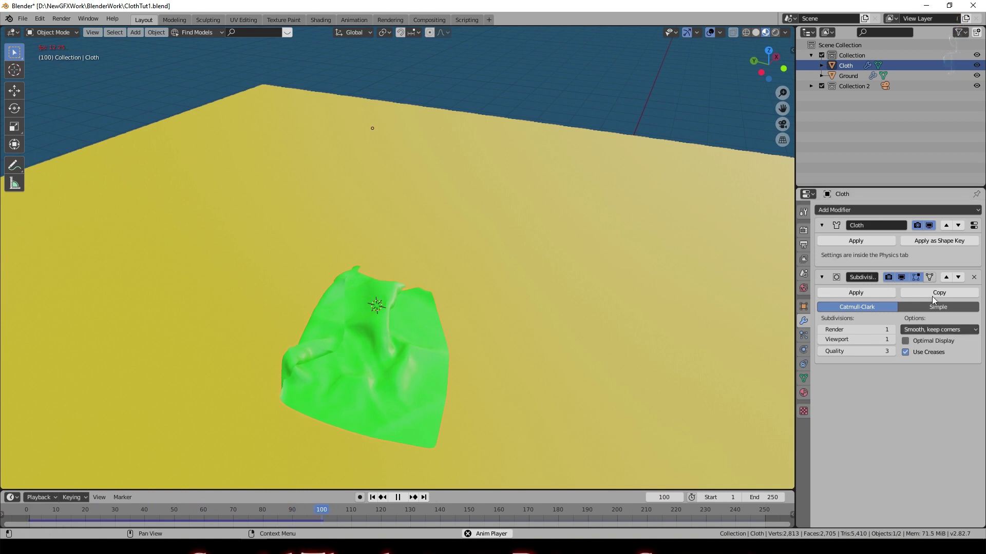
- Hide the cloth's Subdivision modifier in the viewport, then select Ground and show its material properties
left_click(909, 278)
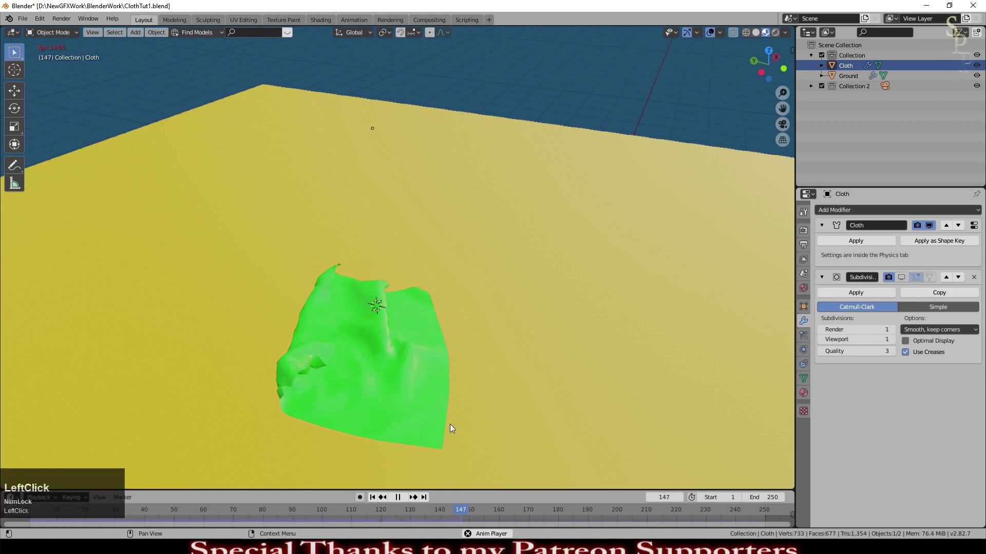
scroll("up", 3)
middle_click(591, 439)
middle_click(554, 366)
left_click(669, 282)
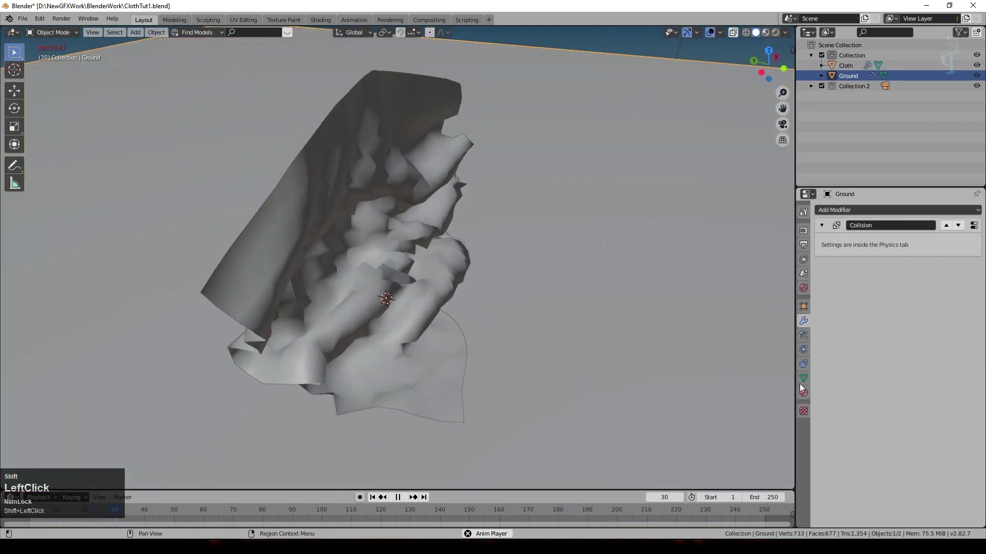
scroll("down", 3)
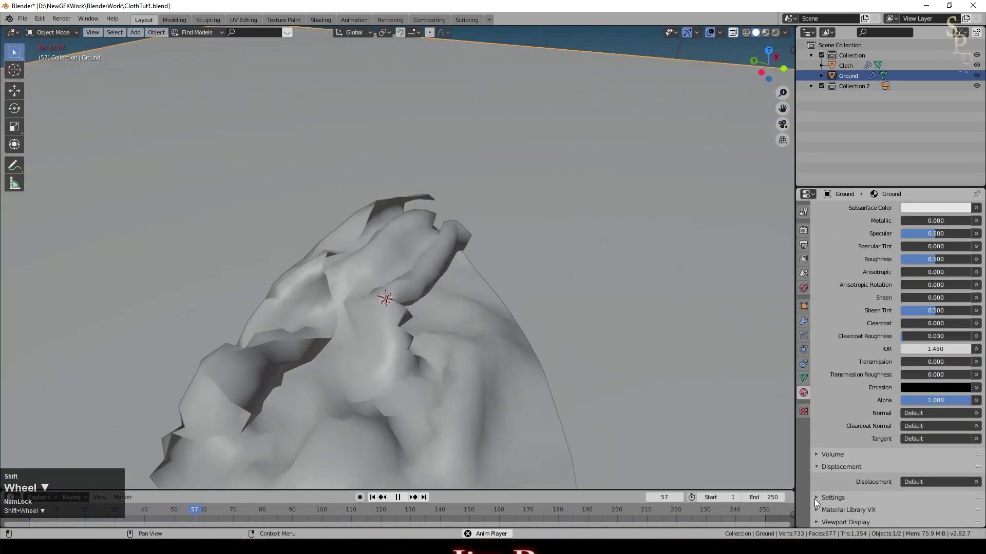
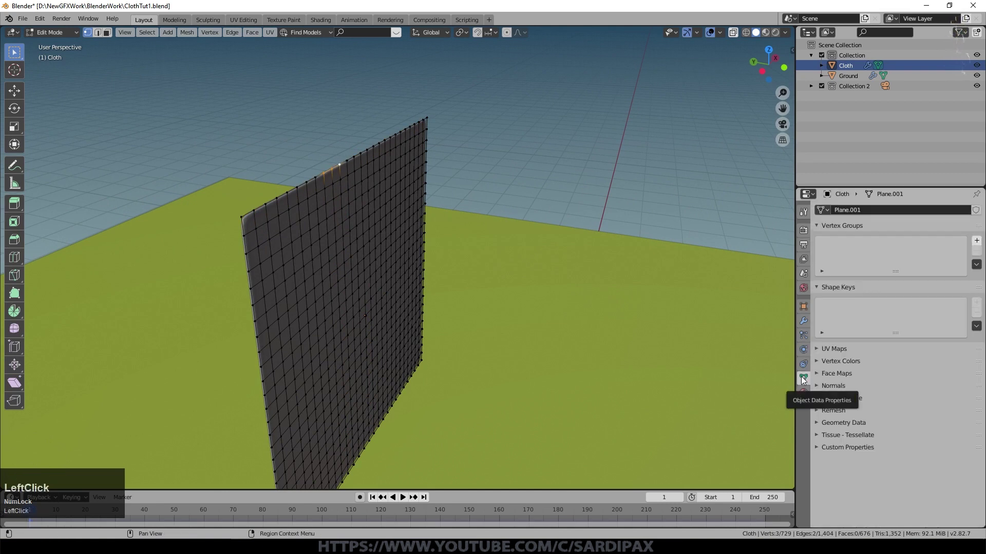
- Create vertex group 'Group' holding the selected top-edge vertices and return to Object Mode
left_click(983, 246)
key("a")
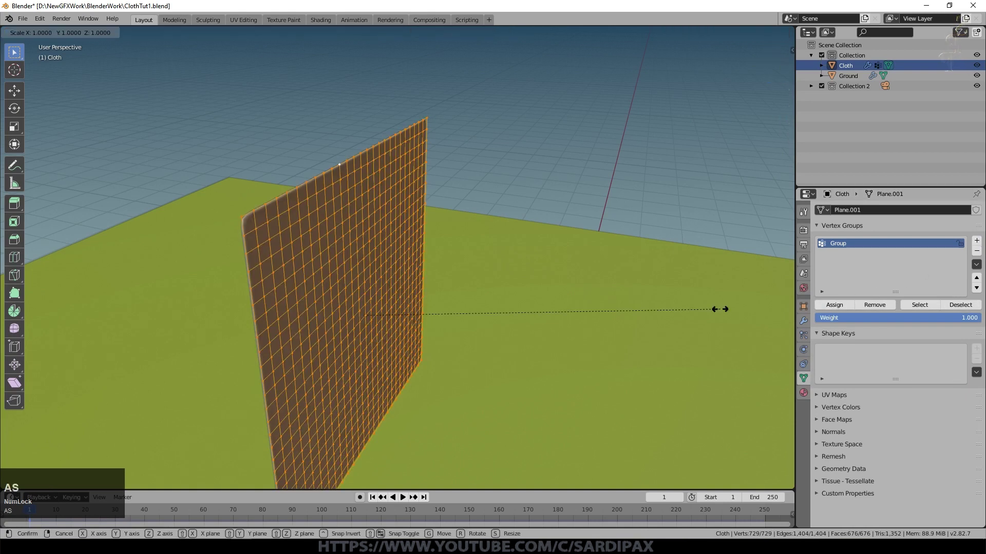
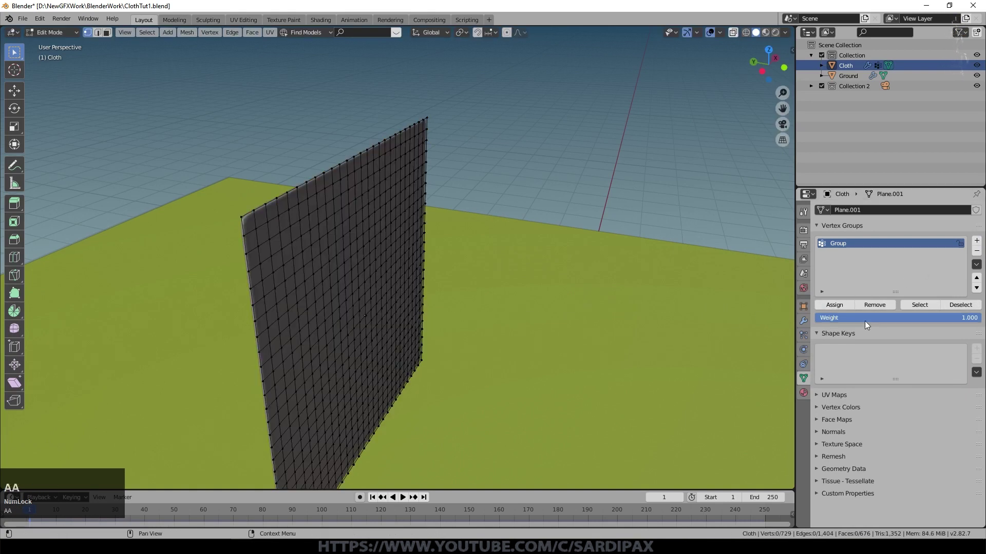
left_click(924, 307)
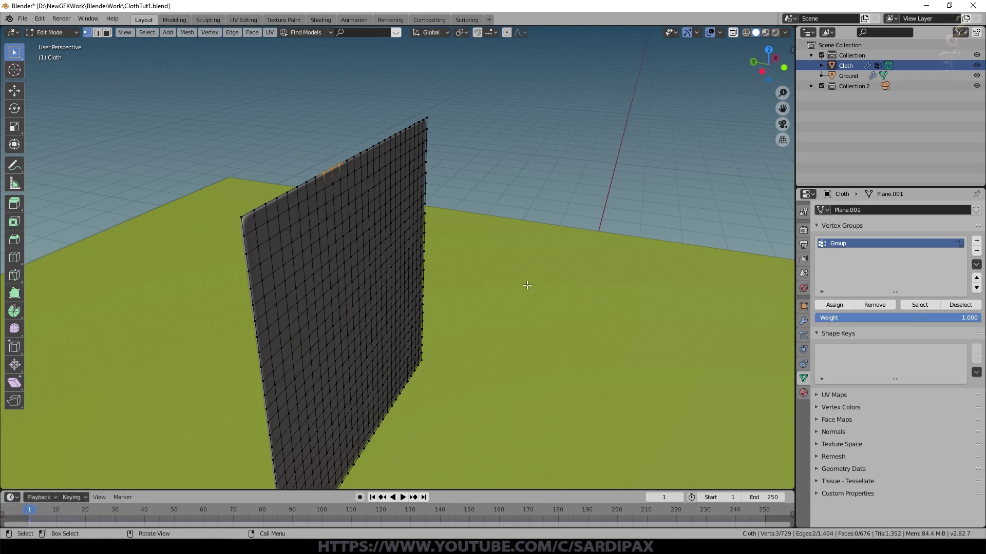
key("Tab")
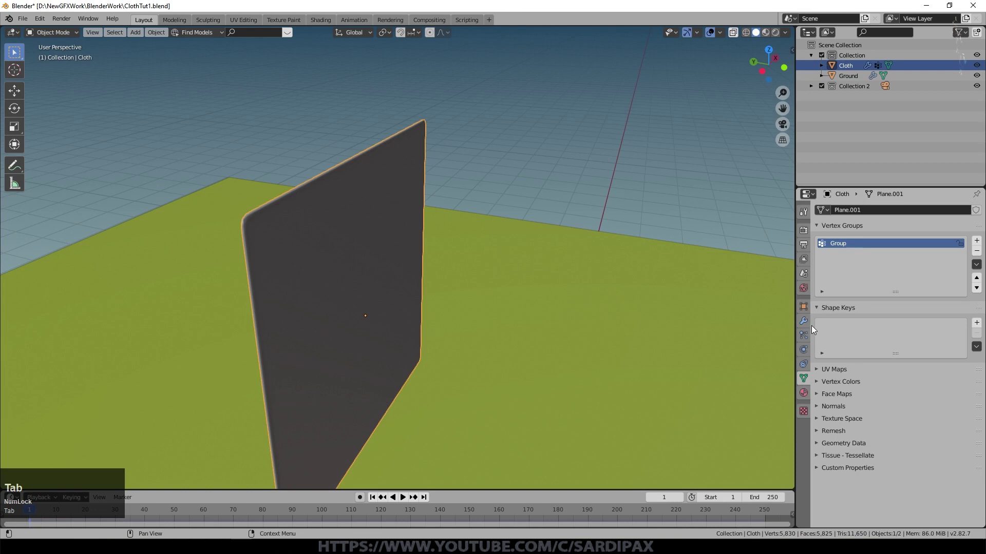
- Set Group as the cloth's pin group, watch it hang and drape in playback, then rewind
left_click(808, 352)
scroll("up", 3)
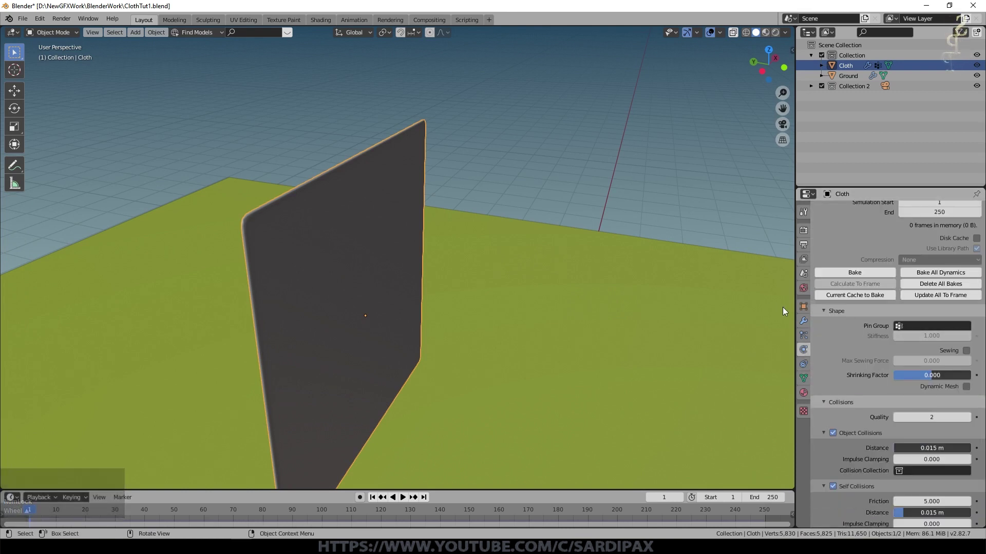
left_click(934, 328)
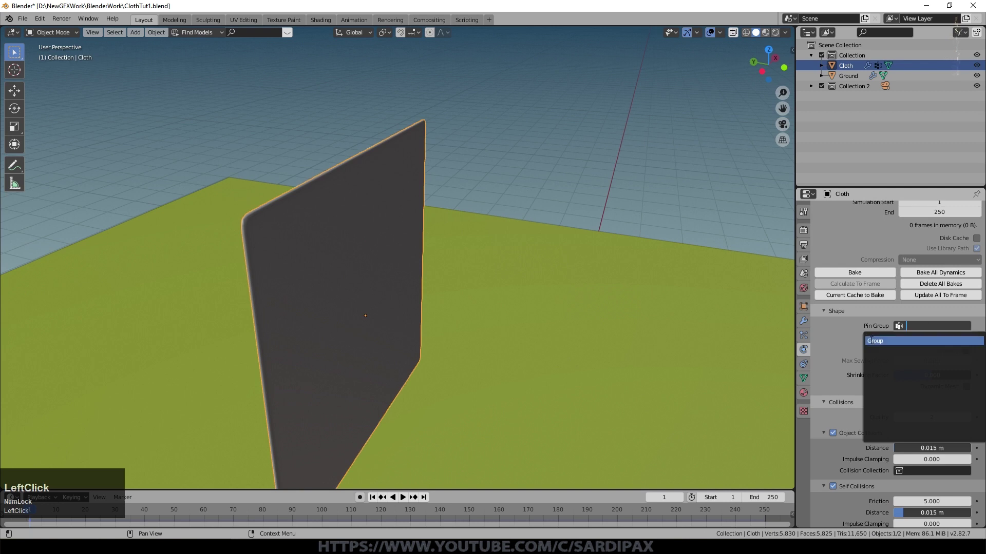
scroll("down", 3)
scroll("up", 3)
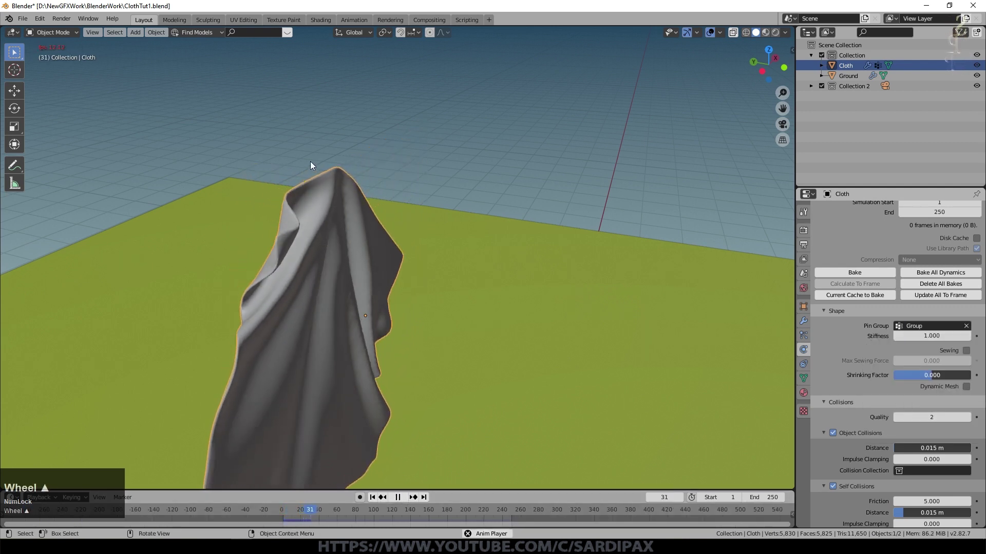
middle_click(550, 401)
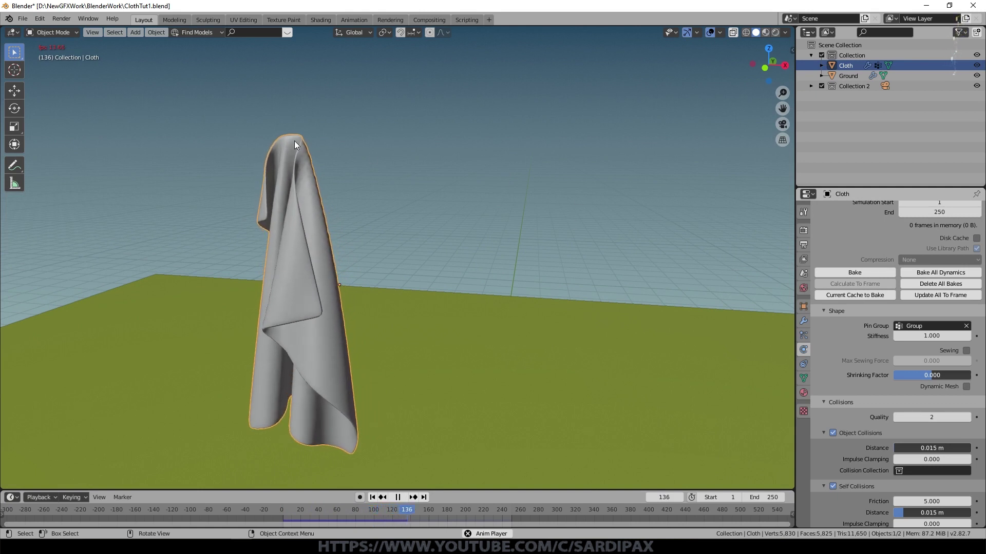
key("Tab")
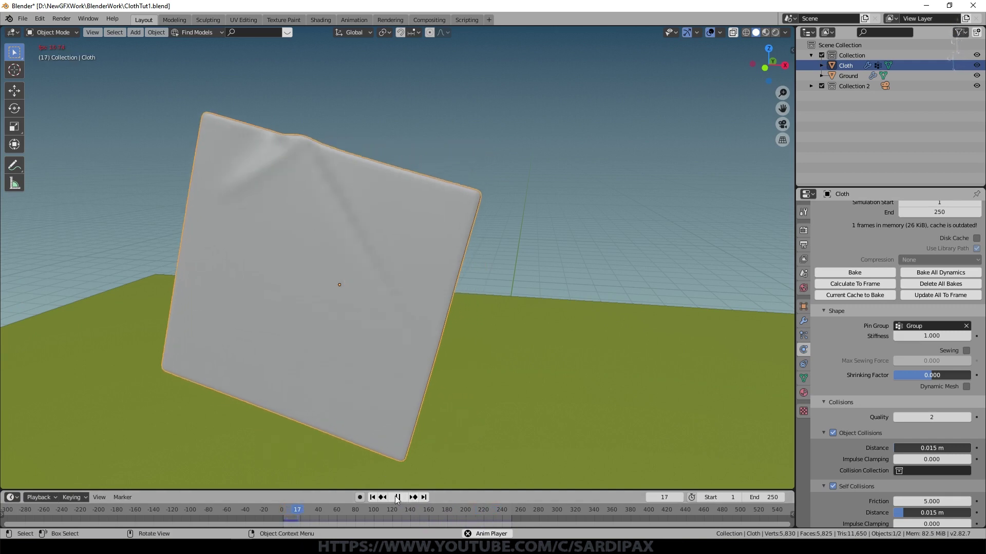
- Clear the cloth's Pin Group and scroll the physics properties down to Field Weights
left_click(400, 499)
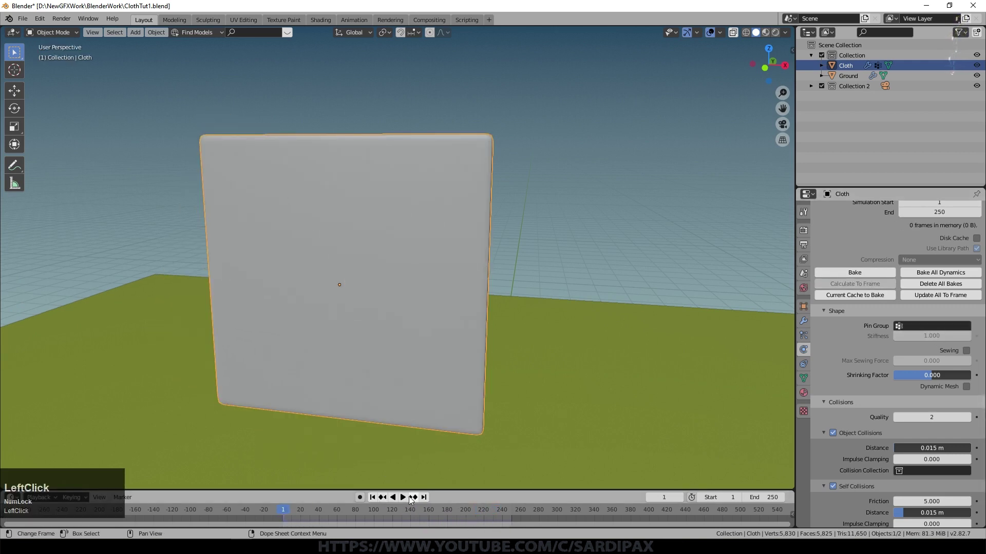
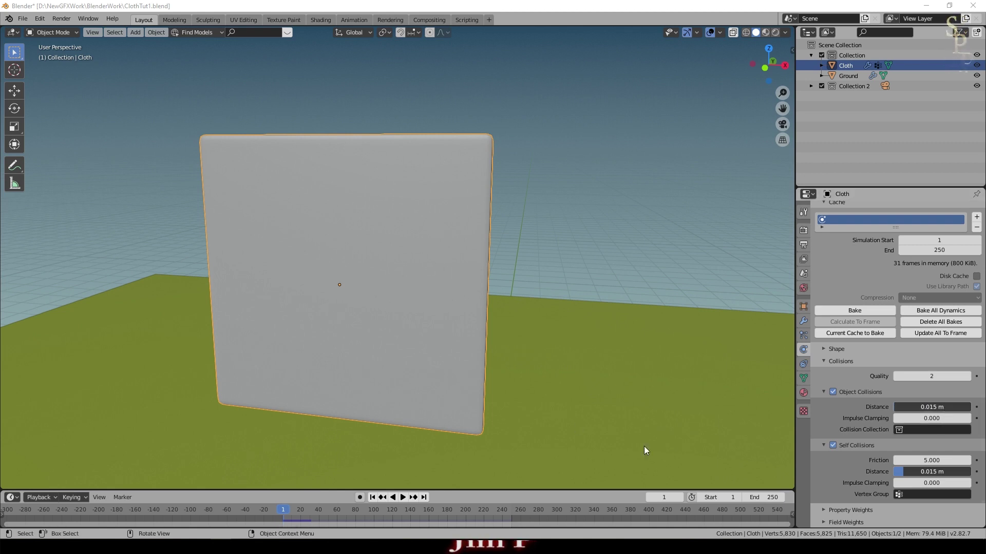
left_click(673, 429)
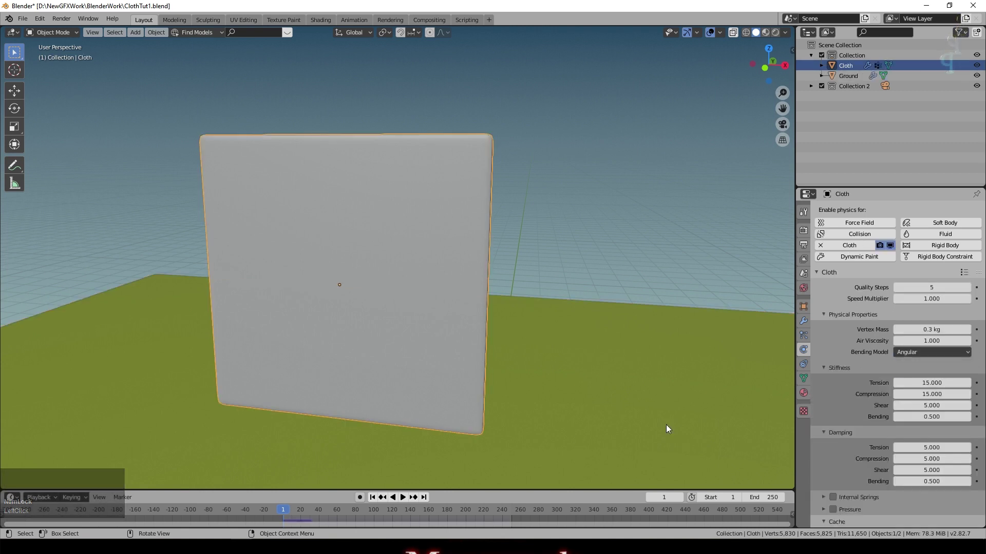
scroll("down", 3)
scroll("down", 3)
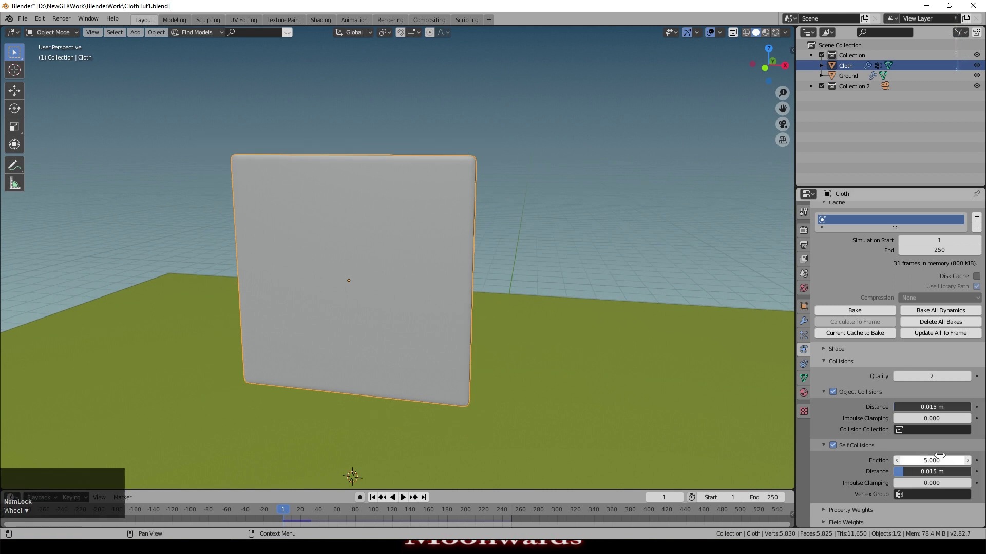
scroll("down", 3)
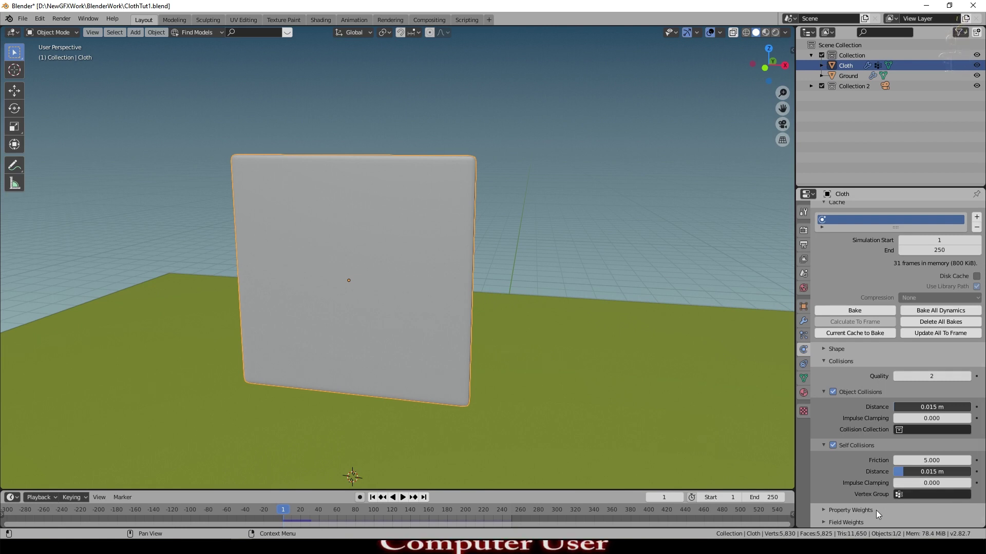
- Set the cloth's Gravity field weight to 0.521, test the fall and return to frame 1
left_click(832, 514)
scroll("down", 3)
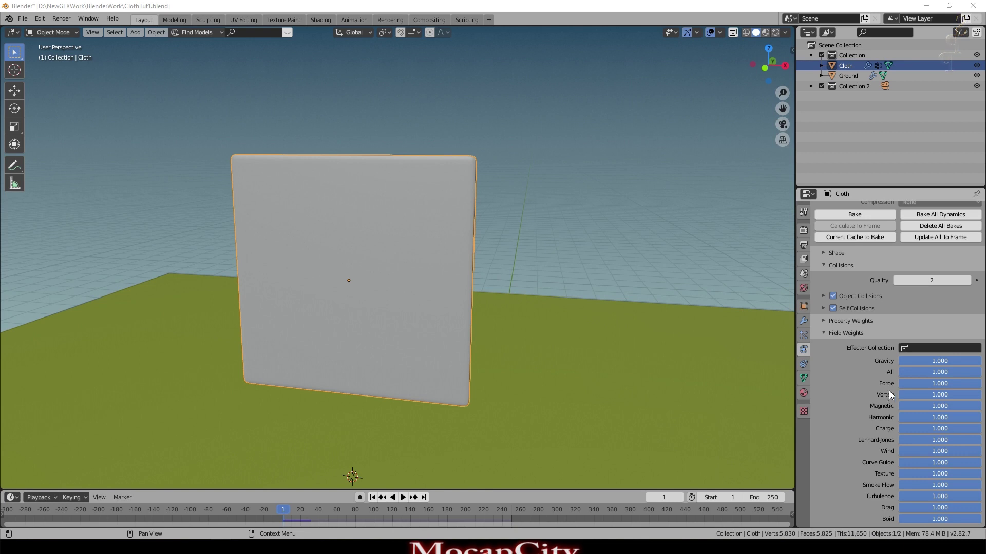
left_click(964, 363)
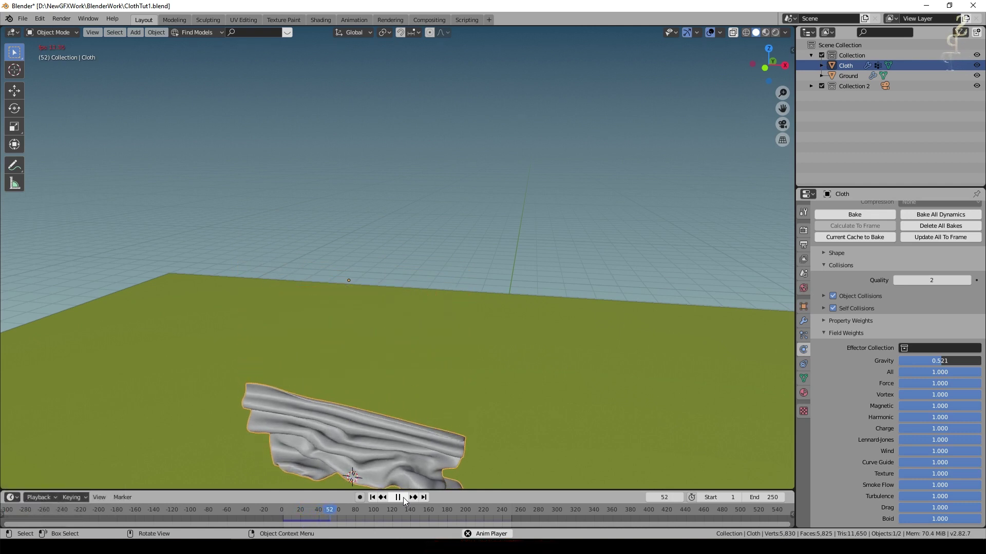
scroll("down", 3)
left_click(400, 500)
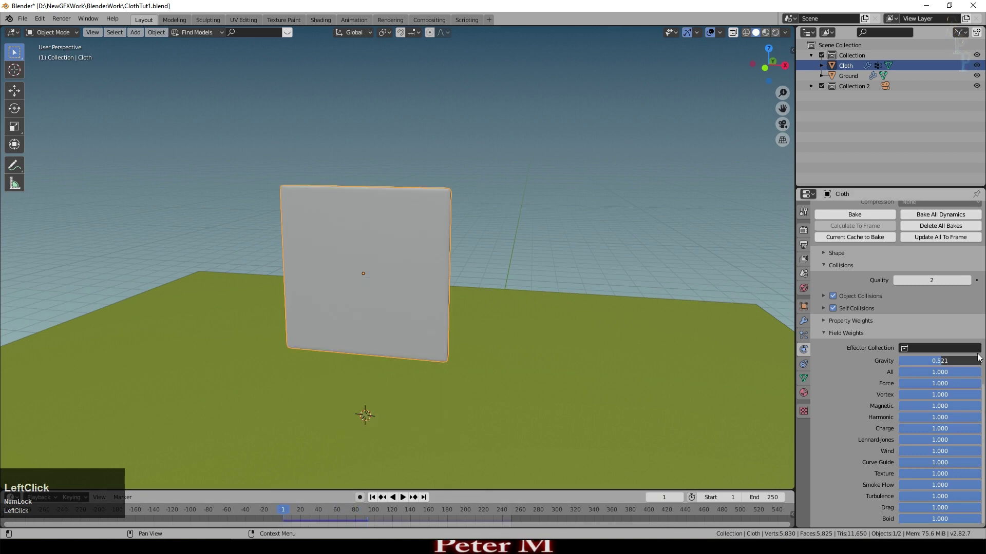
scroll("up", 3)
- Rotate the cloth square 90° so it lies flat above the ground
left_click(450, 237)
key("alt+r")
left_click(419, 274)
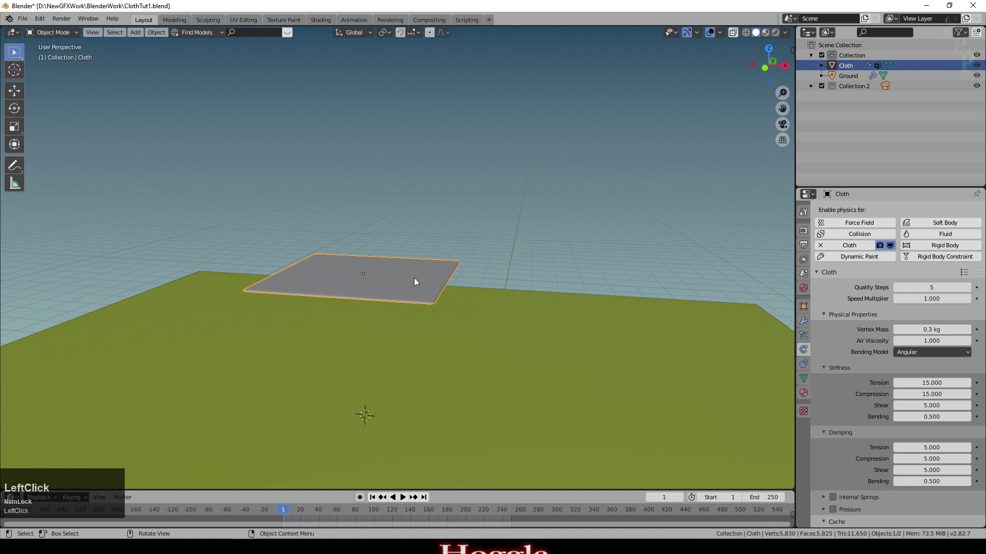
- Move the flat square down along Z until it sits just above the ground
key("g")
key("z")
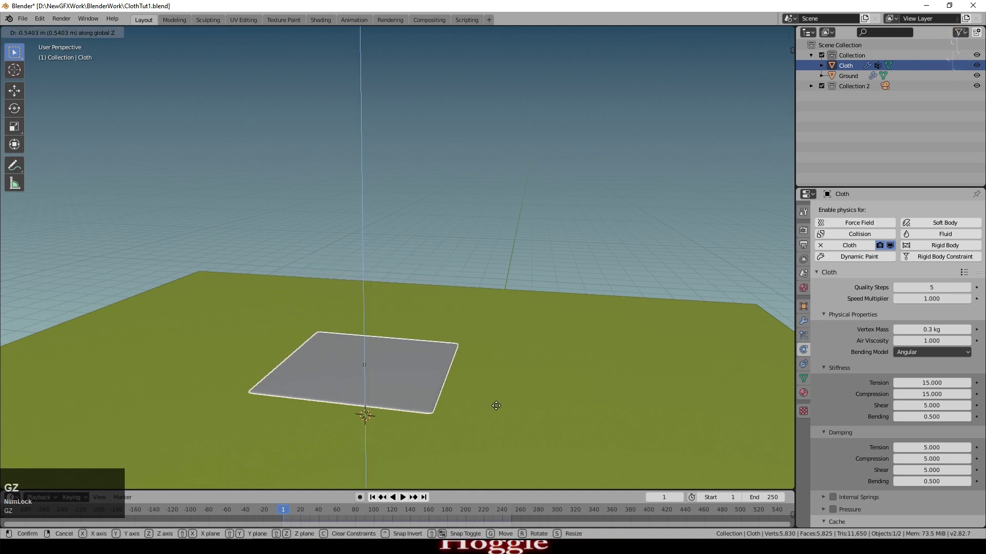
left_click(509, 452)
middle_click(517, 442)
key("g")
key("z")
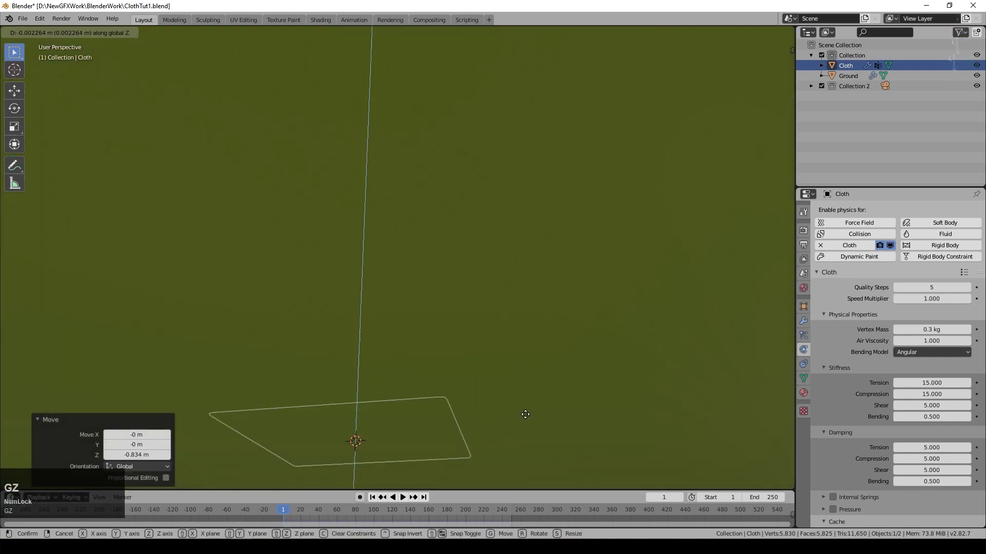
left_click(529, 418)
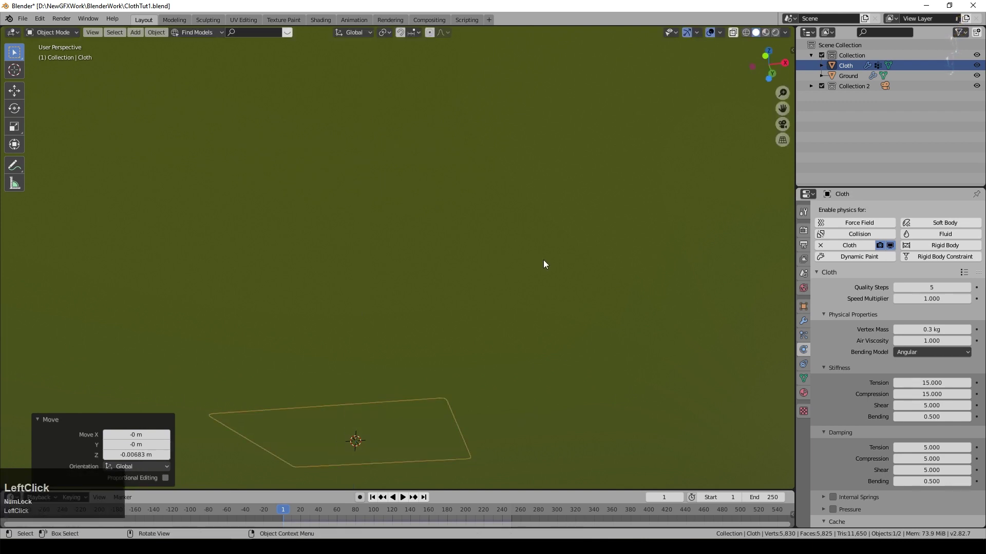
middle_click(549, 270)
scroll("down", 3)
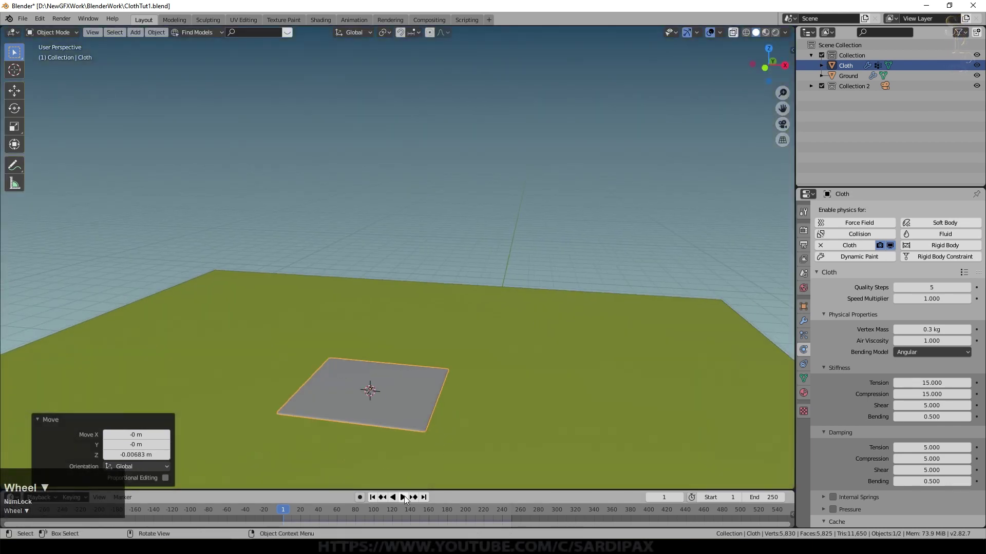
- Check the square from the side, switch to top view and duplicate it with Shift+D
left_click(409, 498)
scroll("down", 3)
middle_click(506, 419)
key("Tab")
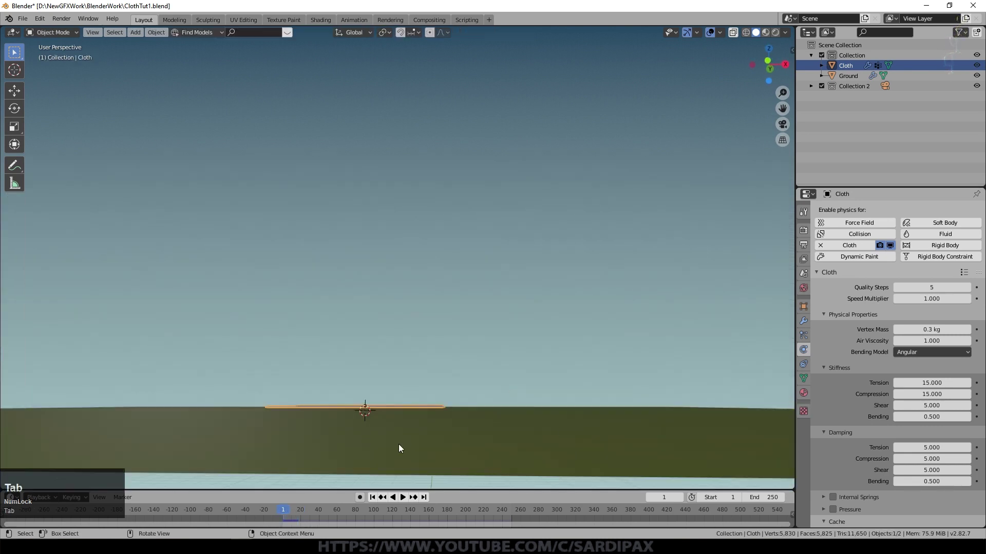
left_click(405, 503)
middle_click(517, 418)
left_click(404, 498)
key("KP_7")
scroll("down", 3)
key("shift+d")
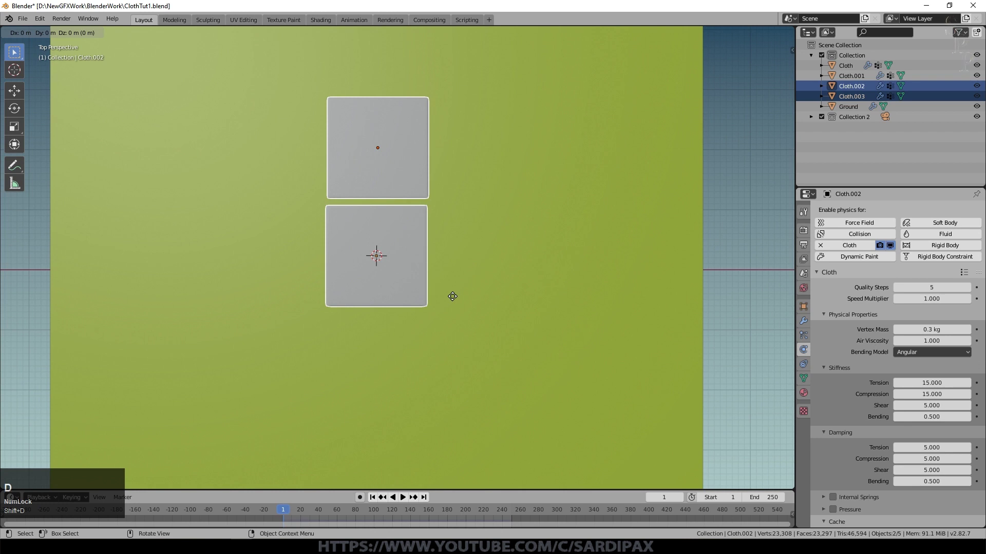
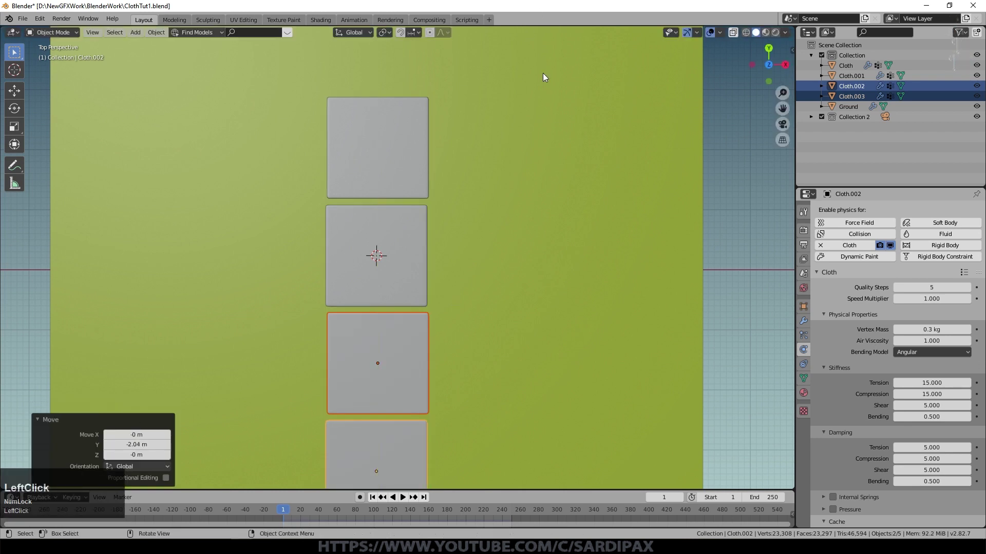
- Repeatedly duplicate the squares and slide the copies along X to fill a five-by-four grid
scroll("down", 3)
left_click(387, 279)
key("g")
key("x")
left_click(386, 231)
scroll("down", 3)
key("g")
key("shift+z")
key("shift+d")
key("Escape")
key("g")
key("x")
left_click(394, 326)
key("shift+d")
key("Escape")
key("g")
key("x")
left_click(572, 327)
key("shift+d")
key("Escape")
key("g")
key("x")
left_click(621, 324)
- Save the file, play the simulation over the twenty squares, then stop it
middle_click(578, 371)
key("a")
key("ctrl+s")
scroll("up", 3)
scroll("down", 3)
left_click(407, 500)
middle_click(387, 479)
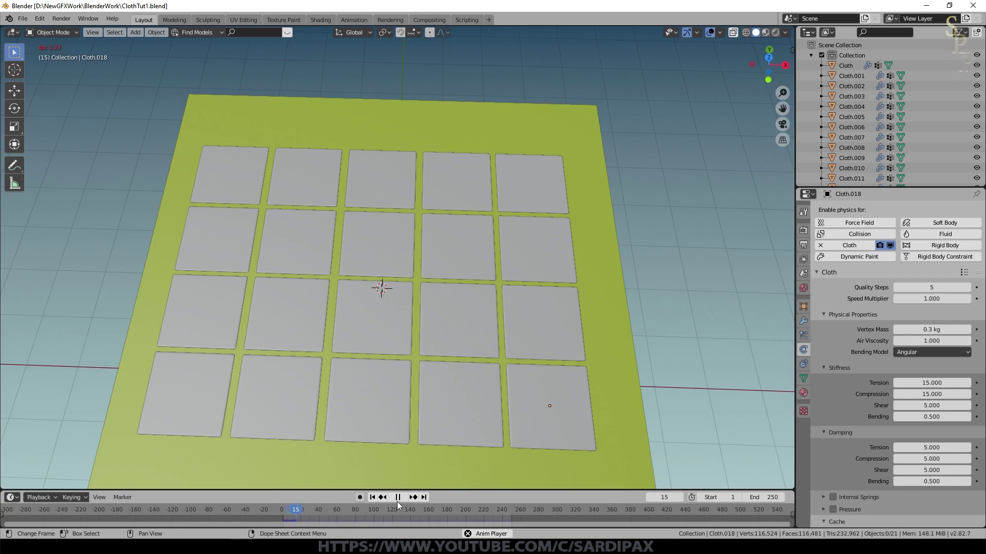
left_click(375, 501)
scroll("down", 3)
middle_click(585, 434)
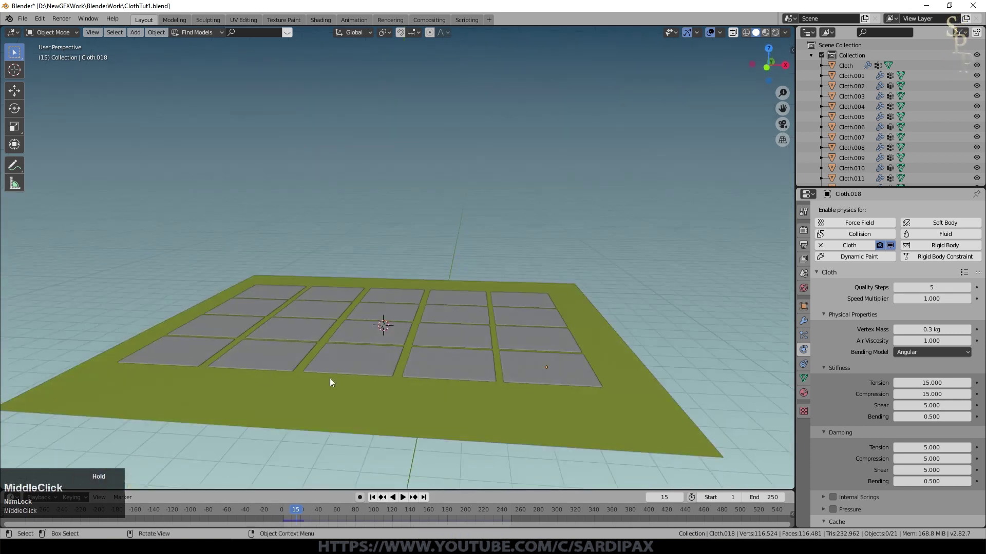
key("shift+Num_Lock")
- Add a Wind force field and move it straight down to sit beneath the ground
scroll("down", 3)
key("shift+a")
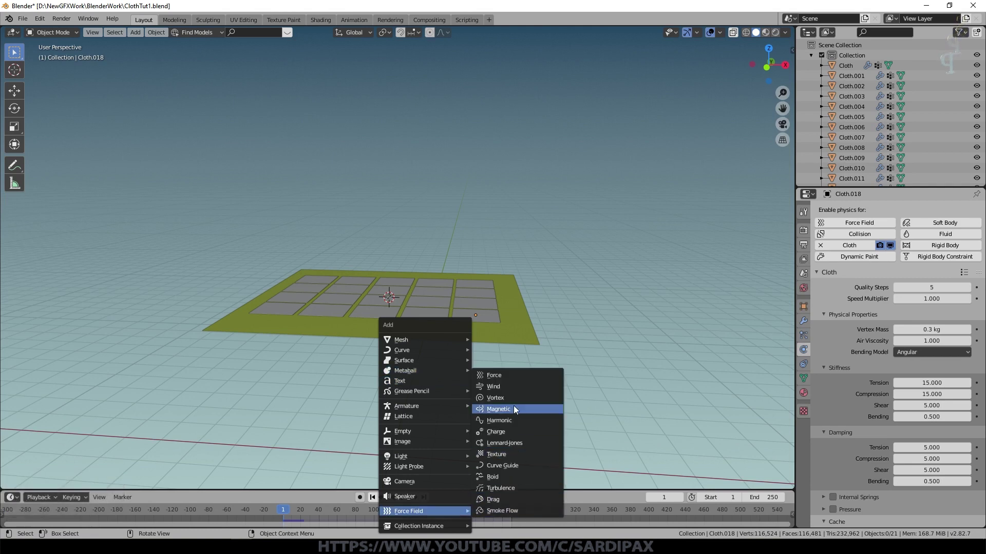
left_click(516, 391)
key("g")
key("z")
left_click(418, 258)
middle_click(424, 316)
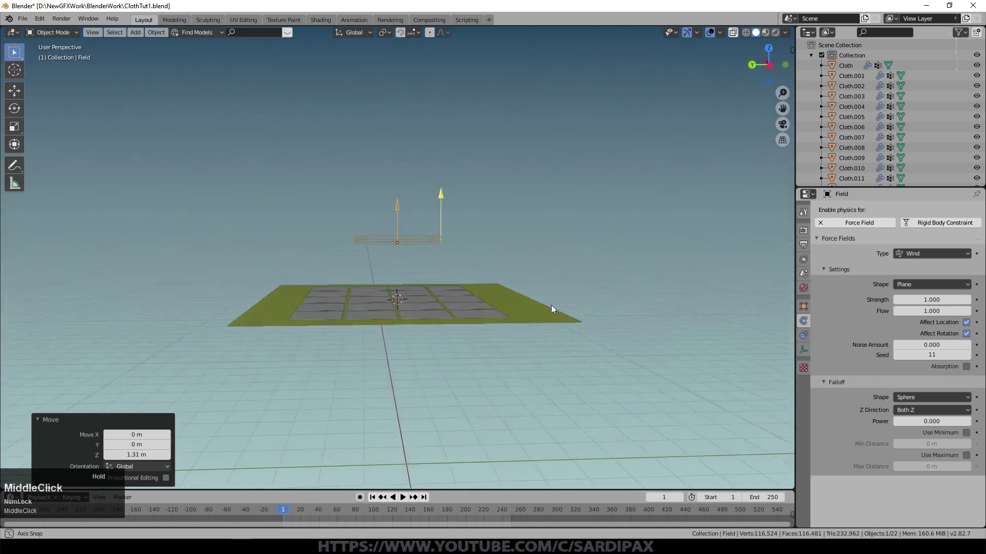
key("g")
key("z")
left_click(491, 477)
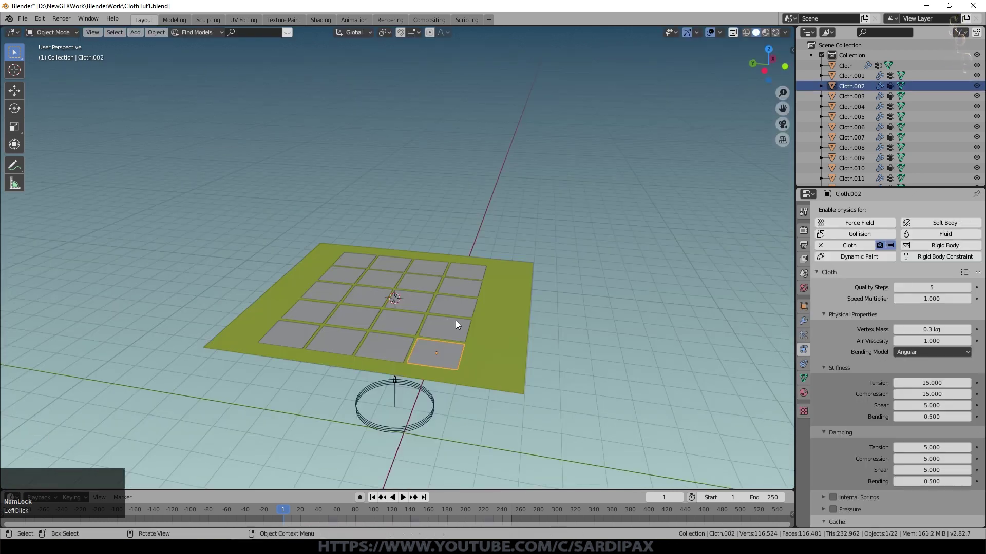
- Delete 14 cloth squares, keeping six in the centre, and play the simulation with the wind
left_click(450, 321)
left_click(393, 351)
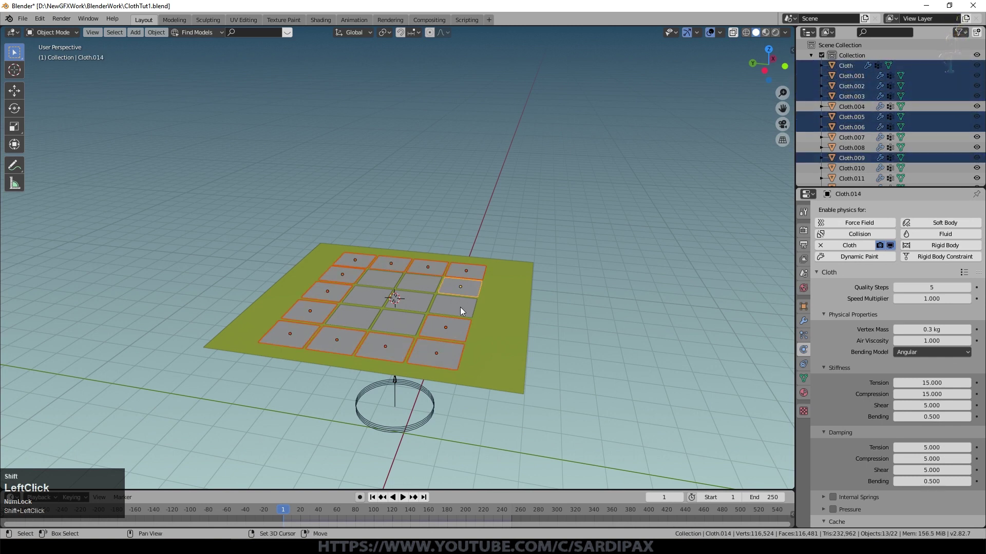
key("x")
left_click(499, 319)
scroll("up", 3)
scroll("down", 3)
left_click(434, 490)
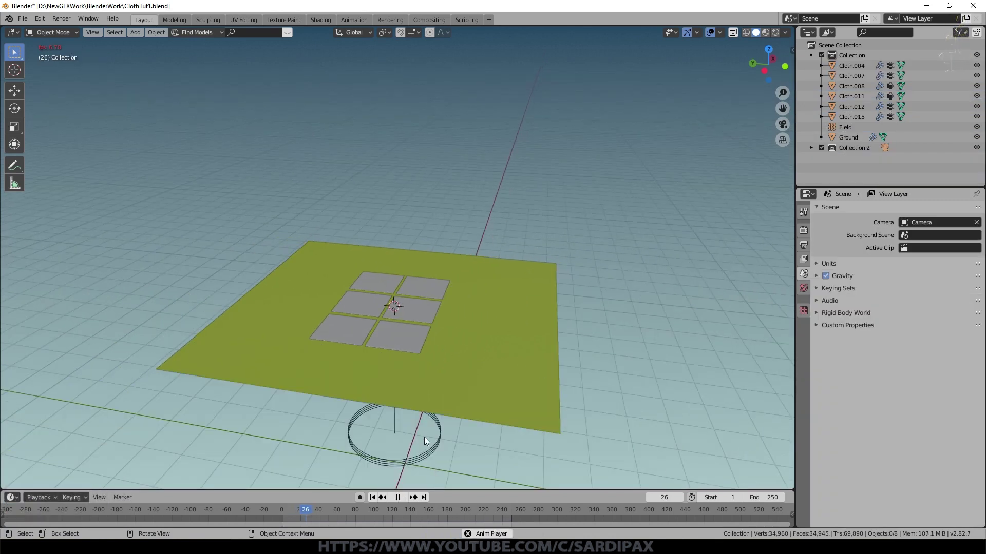
middle_click(502, 387)
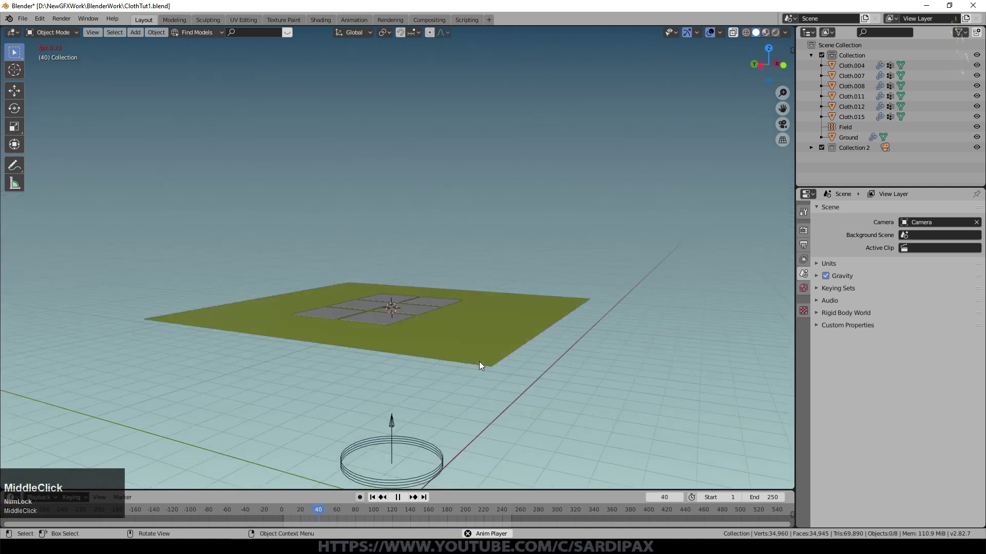
scroll("up", 3)
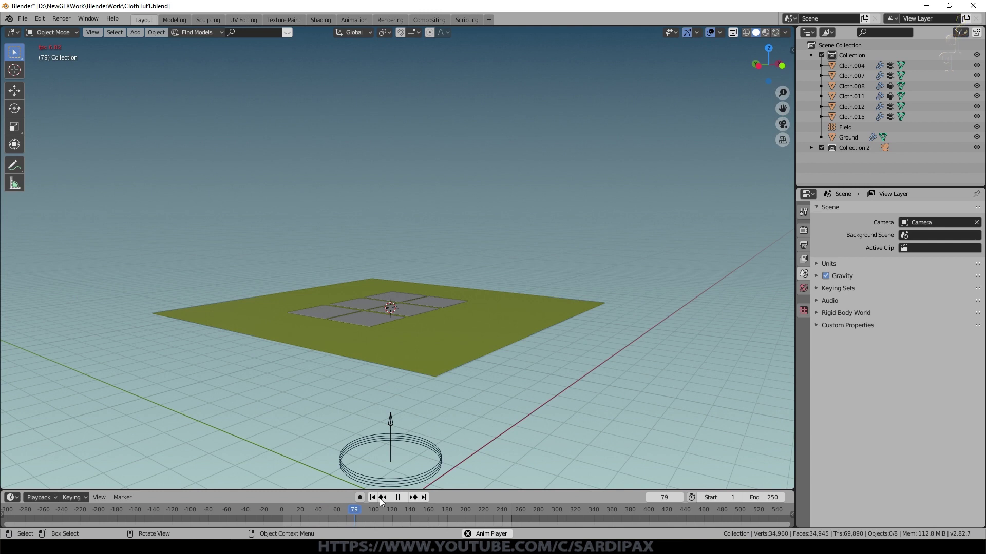
left_click(375, 500)
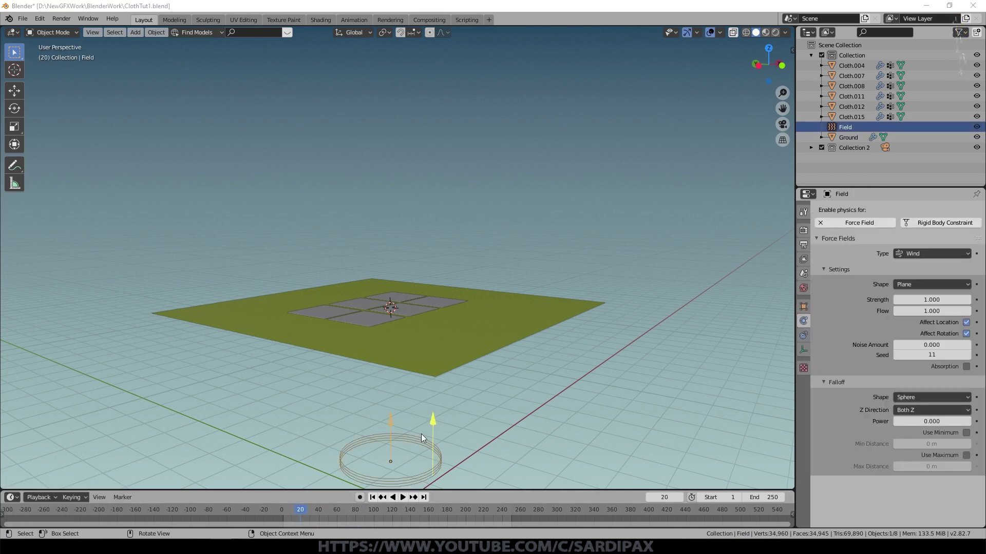
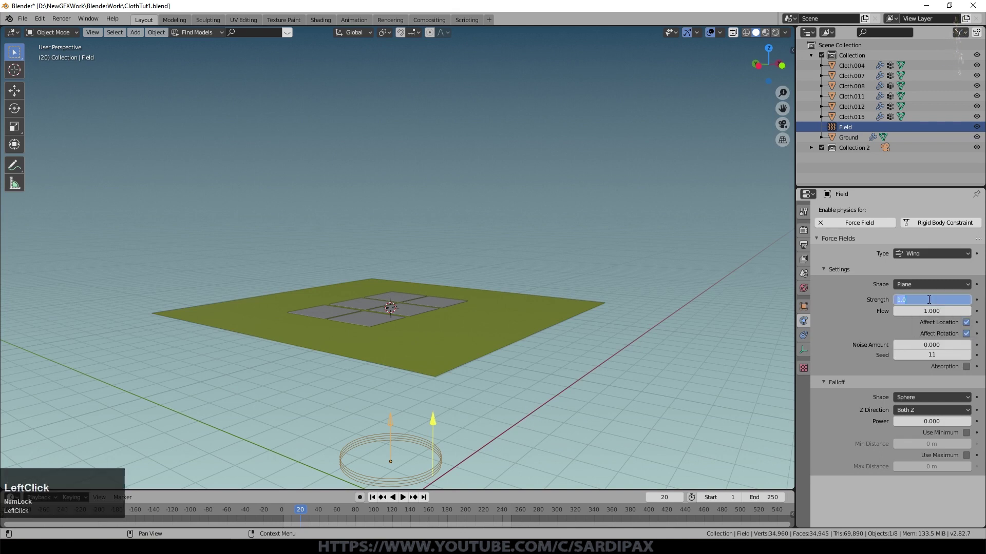
key("KP_5")
key("KP_0")
key("KP_Enter")
left_click(406, 500)
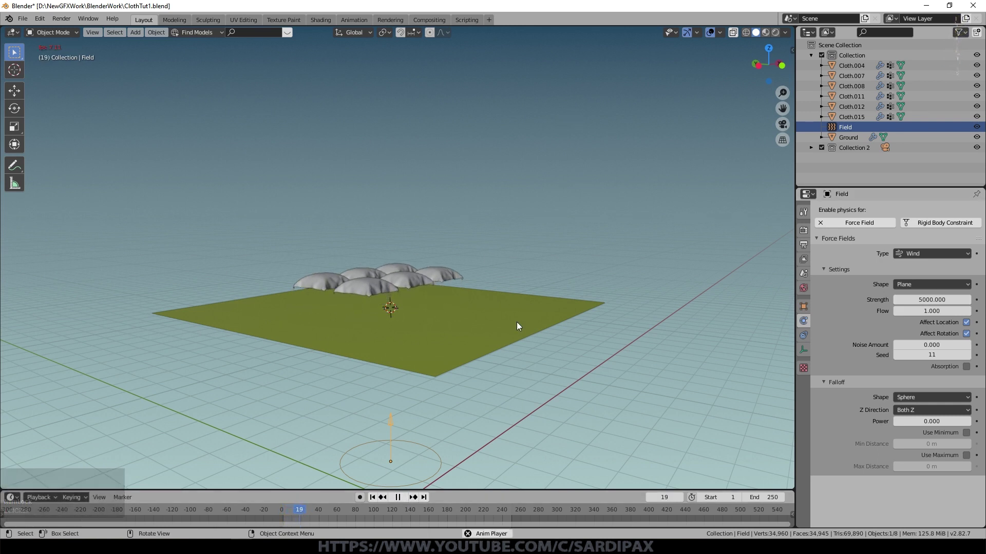
middle_click(552, 382)
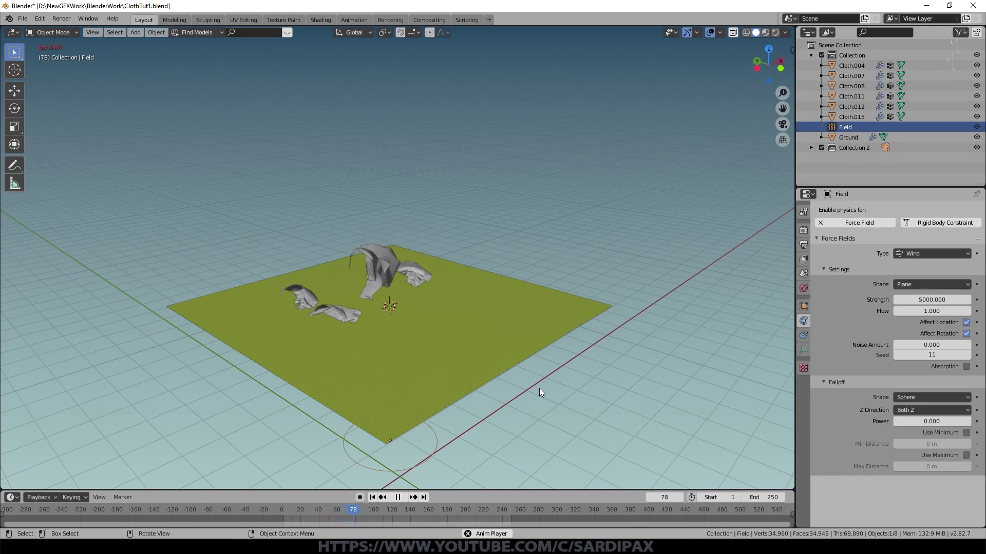
left_click(541, 391)
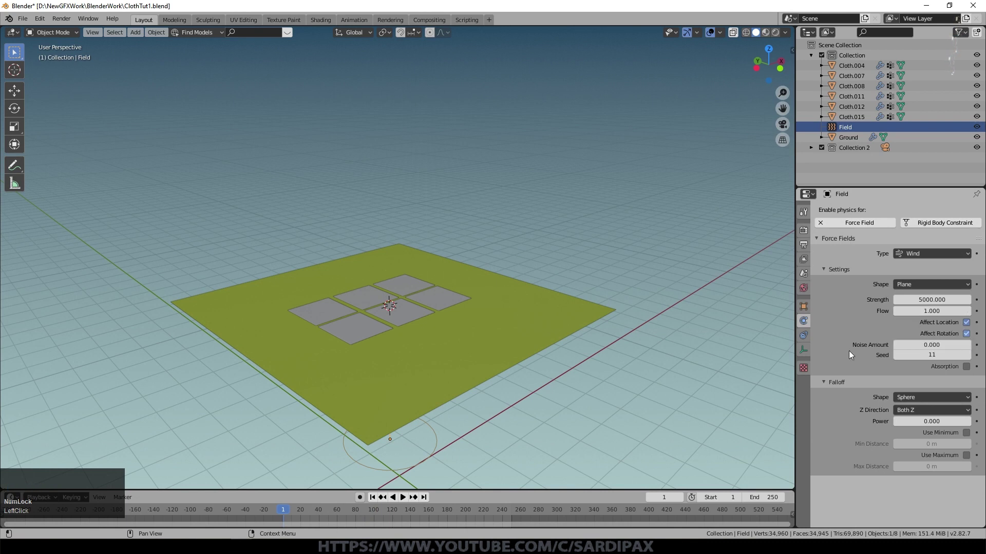
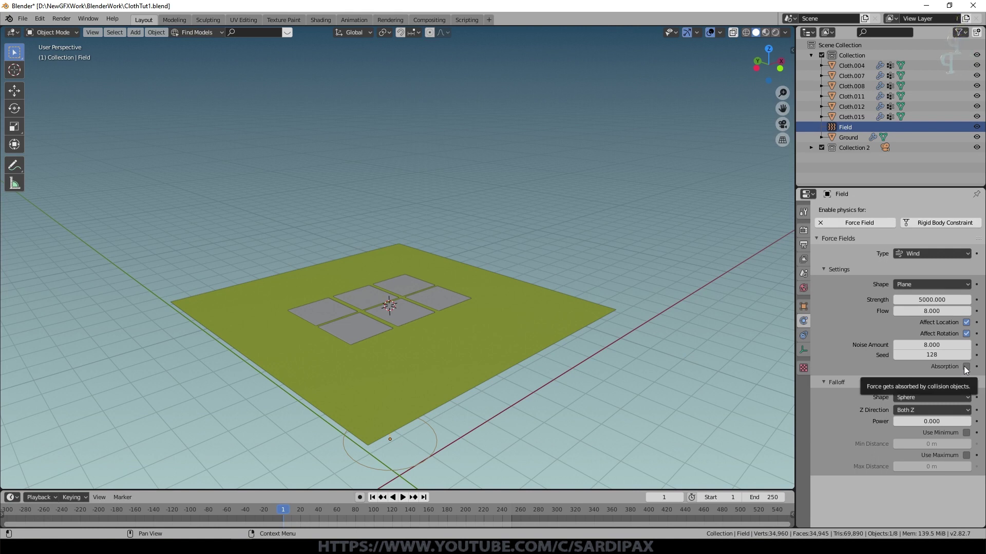
- Turn on Absorption for the wind field, test the playback and rewind to frame 1
left_click(496, 335)
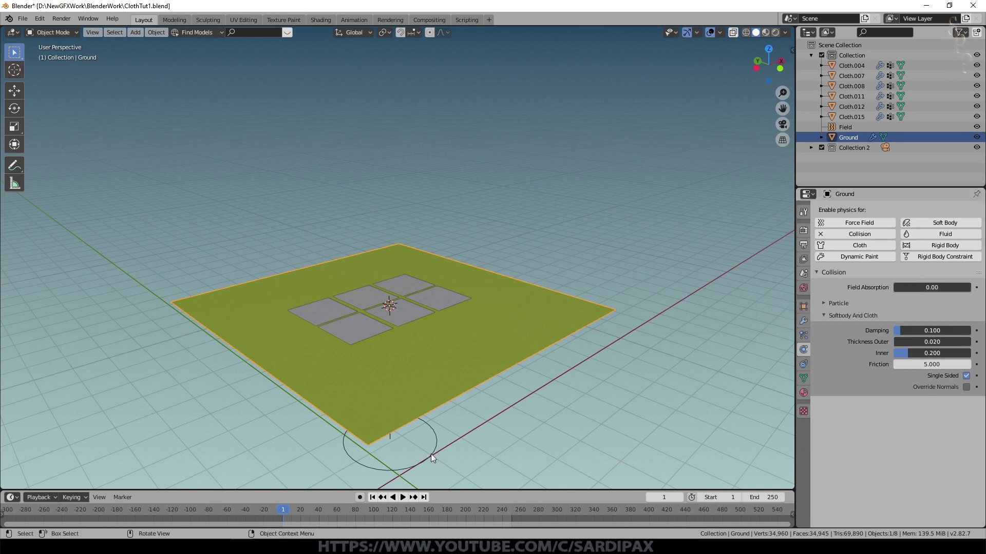
left_click(889, 402)
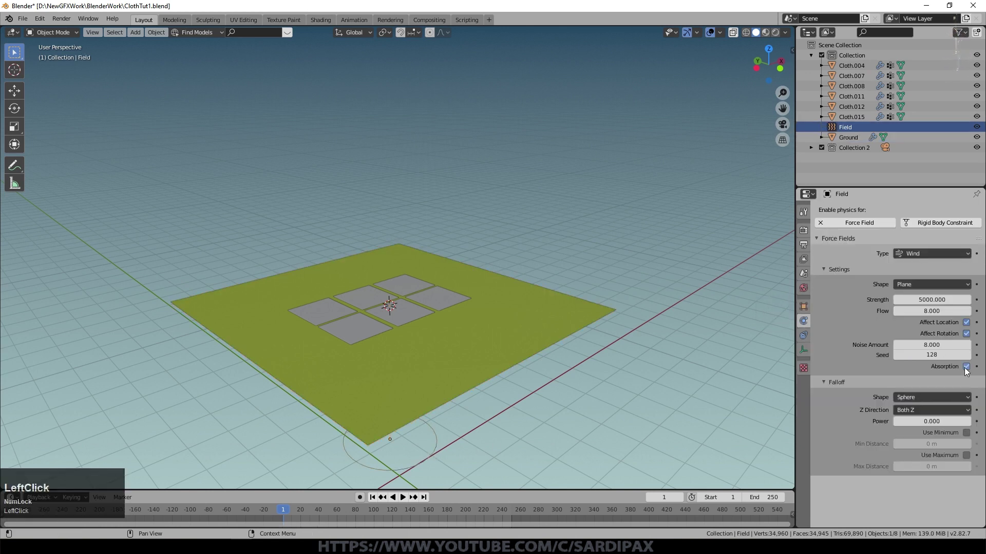
left_click(404, 500)
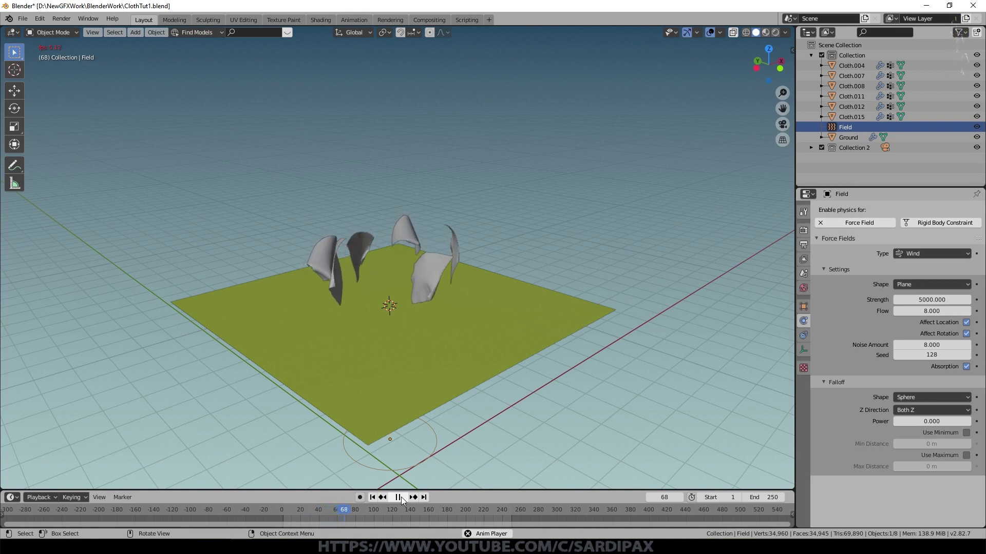
left_click(404, 500)
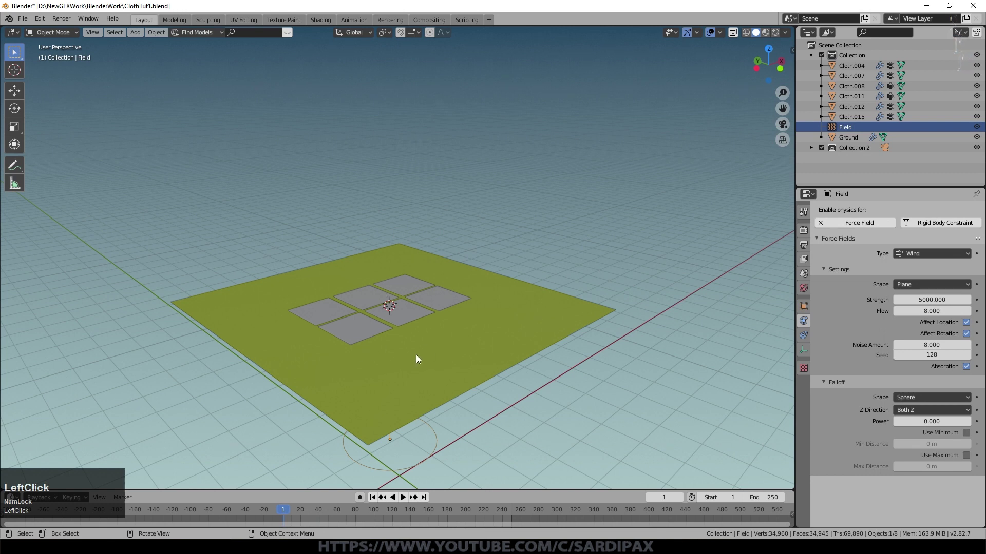
middle_click(457, 412)
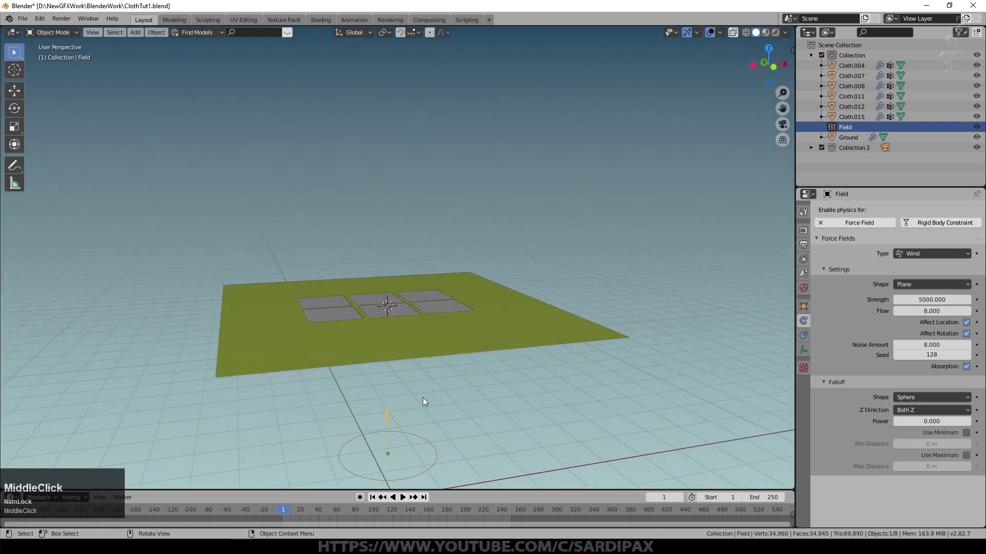
- Add a cube and scale it along Z into a thin slab, setting it down in place
key("shift+a")
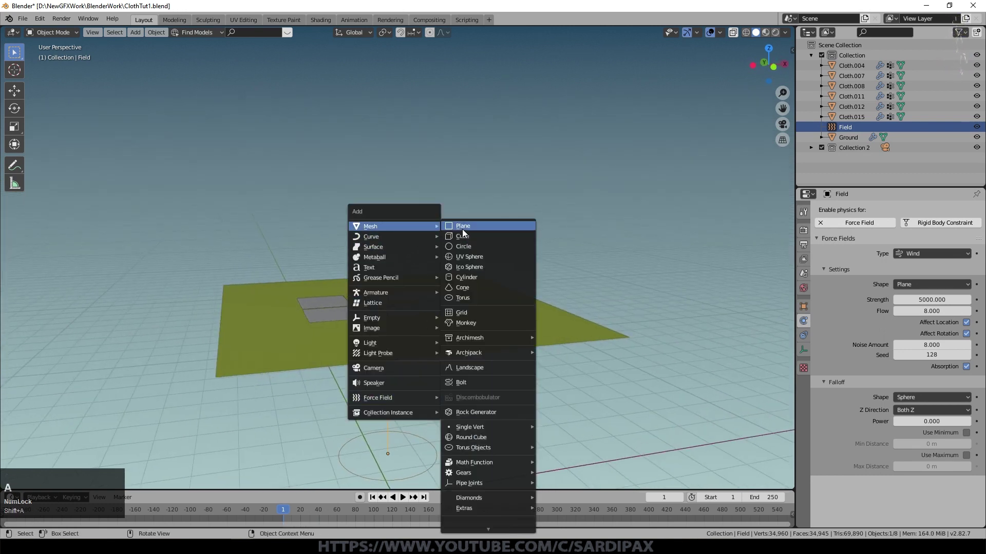
left_click(475, 236)
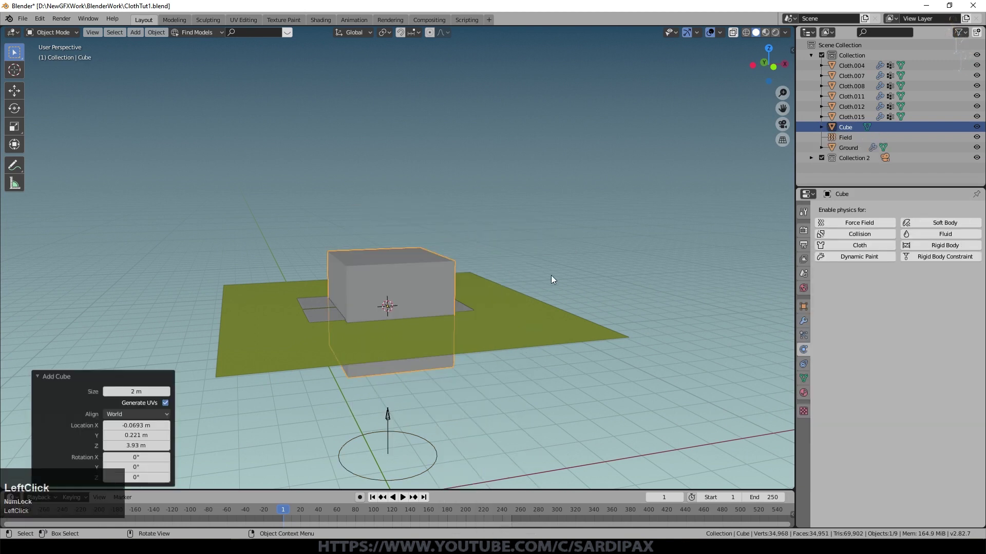
key("s")
key("z")
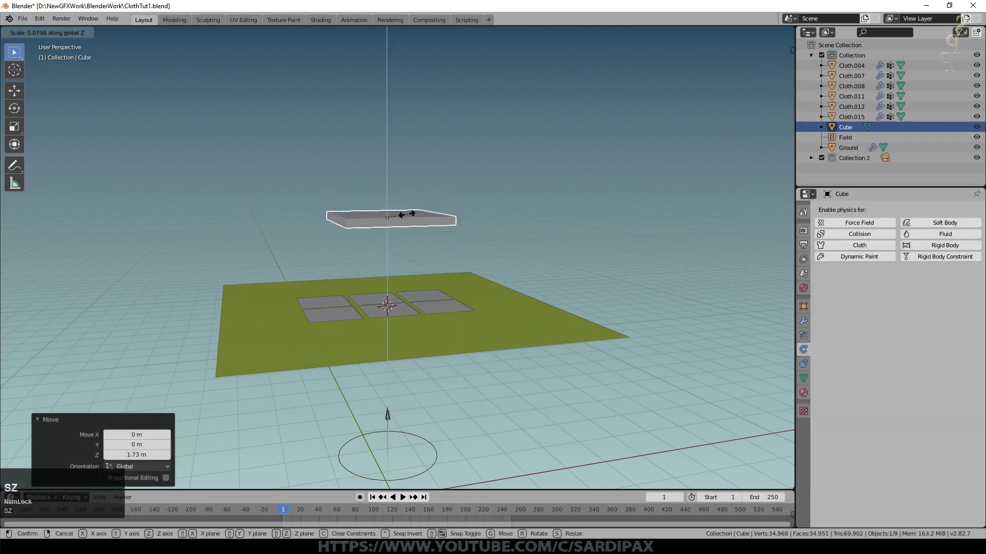
left_click(409, 217)
key("g")
left_click(420, 304)
- Move the slab straight down so it sits below the ground
middle_click(452, 392)
scroll("down", 3)
key("g")
key("z")
left_click(515, 378)
middle_click(490, 420)
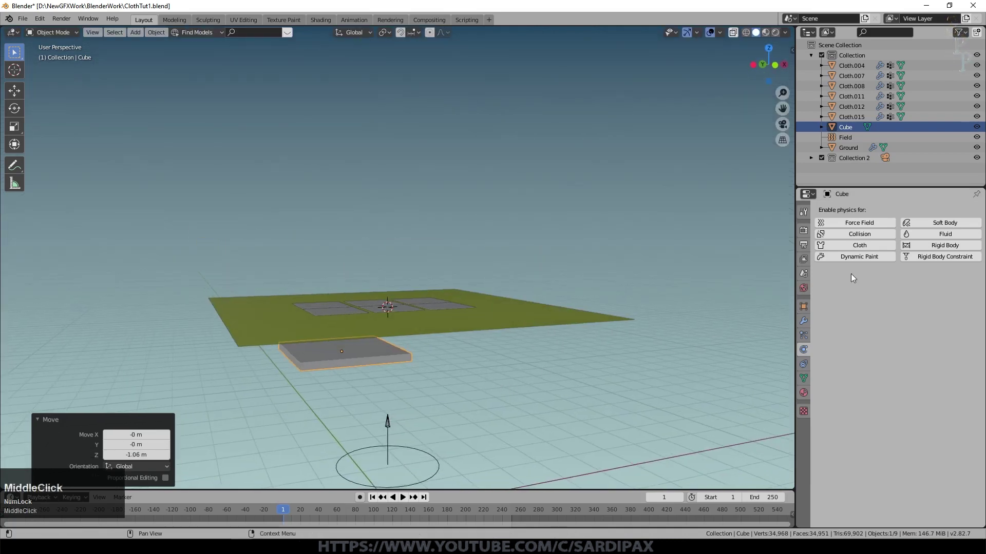
- Enable Collision on the slab with Field Absorption 1.00 so it fully absorbs the wind
left_click(862, 236)
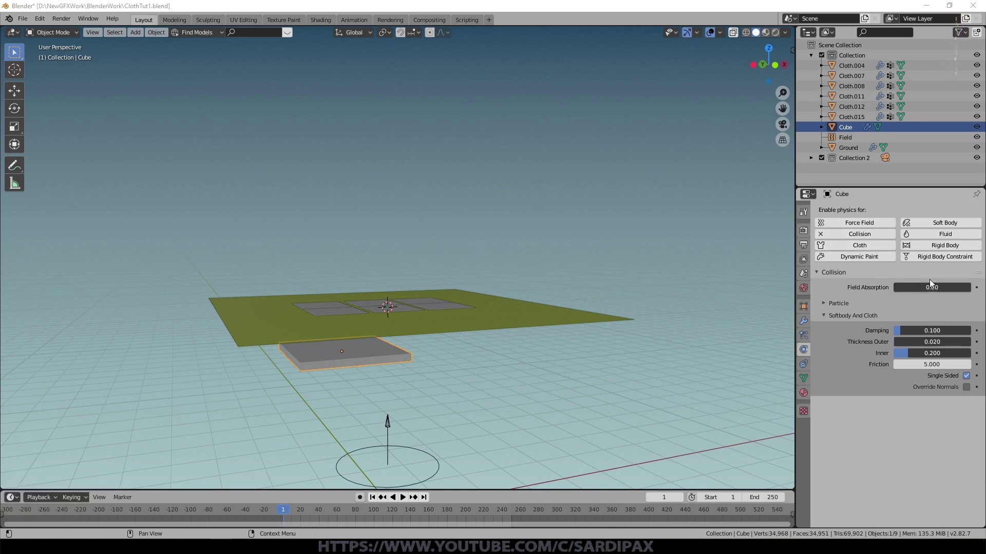
left_click(926, 288)
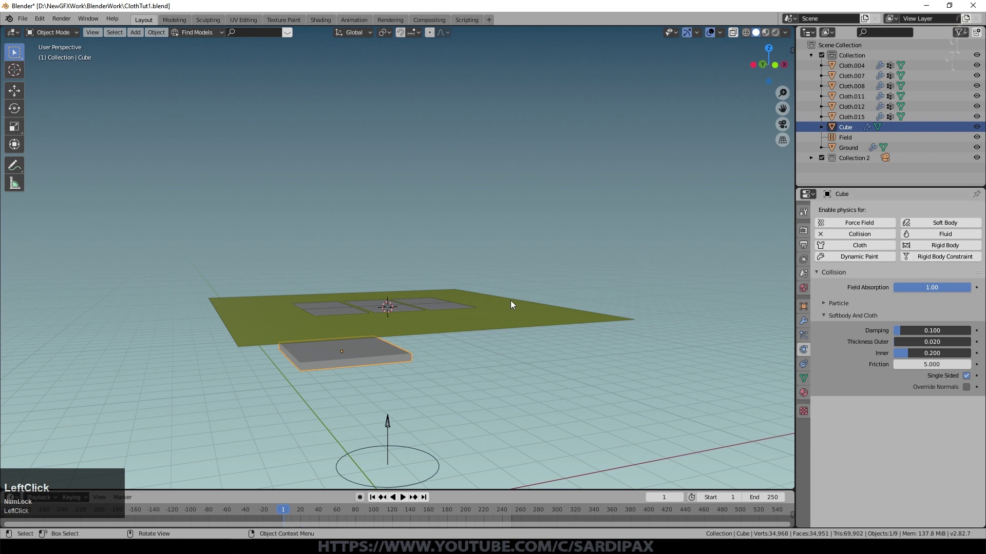
middle_click(407, 501)
- Play the simulation to watch the wind push the cloth against the slab
left_click(408, 501)
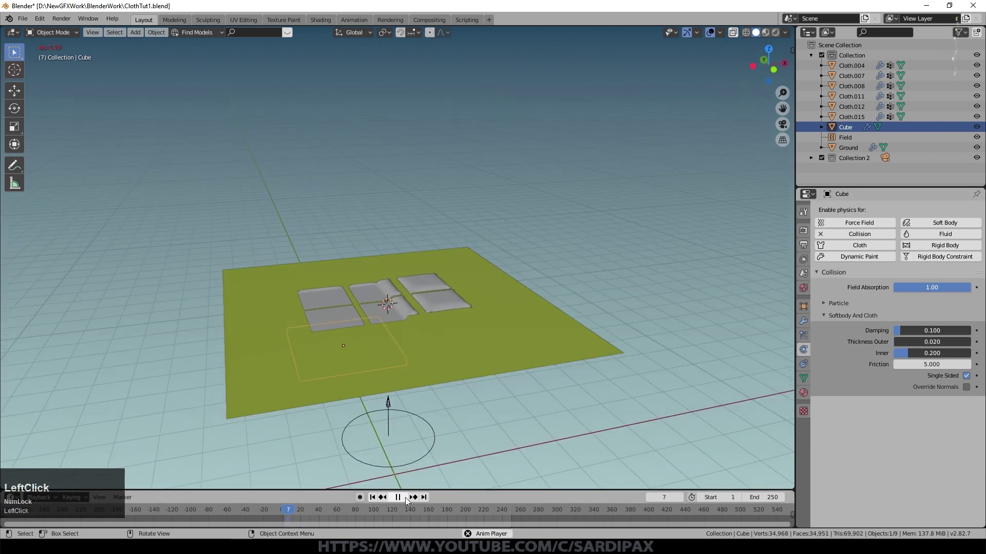
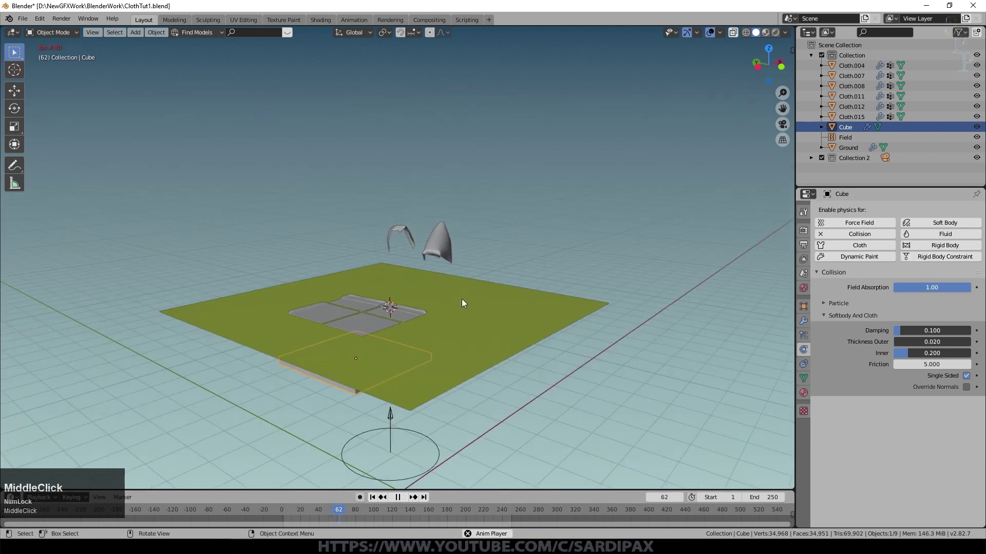
middle_click(550, 294)
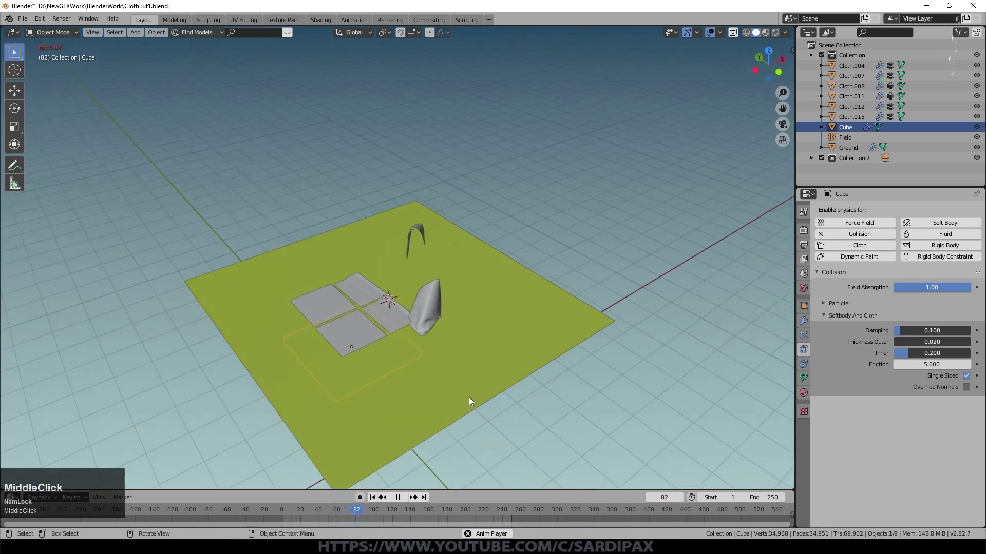
- Move the slab along X back under the centre of the ground
key("g")
key("x")
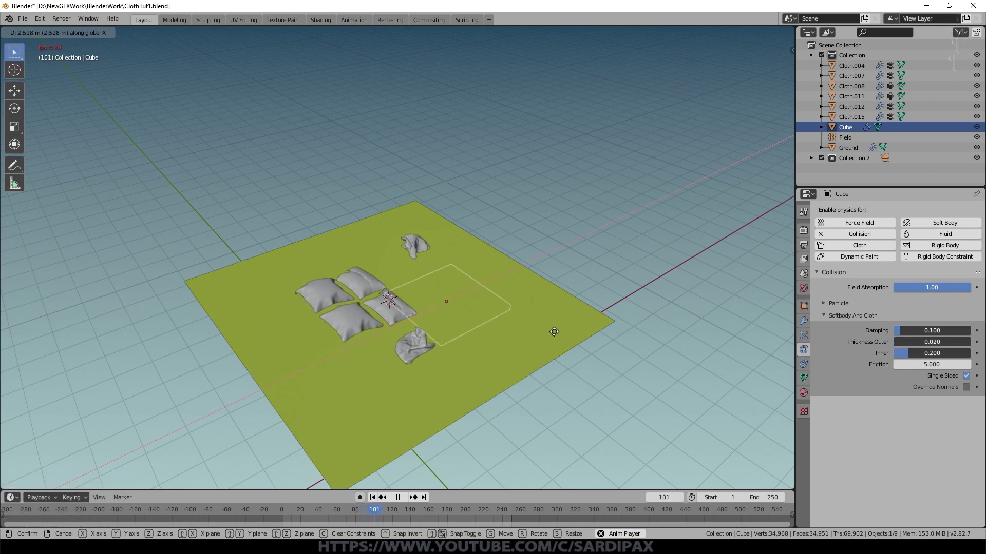
left_click(499, 358)
middle_click(659, 287)
- Shrink the slab to 0.61 scale, viewed from directly below the ground
key("s")
left_click(548, 288)
key("ctrl+KP_7")
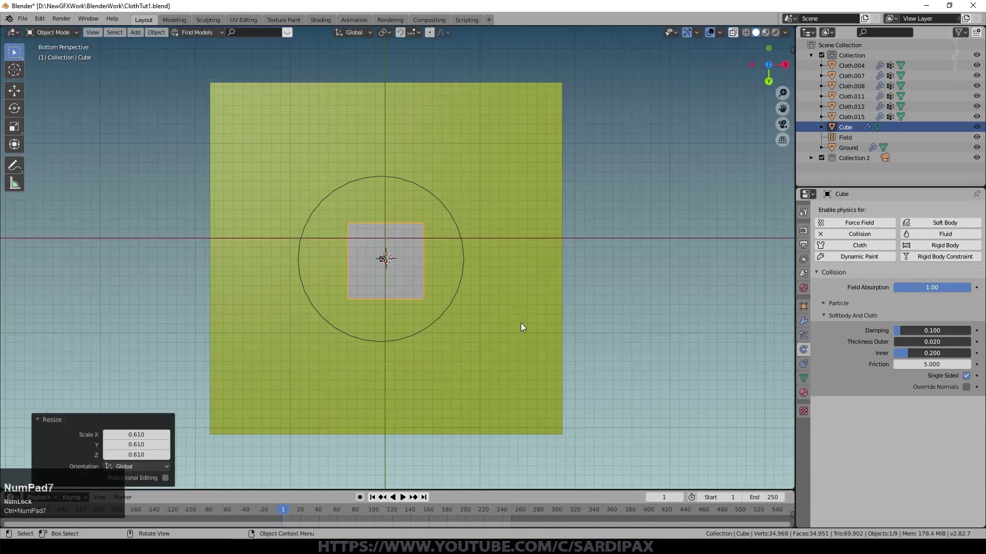
left_click(413, 188)
- Duplicate the small slab with Shift+D and scatter the copies beneath the ground
key("shift+d")
left_click(354, 345)
key("shift+d")
left_click(543, 380)
key("shift+d")
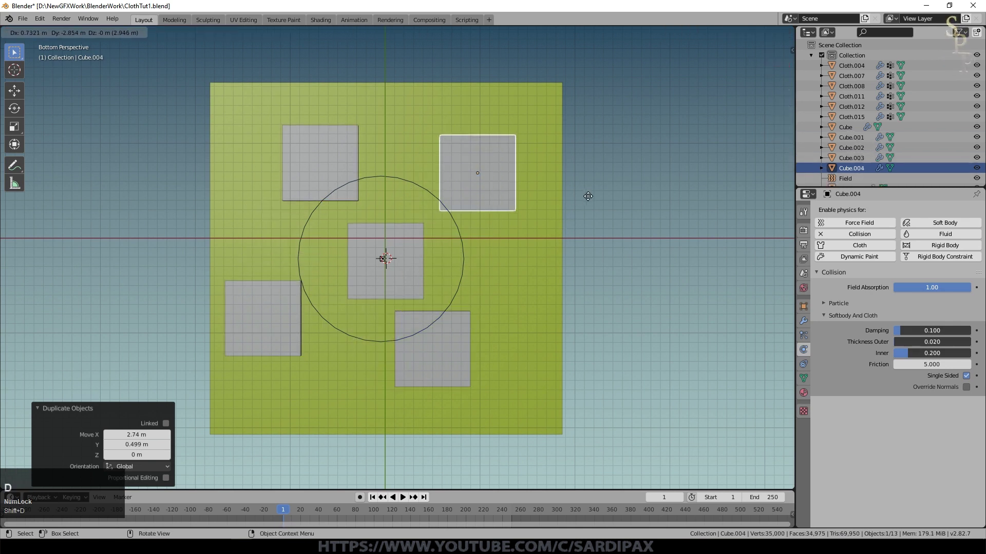
left_click(589, 194)
middle_click(480, 338)
- Place the last slab copy, then add a Bezier circle curve to the scene
key("g")
left_click(510, 275)
key("shift+a")
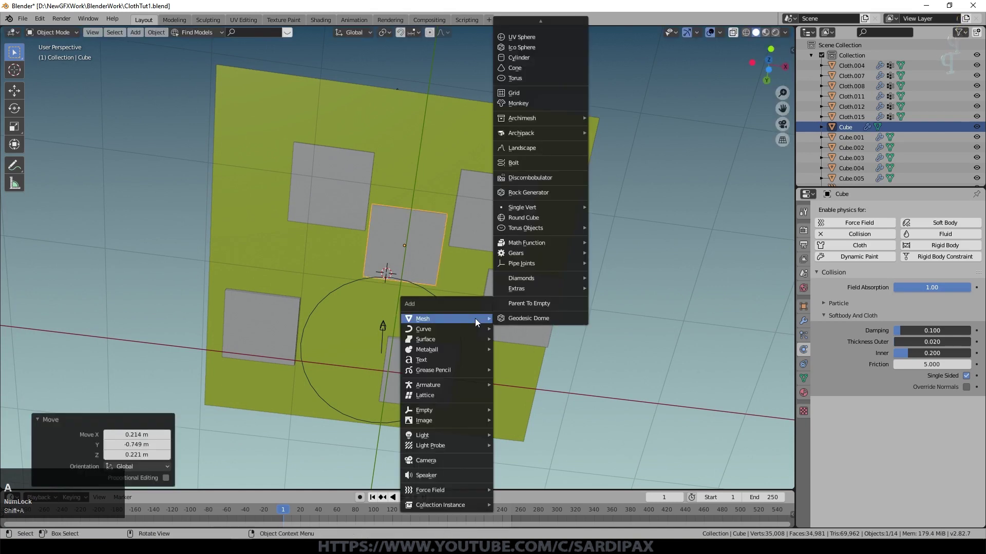
left_click(537, 81)
- Scale the circle to 4.122 and lift it along Z to enclose the slabs, rewinding to frame 1
key("s")
middle_click(475, 333)
key("g")
key("z")
left_click(542, 378)
middle_click(383, 327)
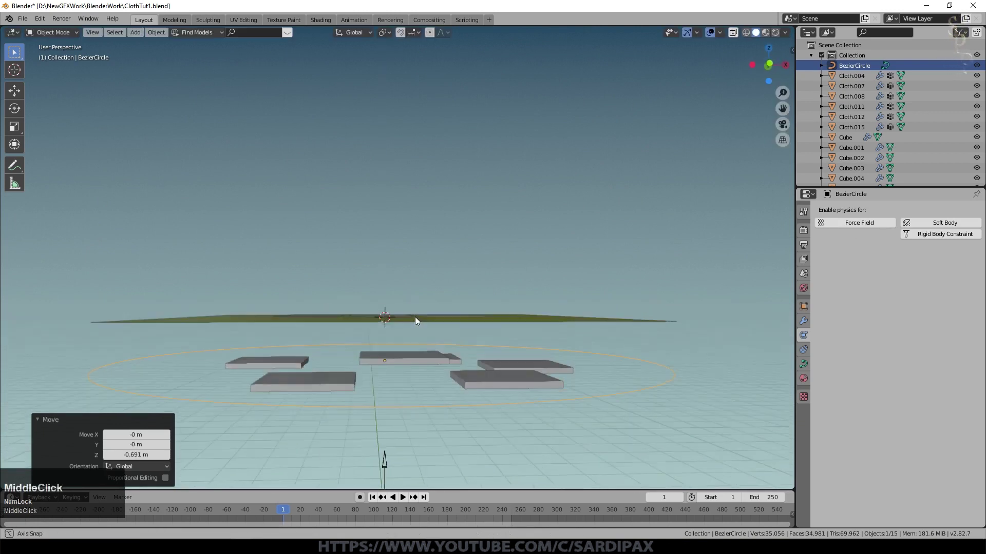
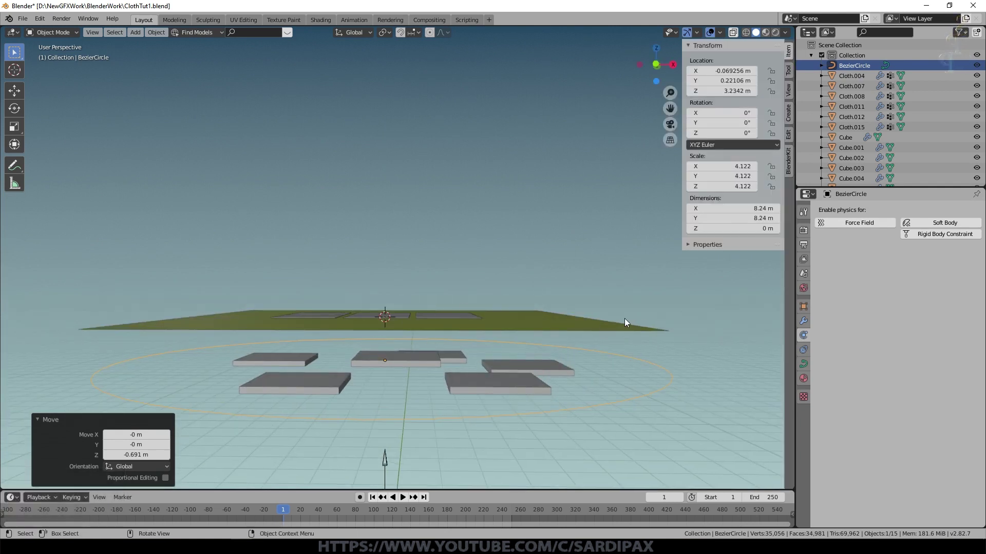
left_click(378, 498)
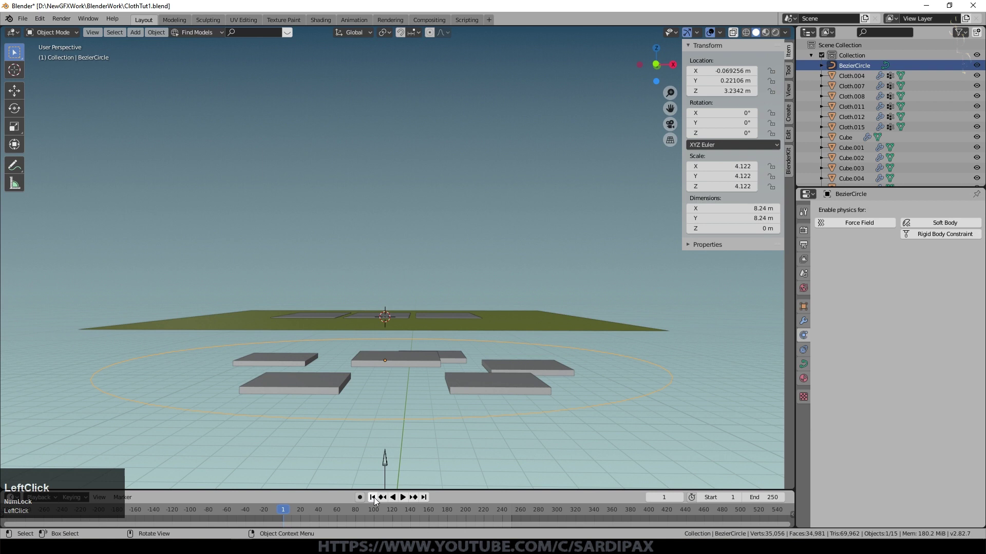
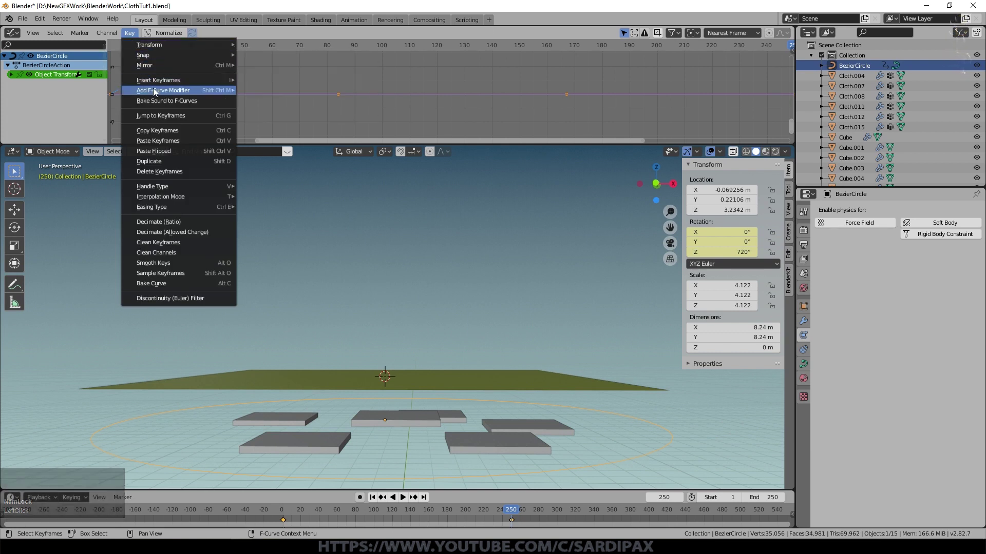
- Set the circle's 720° rotation keyframes to a different interpolation mode and test playback
left_click(270, 217)
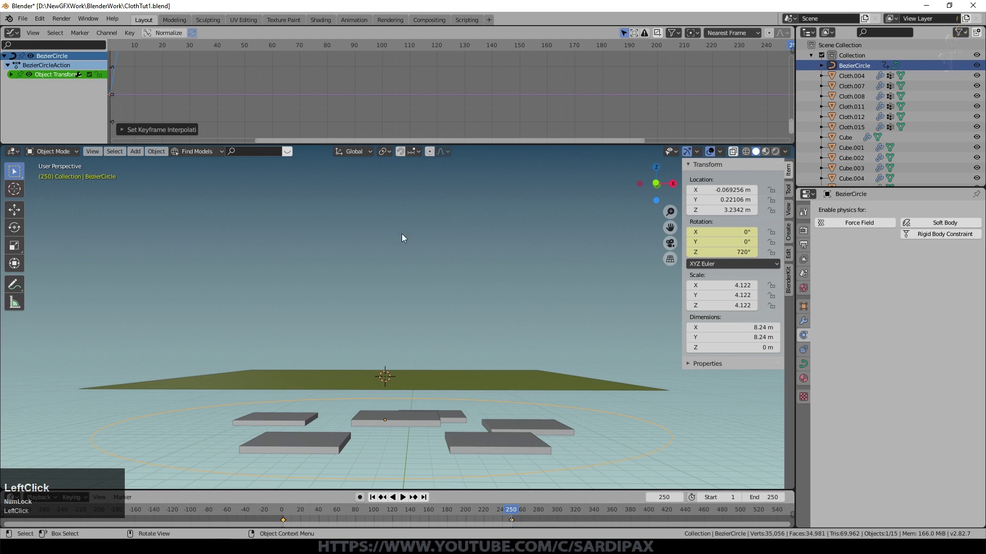
scroll("down", 3)
scroll("up", 3)
left_click(407, 501)
middle_click(462, 473)
- Select the slabs one after another with the Bezier circle added last
left_click(400, 501)
scroll("down", 3)
scroll("up", 3)
left_click(418, 433)
left_click(411, 390)
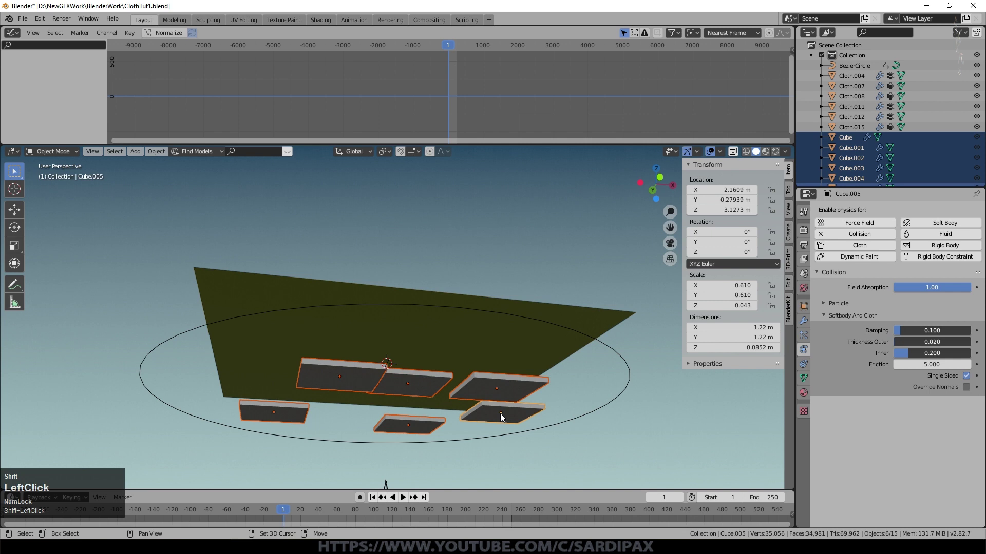
- Parent the selected slabs to the Bezier circle with Ctrl+P
key("ctrl+p")
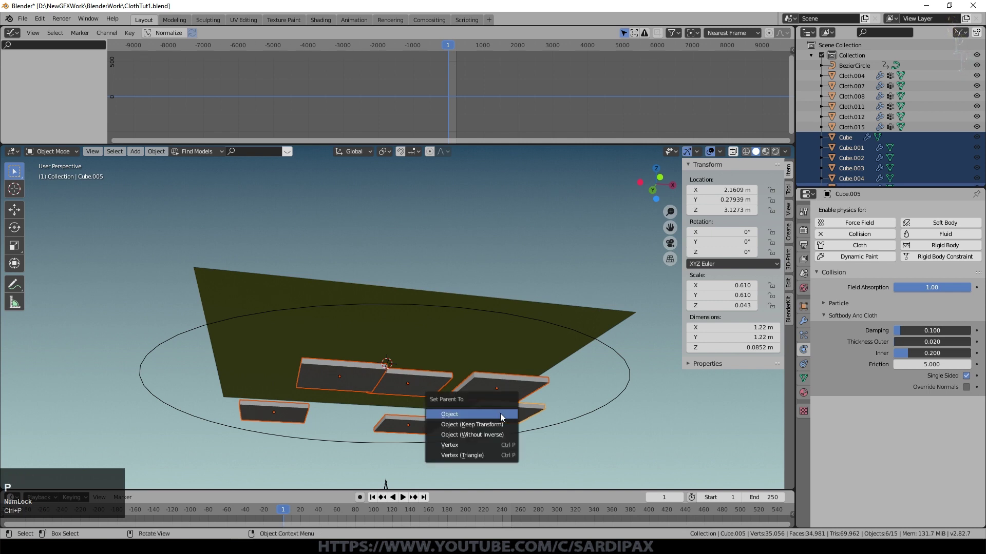
left_click(505, 415)
key("g")
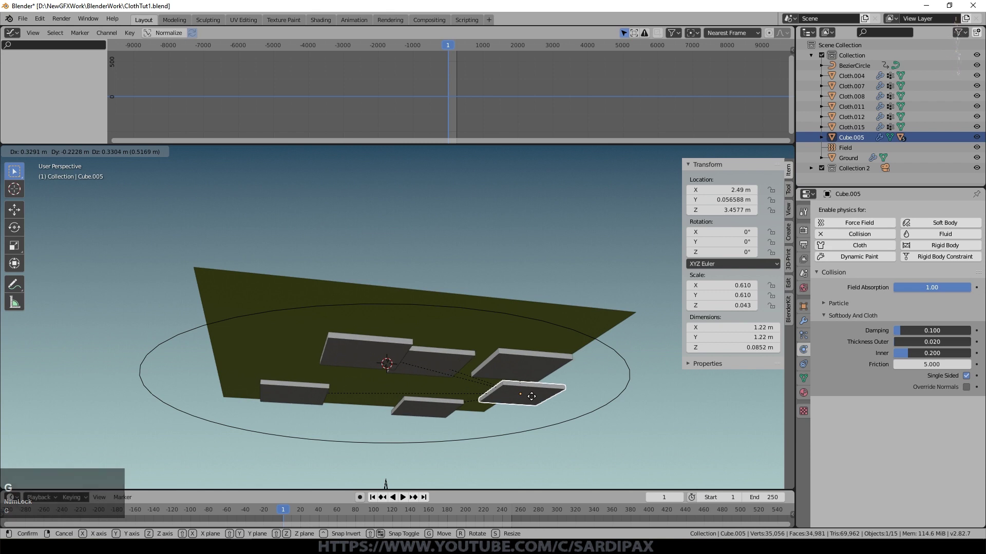
key("Escape")
- Parent the remaining blocker to the circle and play so the blockers orbit while cloth blows
left_click(598, 413)
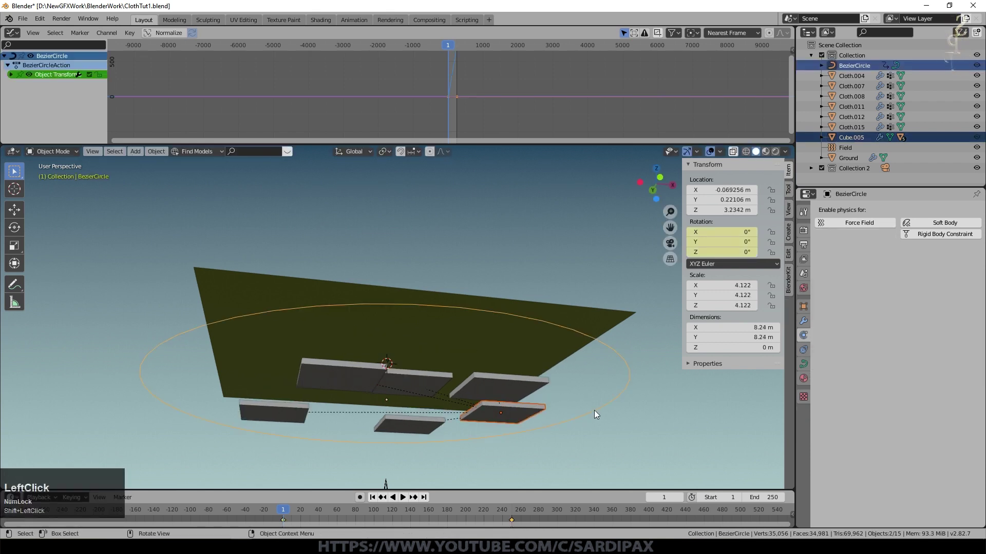
key("ctrl+p")
left_click(410, 498)
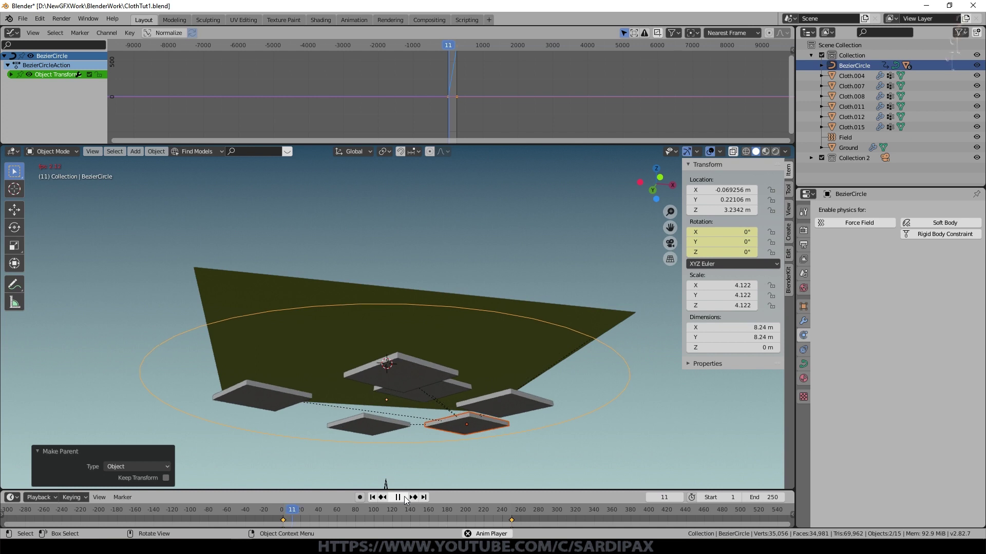
middle_click(545, 429)
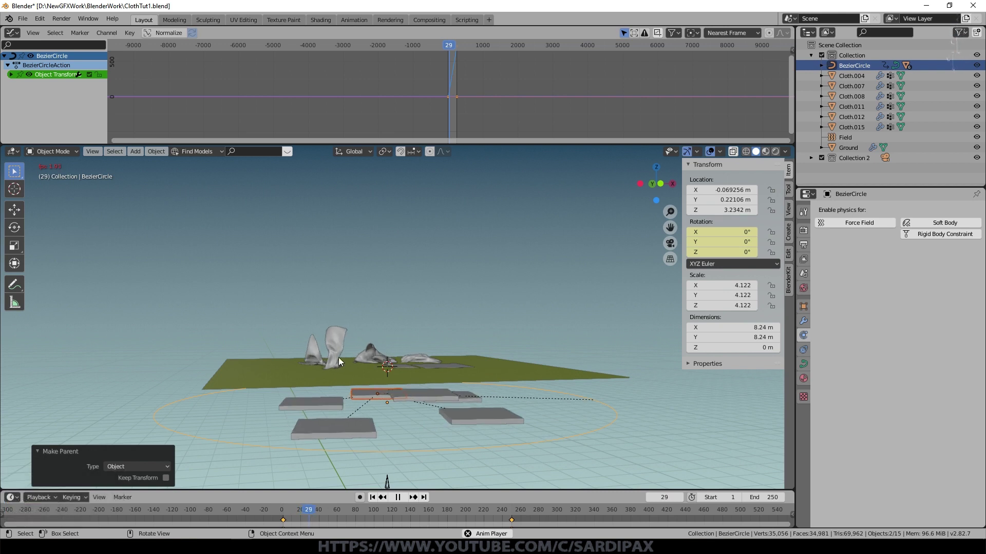
- Review the physics and modifier settings of Cloth.007 and Cloth.011
left_click(341, 366)
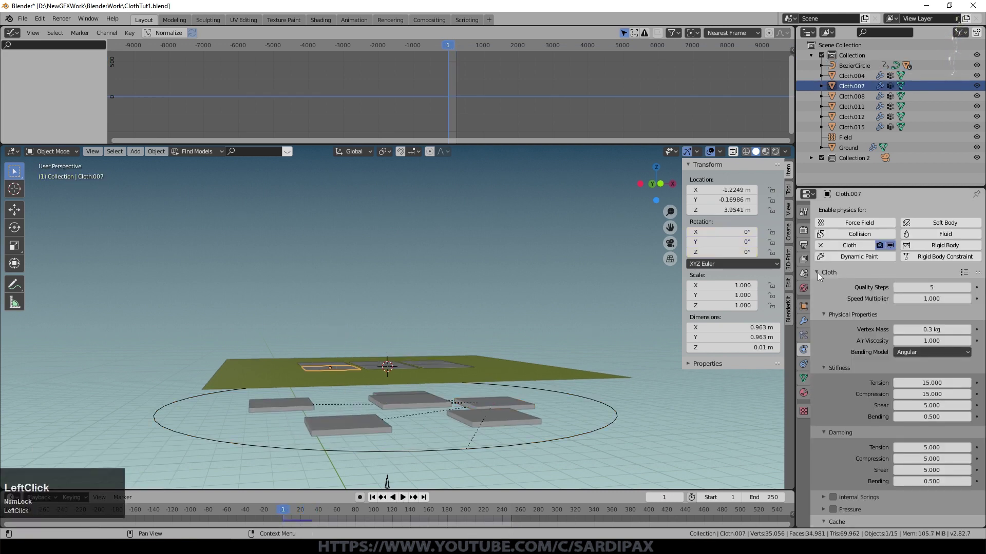
left_click(975, 278)
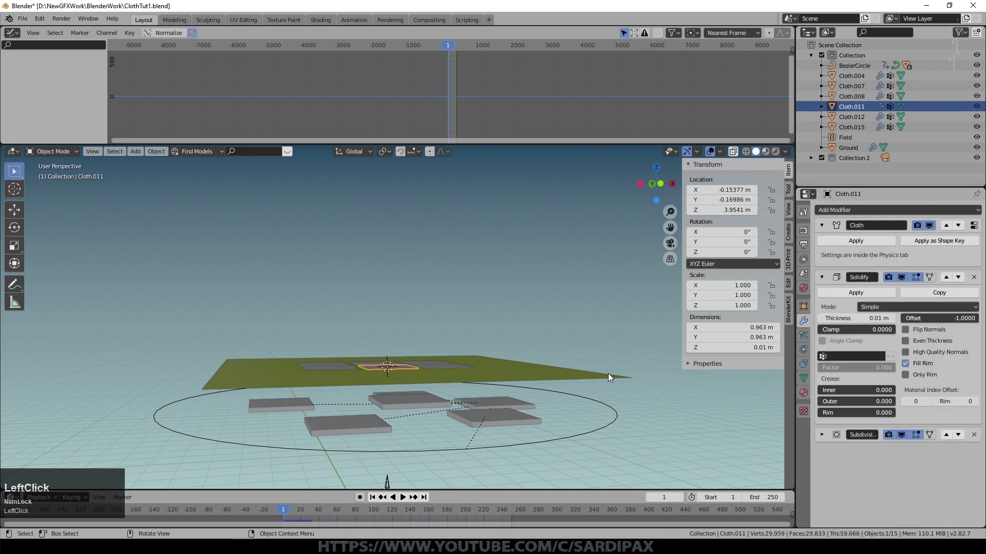
middle_click(579, 376)
- Play briefly, rewind, and select slab Cube.005 from below
left_click(445, 371)
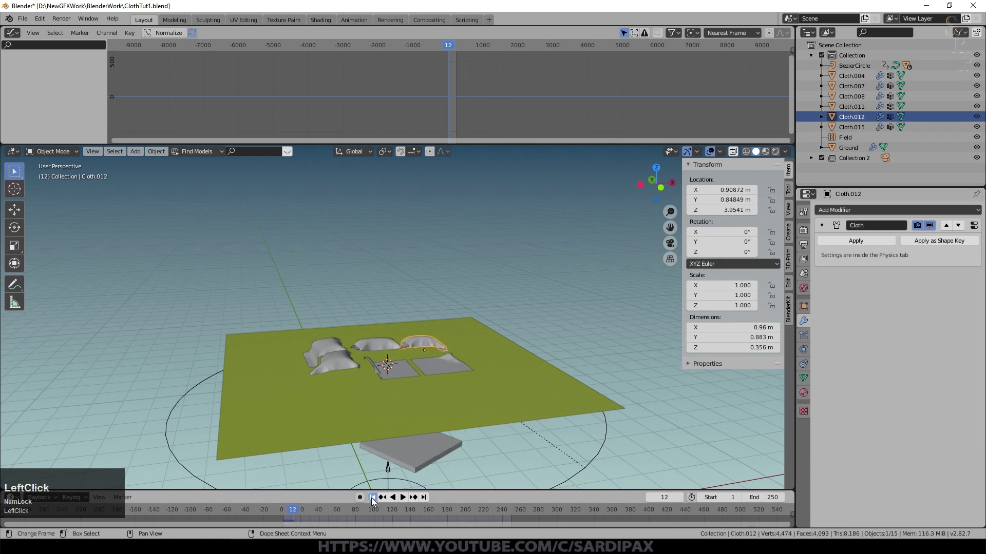
scroll("down", 3)
middle_click(472, 399)
left_click(542, 318)
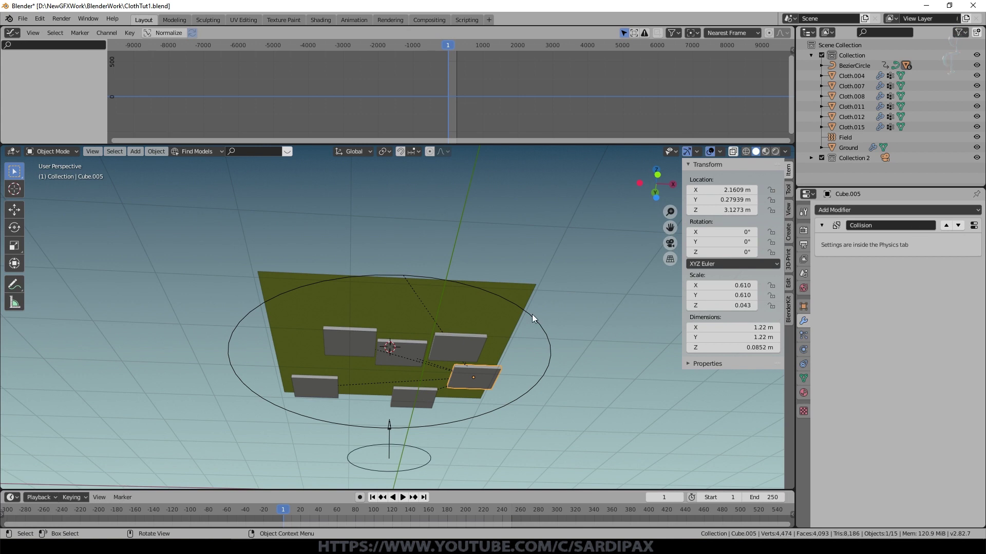
- Keyframe Cube.005's location and show its X Location curve properties
left_click(376, 501)
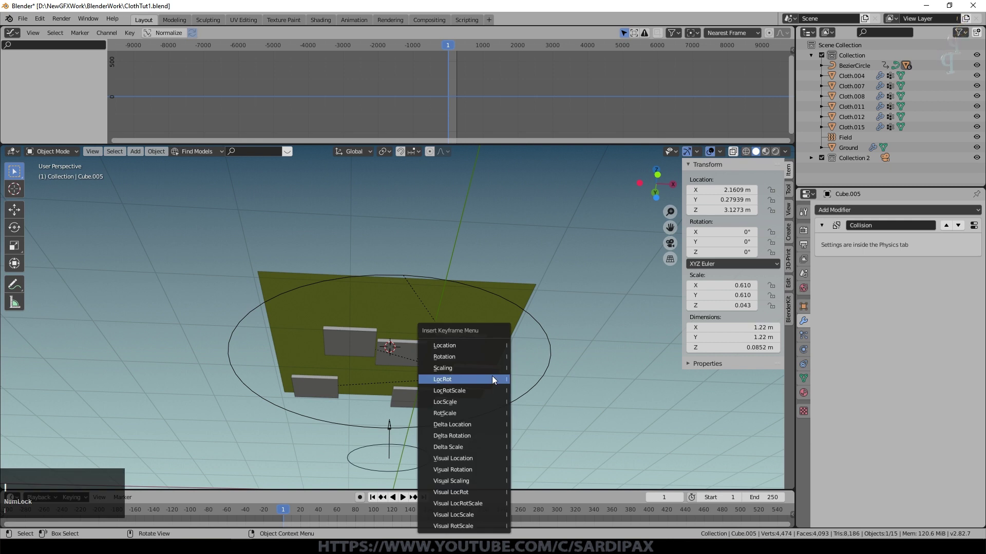
left_click(200, 109)
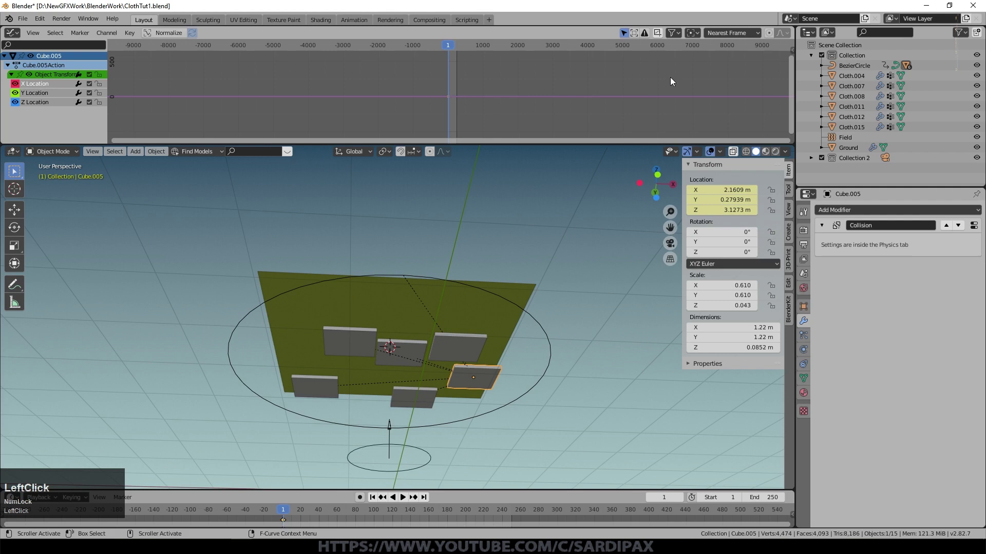
left_click(794, 52)
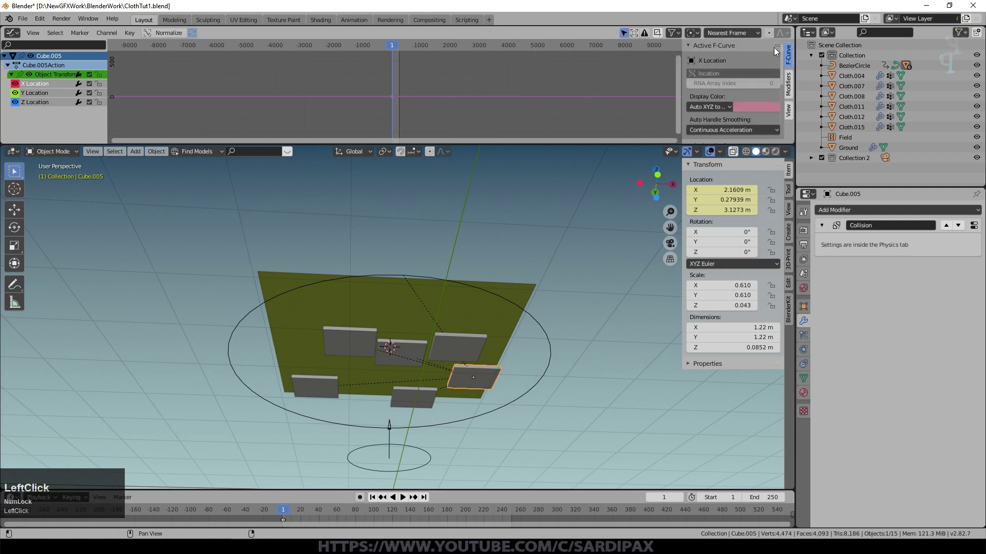
- Add a Sine built-in function modifier to X Location and play to watch the slab sway
left_click(793, 92)
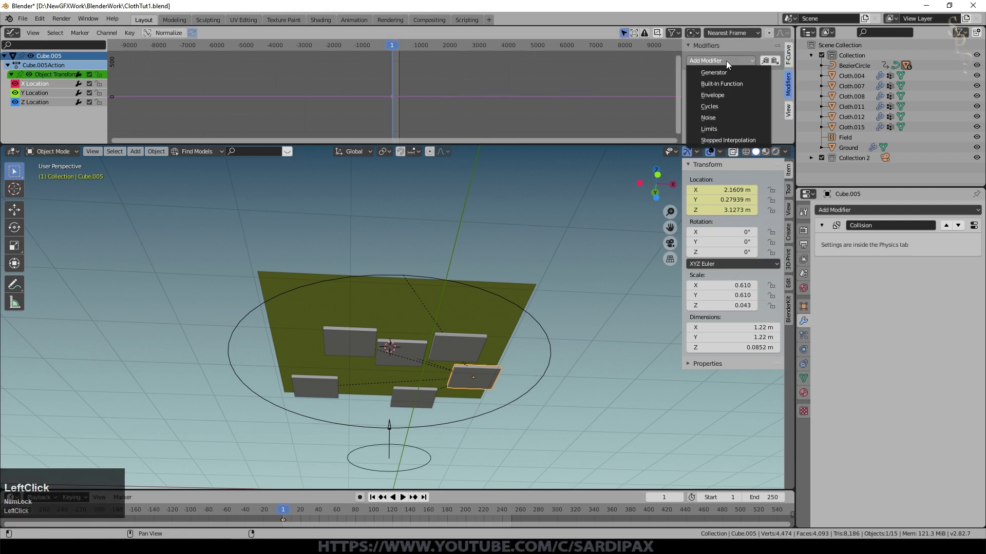
left_click(739, 84)
scroll("up", 3)
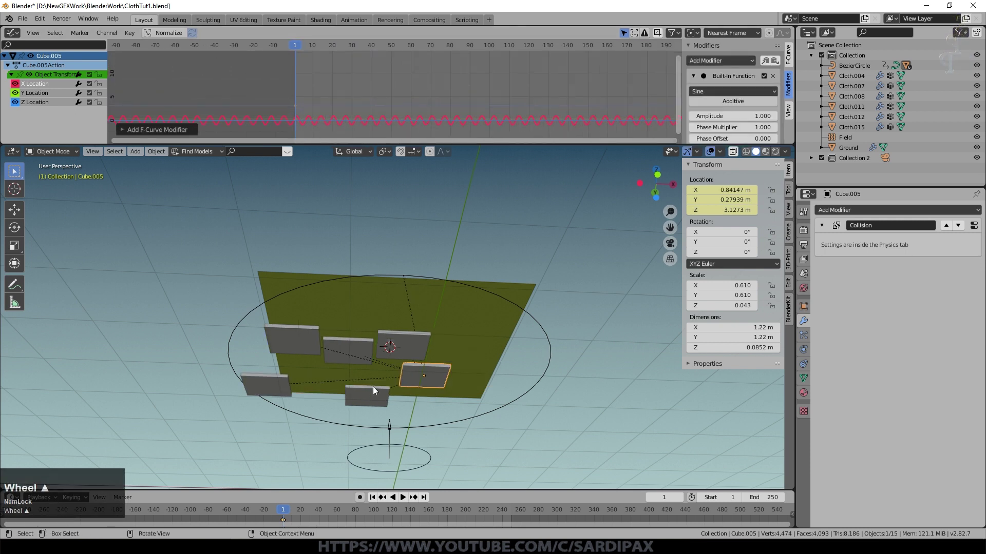
left_click(407, 501)
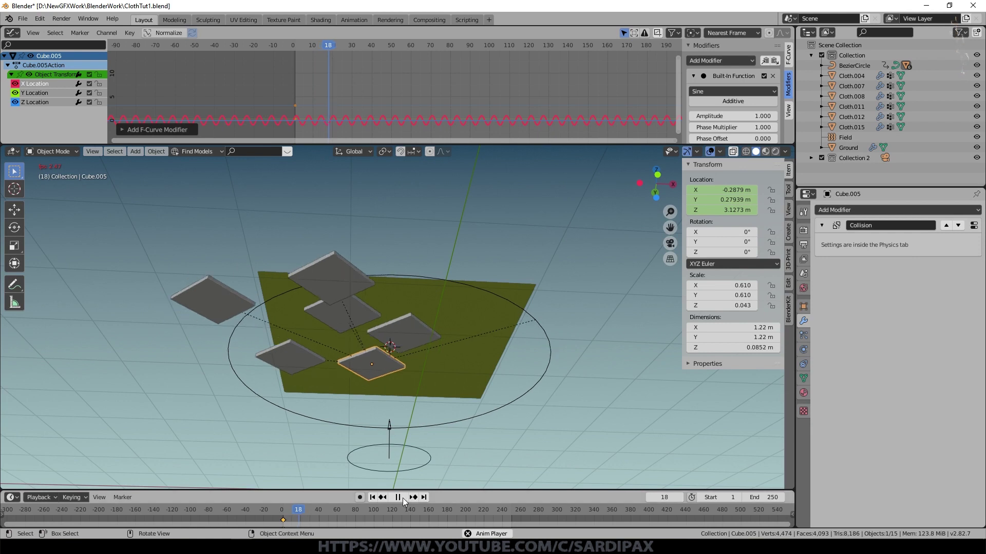
left_click(407, 501)
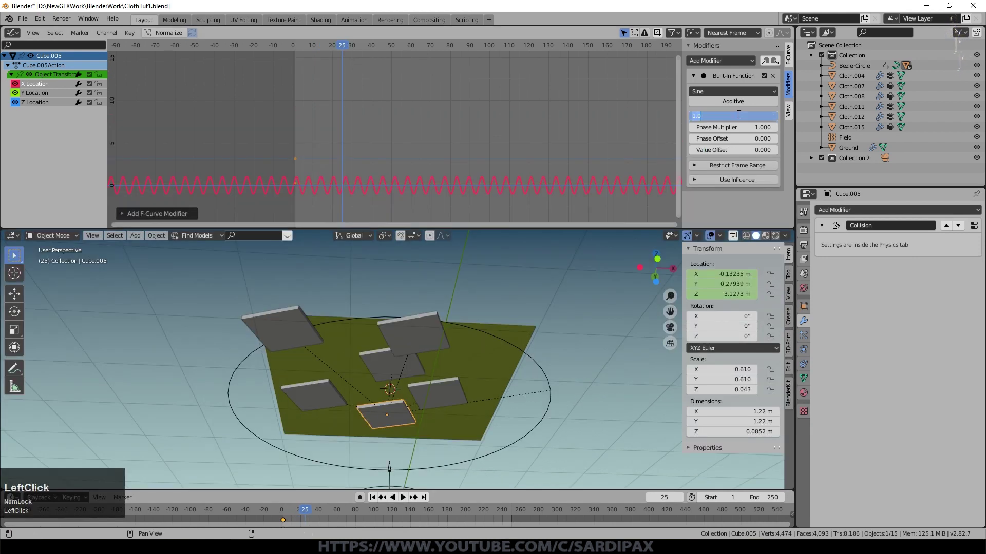
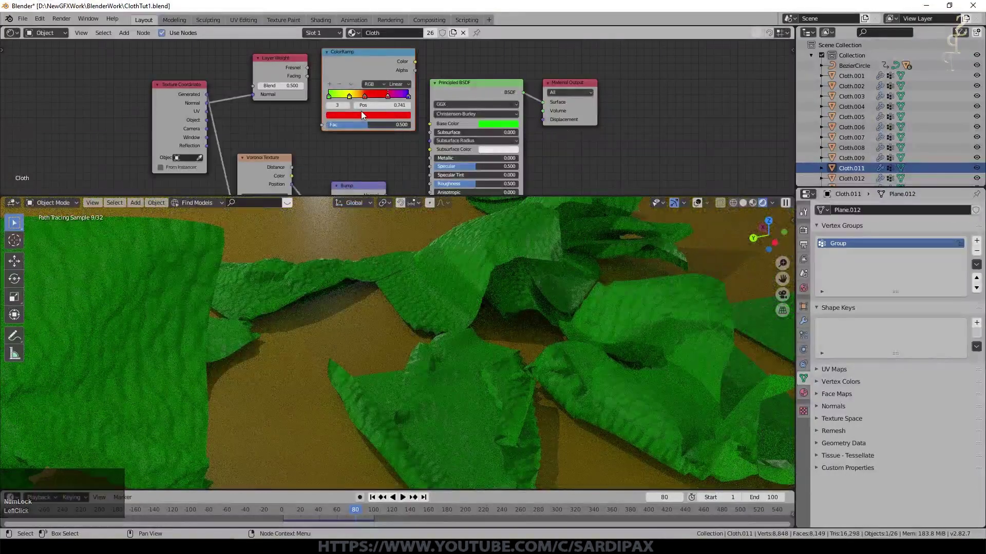
- Link ColorRamp Color to Base Color and Layer Weight Facing into the ramp's Fac
left_click(353, 99)
scroll("up", 3)
left_click(421, 66)
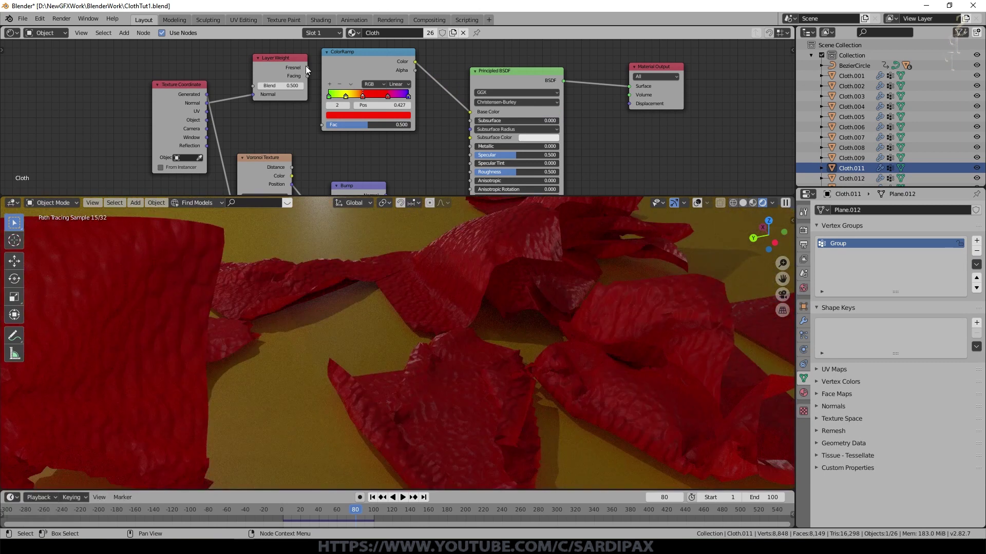
left_click(314, 78)
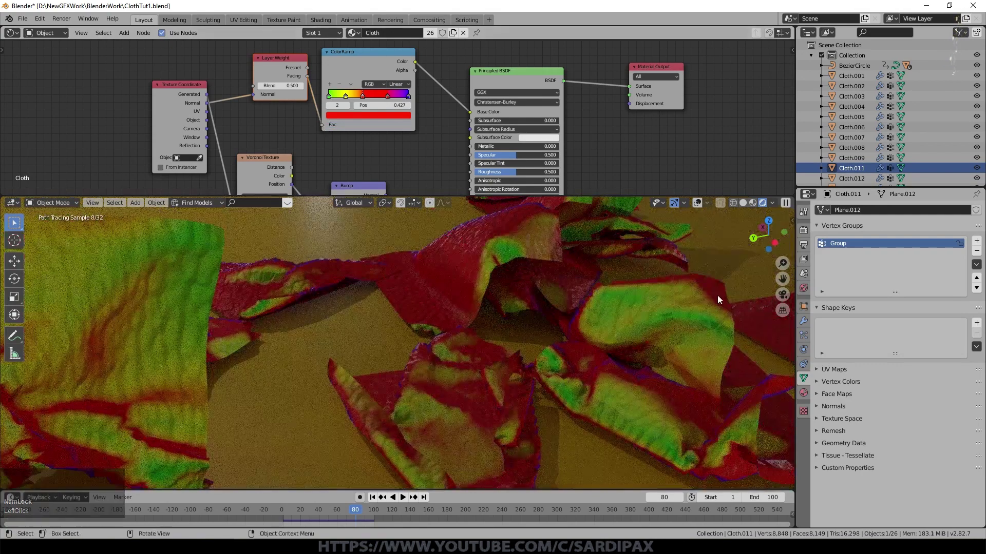
- Set the cloth shader to Metallic 0.650 and Roughness 0.200
left_click(524, 149)
key("KP_Decimal")
key("KP_5")
key("KP_Enter")
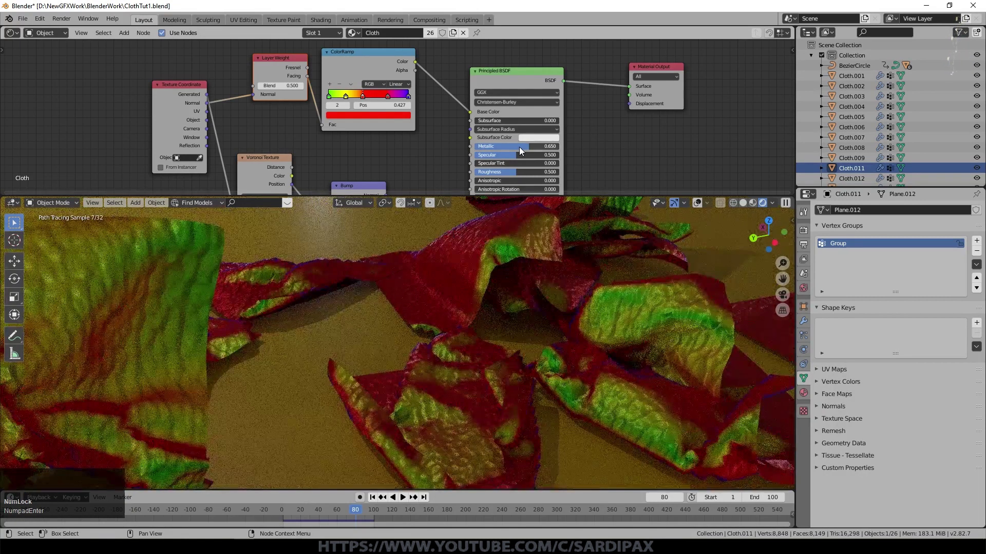
left_click(527, 175)
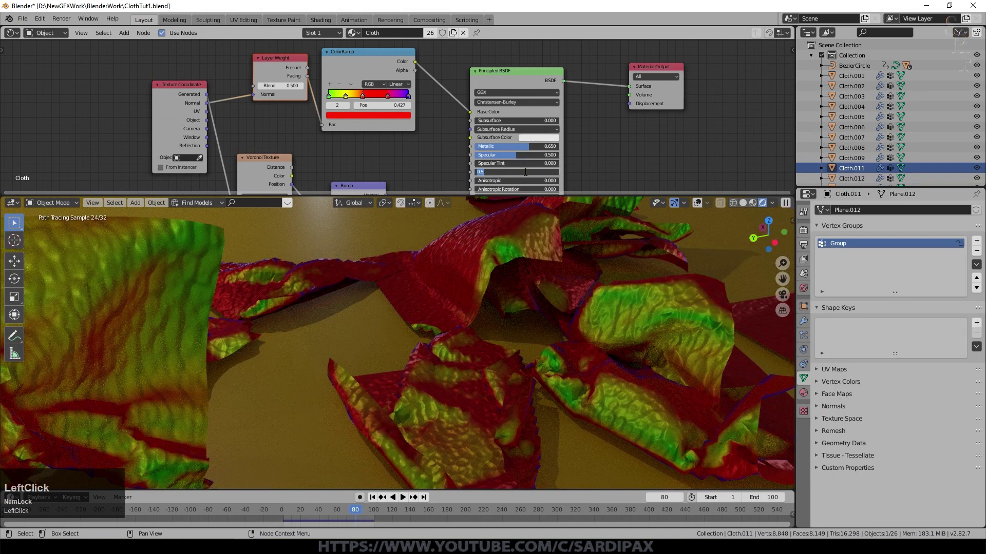
key("KP_Decimal")
key("KP_2")
key("KP_Enter")
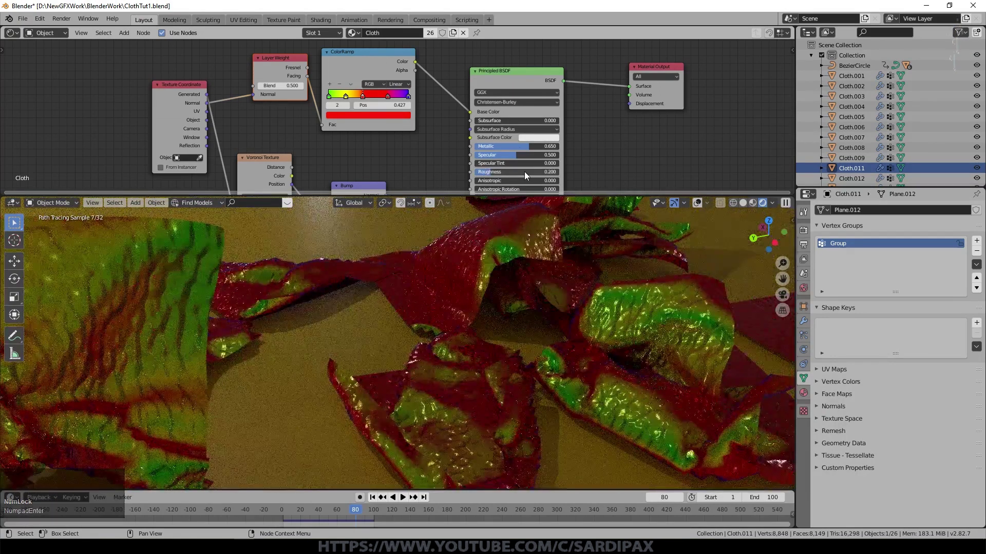
- Switch the colour ramp interpolation to Ease
middle_click(101, 20)
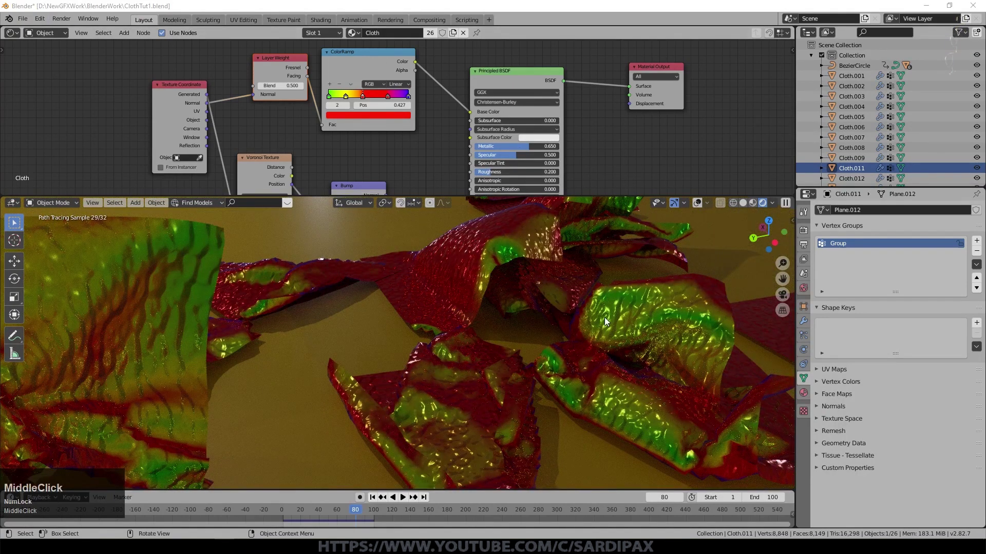
scroll("up", 3)
left_click(408, 85)
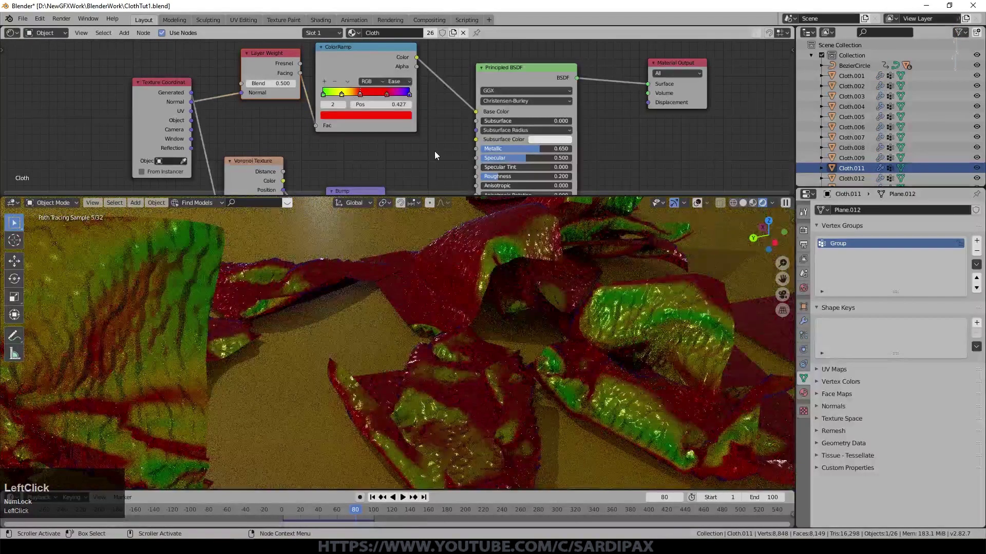
- Reposition a colour-ramp stop and inspect the red-green cloth from above
left_click(342, 97)
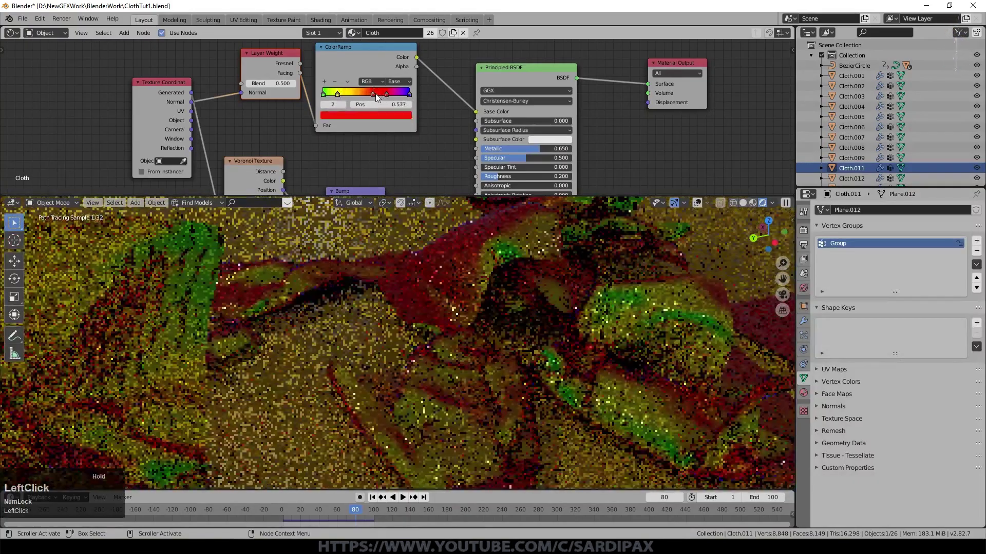
scroll("down", 3)
middle_click(474, 349)
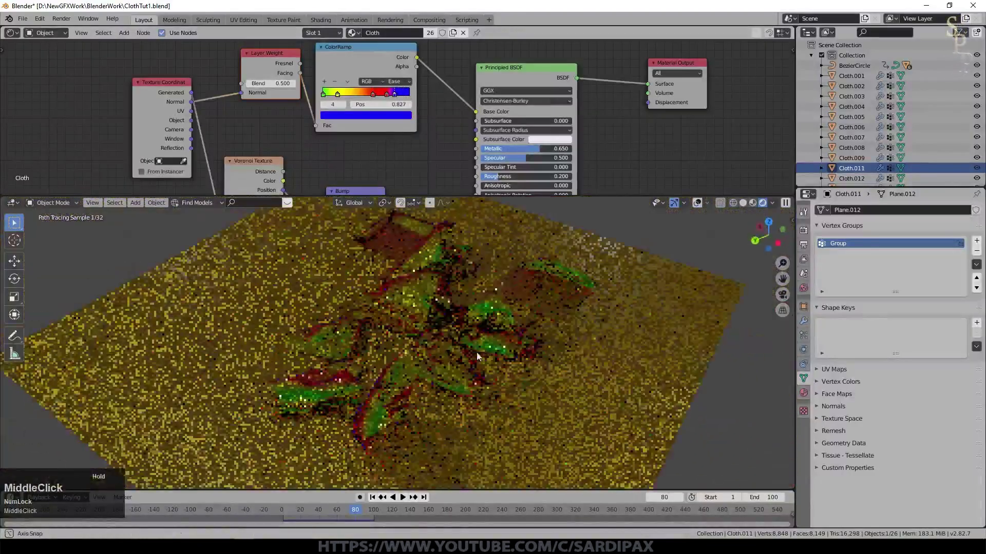
scroll("up", 3)
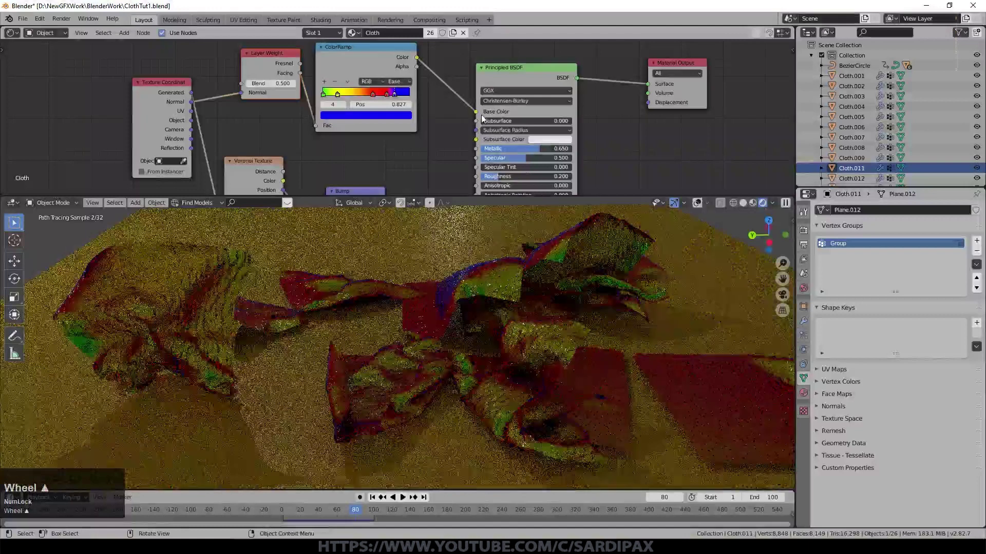
scroll("up", 3)
scroll("down", 3)
scroll("up", 3)
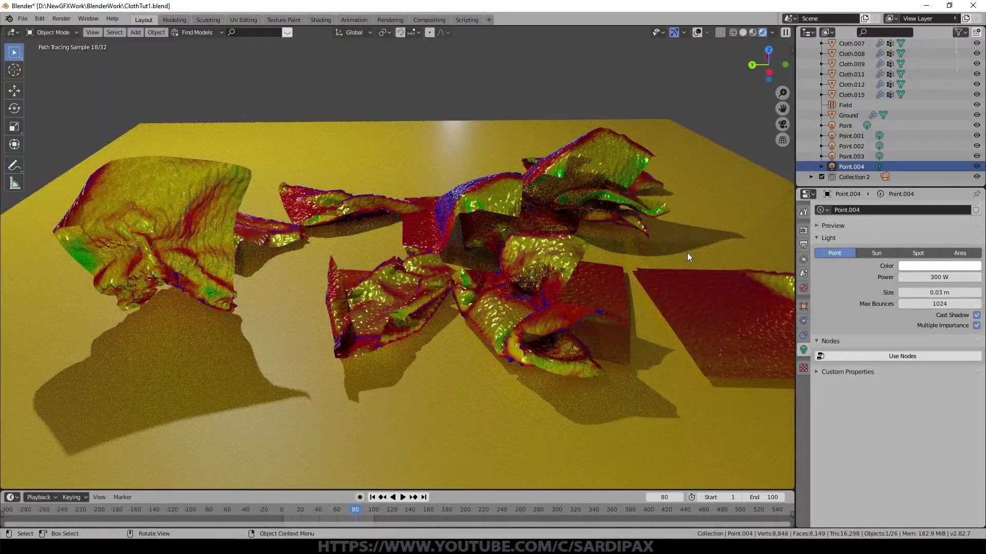